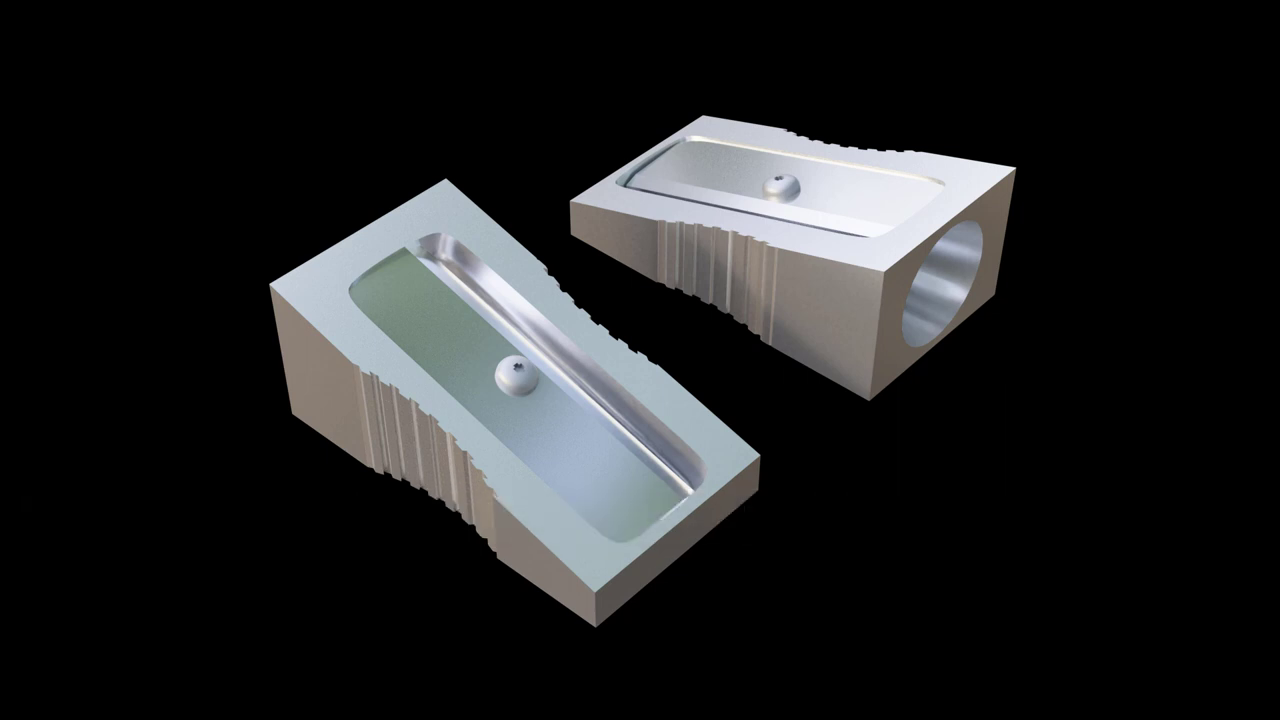
Select the default cube and scale it down uniformly to about 0.54
{"action": "left_click", "coordinate": [518, 324]}
{"action": "key", "text": "s"}
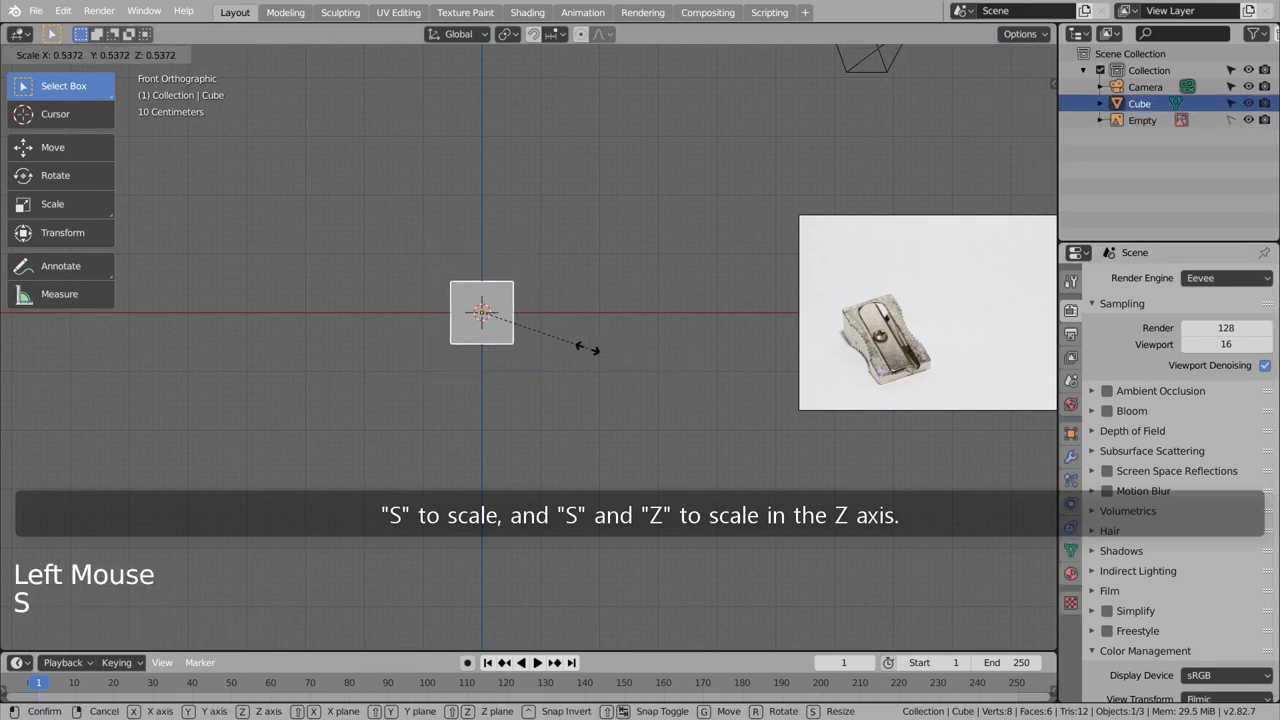
Flatten the cube along Z and stretch it along Y into a rectangular sharpener-body block
{"action": "key", "text": "s"}
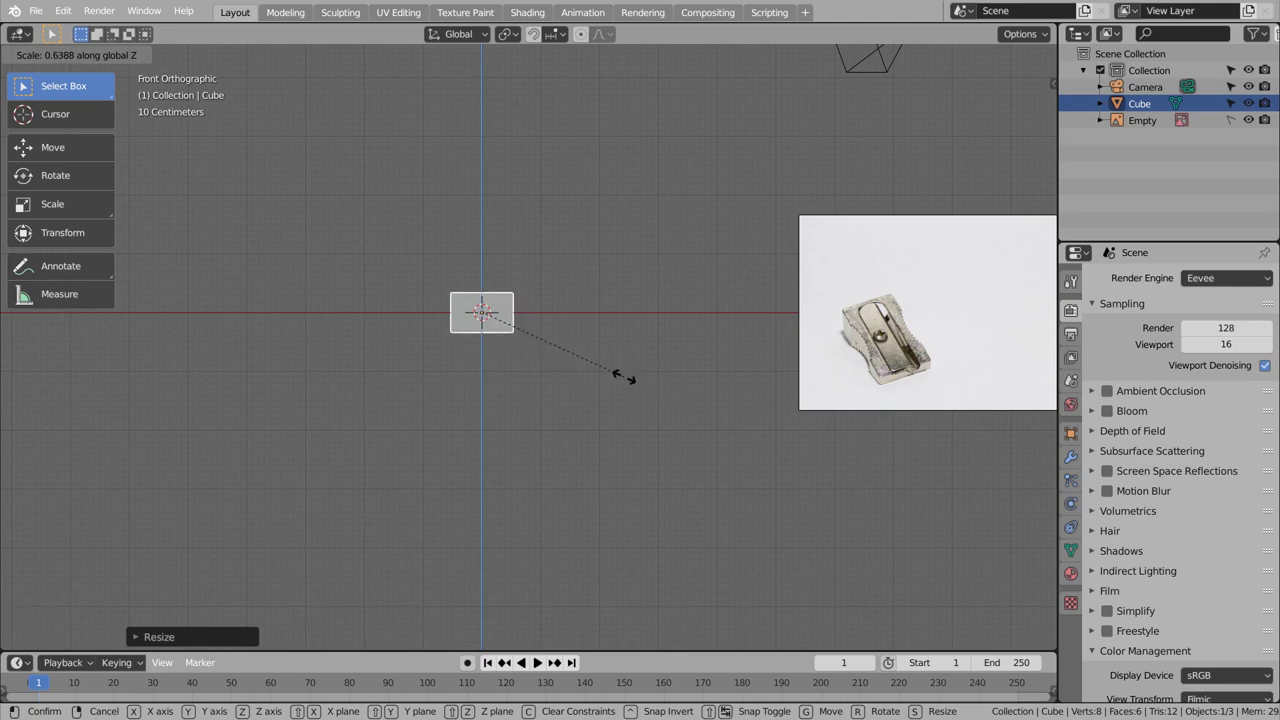
{"action": "middle_click", "coordinate": [562, 317]}
{"action": "middle_click", "coordinate": [609, 349]}
{"action": "middle_click", "coordinate": [636, 368]}
{"action": "key", "text": "s"}
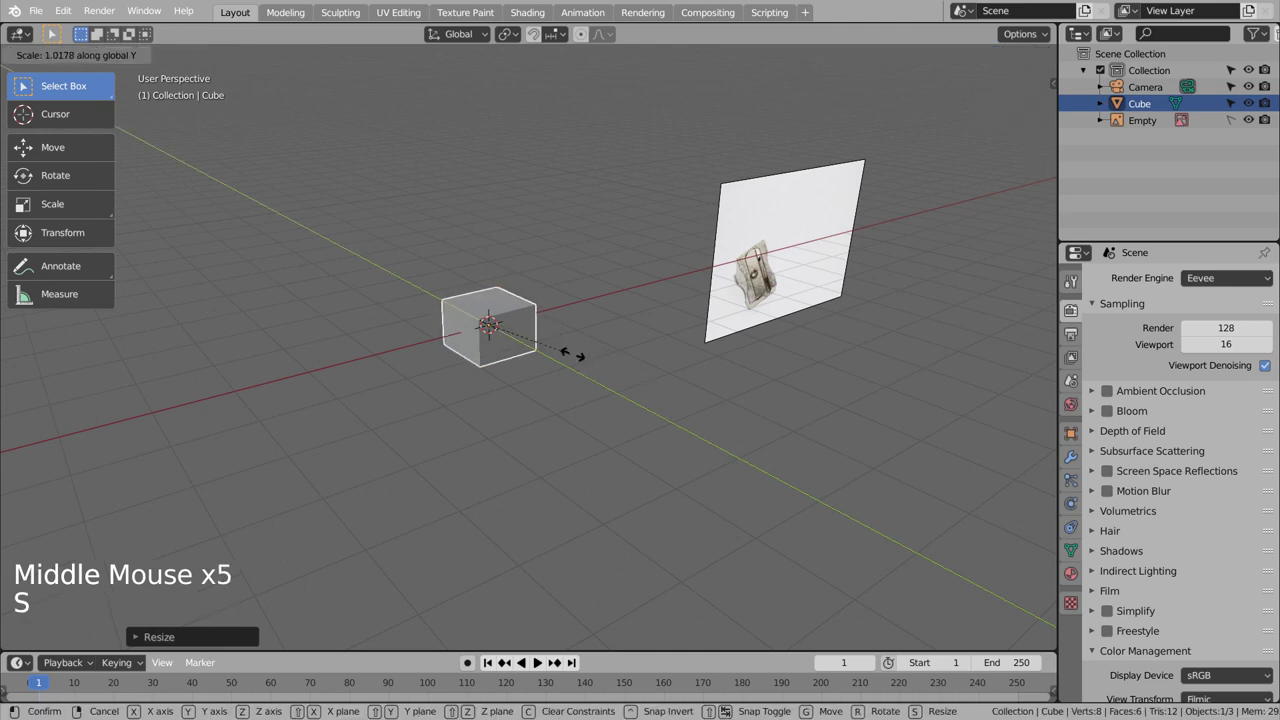
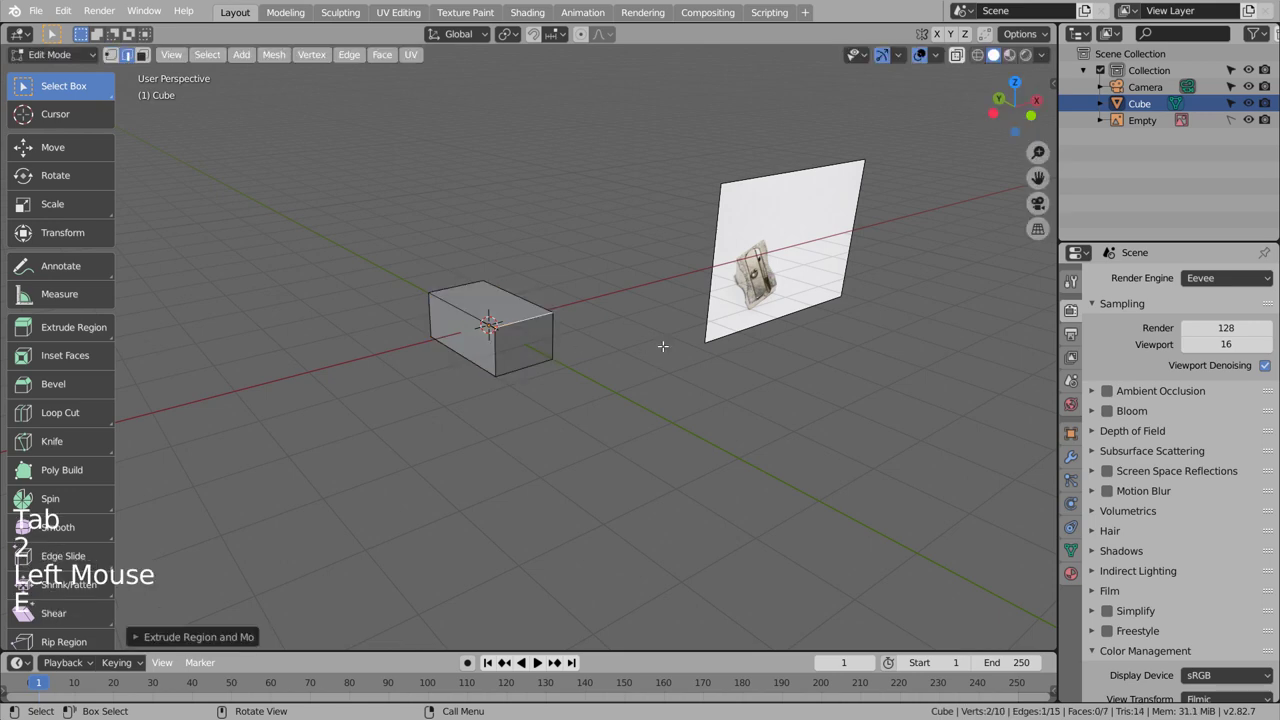
Settle the lengthwise stretch, leaving the rectangular block ready for mesh editing
{"action": "key", "text": "ctrl+z"}
{"action": "key", "text": "ctrl+z"}
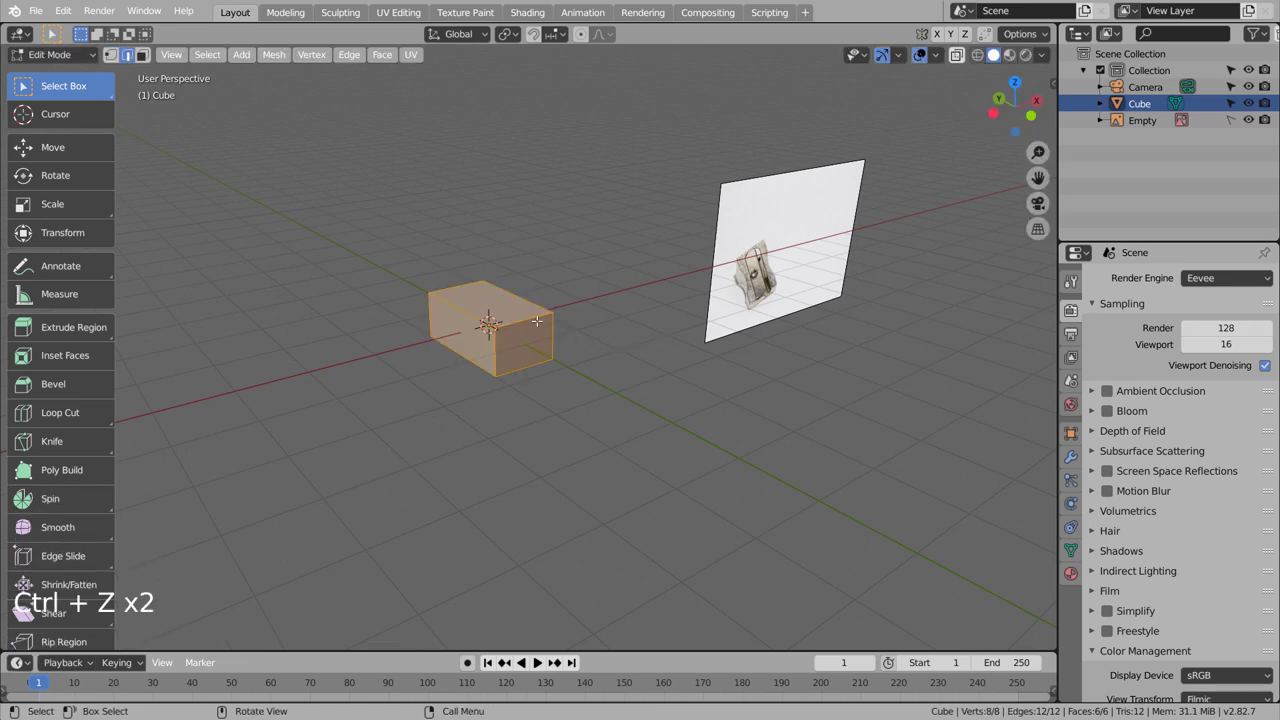
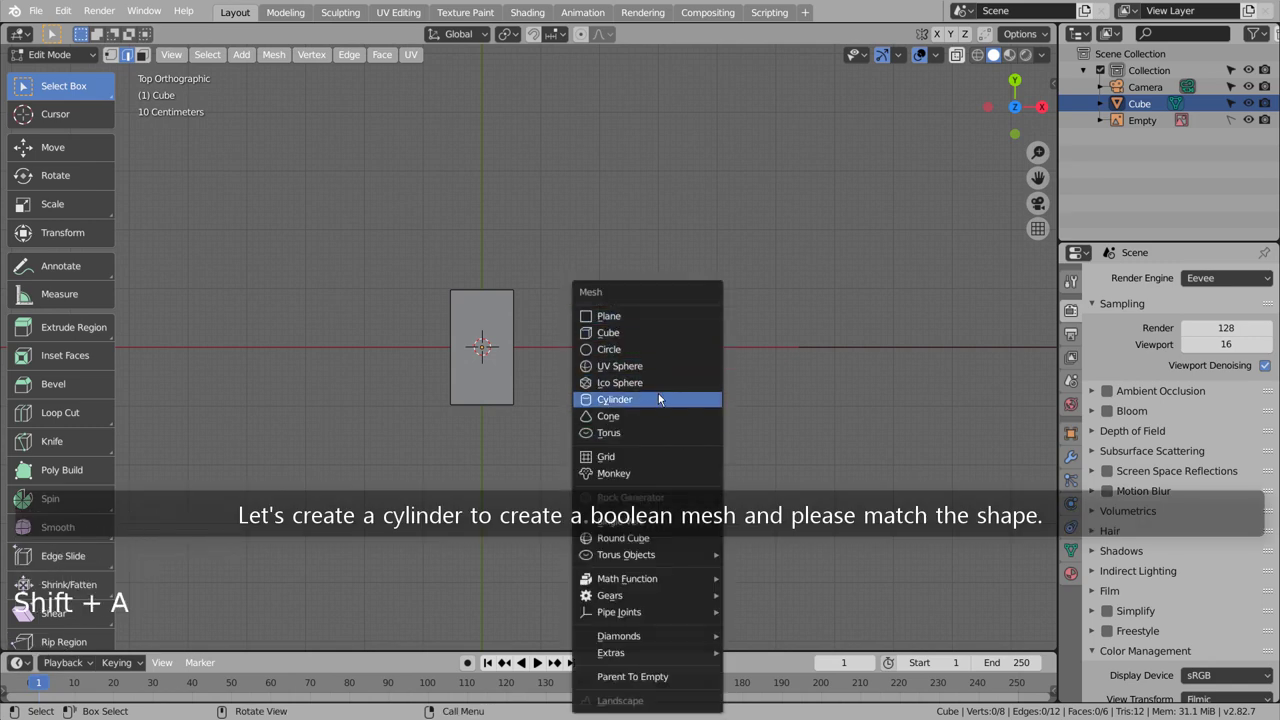
Turn the added cylinder 90° on X, shrink it, run it through the block and taper one end into a cone
{"action": "key", "text": "r"}
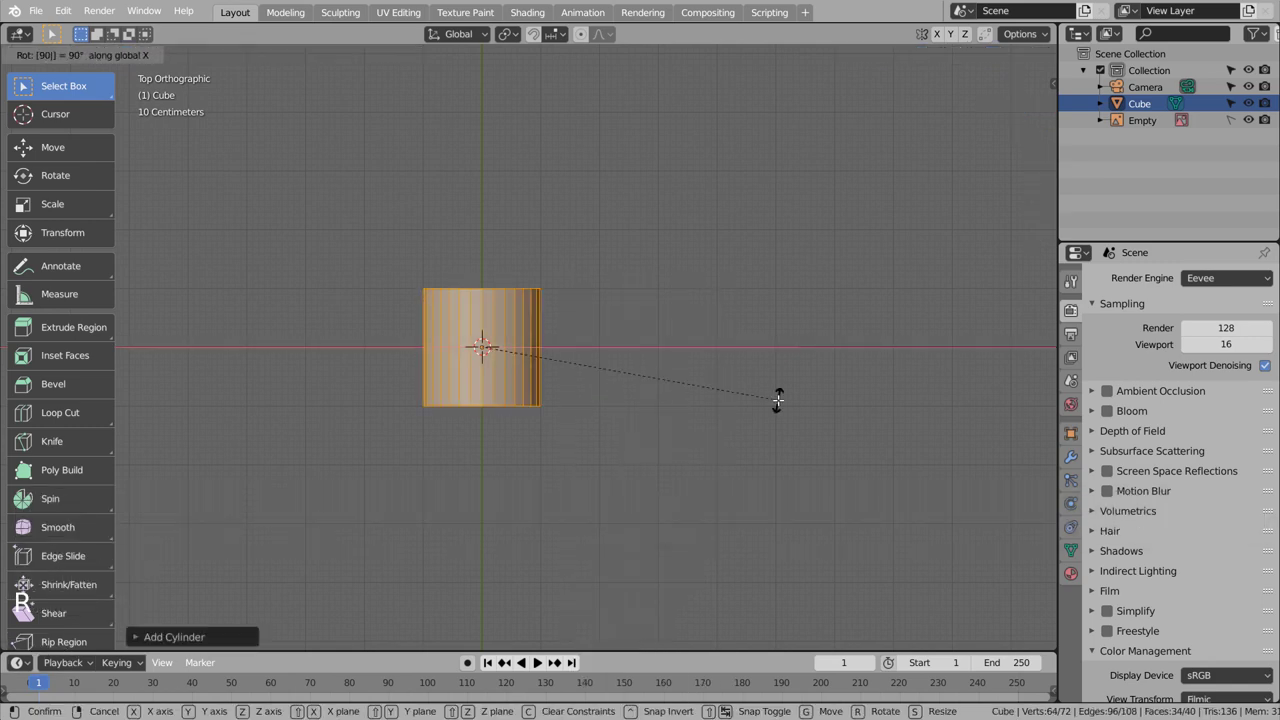
{"action": "key", "text": "s"}
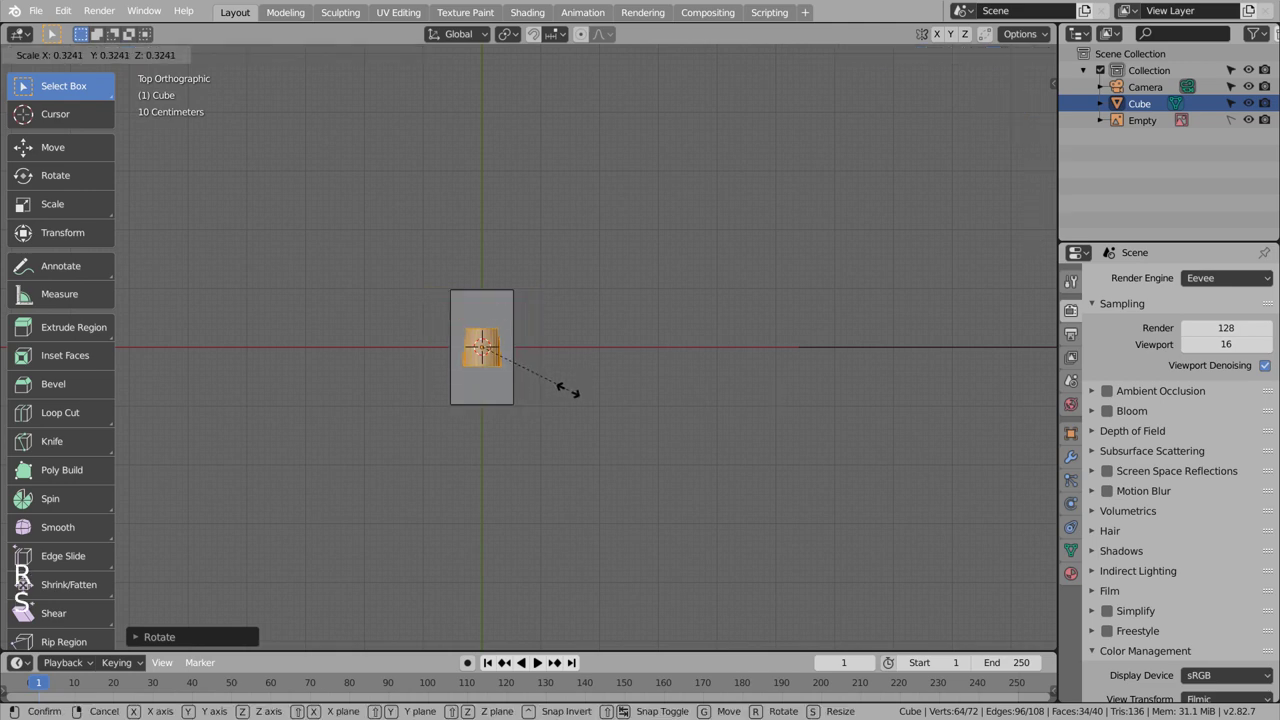
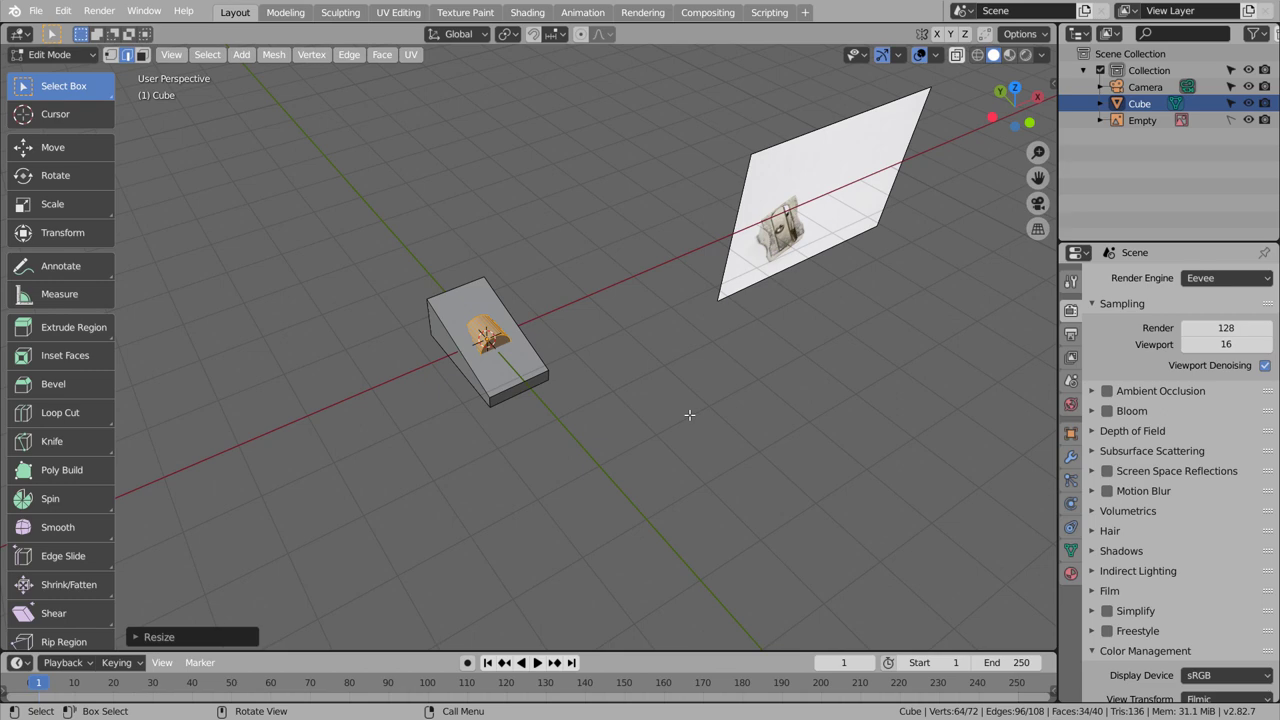
{"action": "key", "text": "KP_7"}
{"action": "key", "text": "s"}
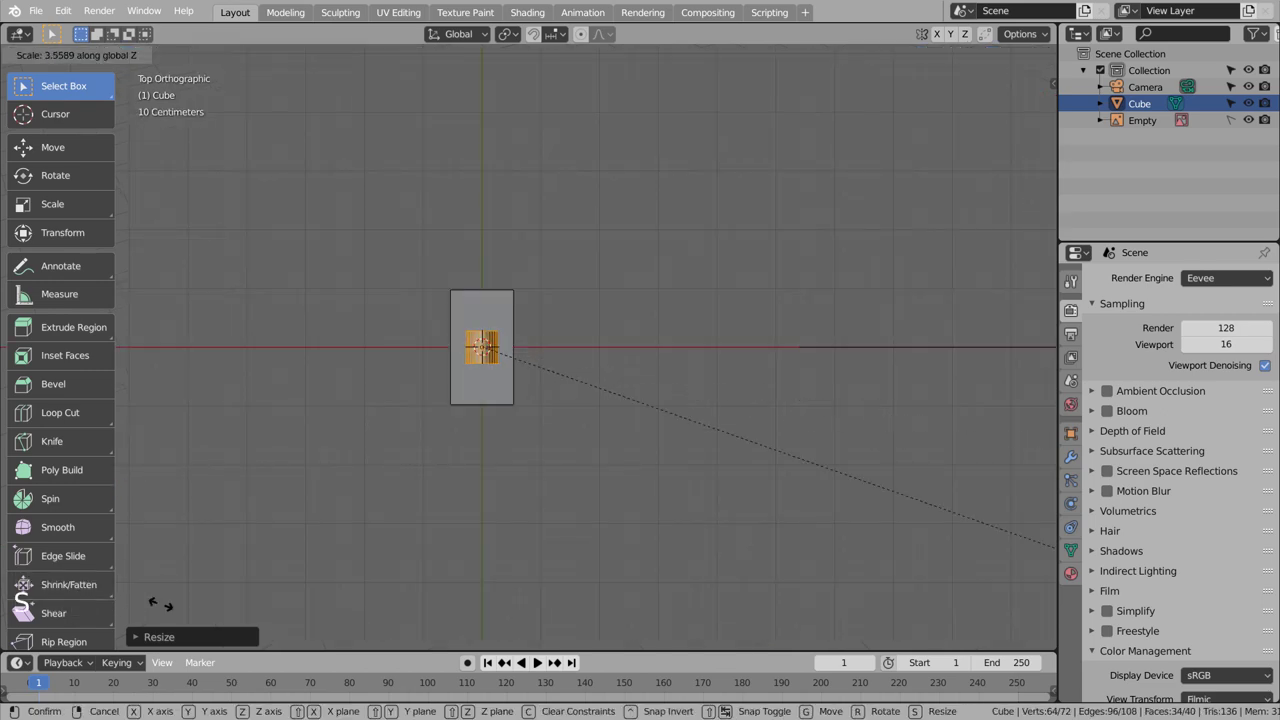
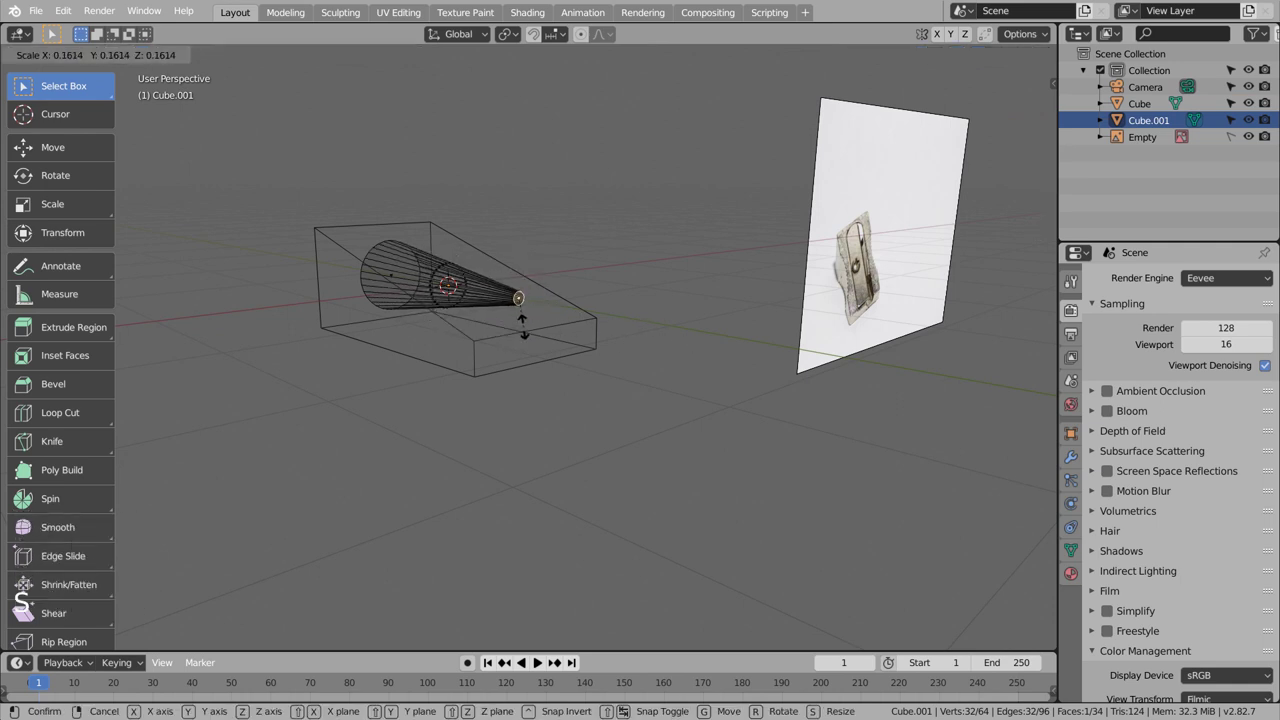
{"action": "key", "text": "Tab"}
From the right side view, tilt the cone toward the wedge's slope and shift it lower
{"action": "key", "text": "KP_3"}
{"action": "key", "text": "KP_1"}
{"action": "key", "text": "KP_3"}
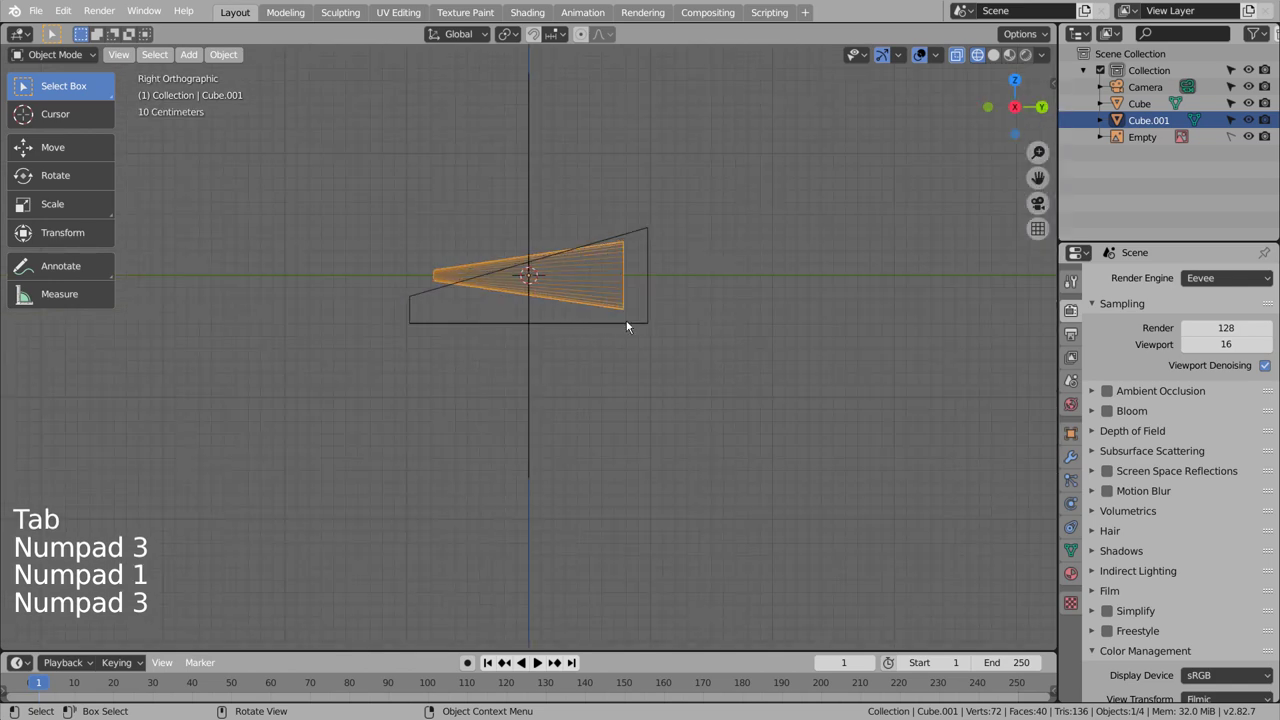
{"action": "key", "text": "r"}
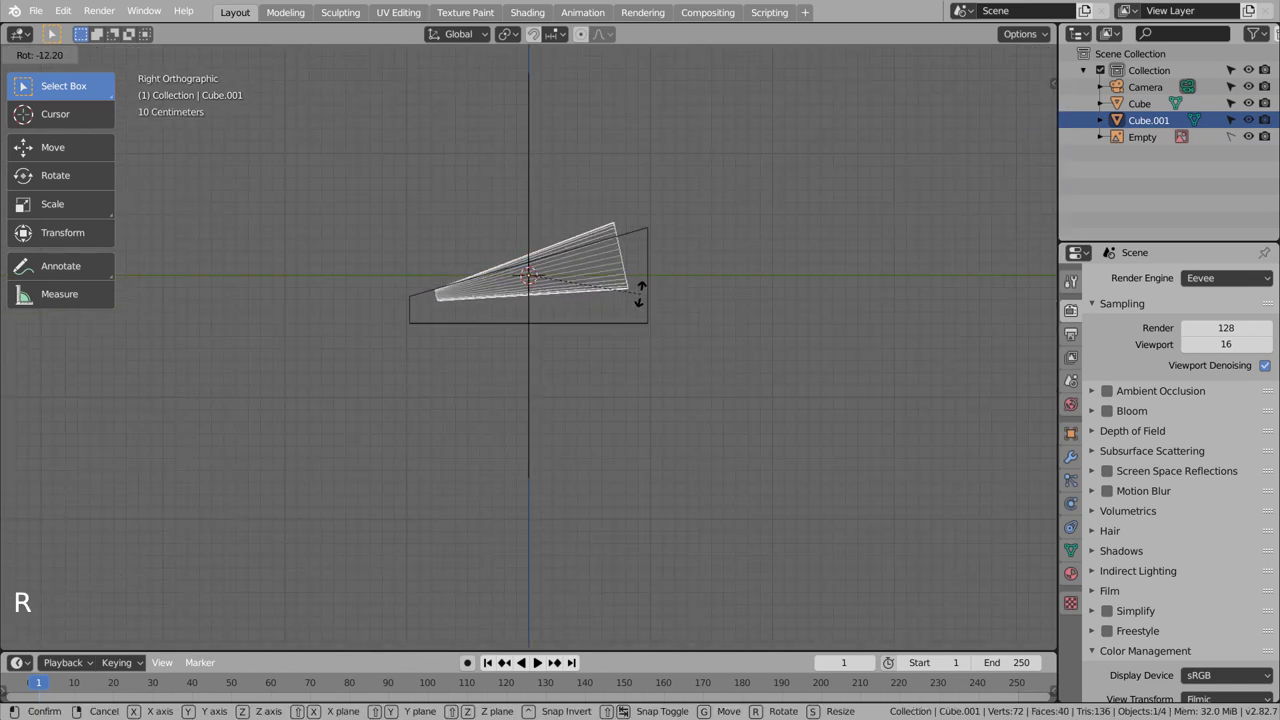
{"action": "key", "text": "g"}
{"action": "key", "text": "s"}
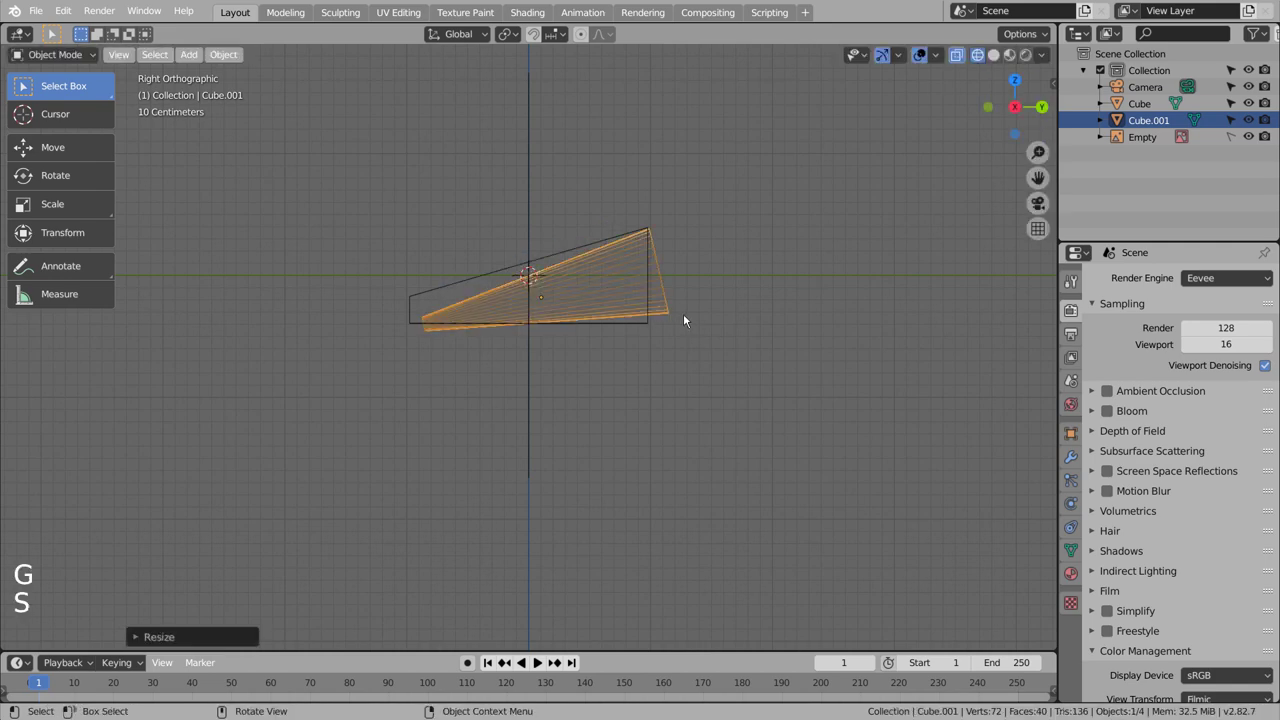
Fine-tune the cone's tilt and position until it lies along the sloped top
{"action": "key", "text": "r"}
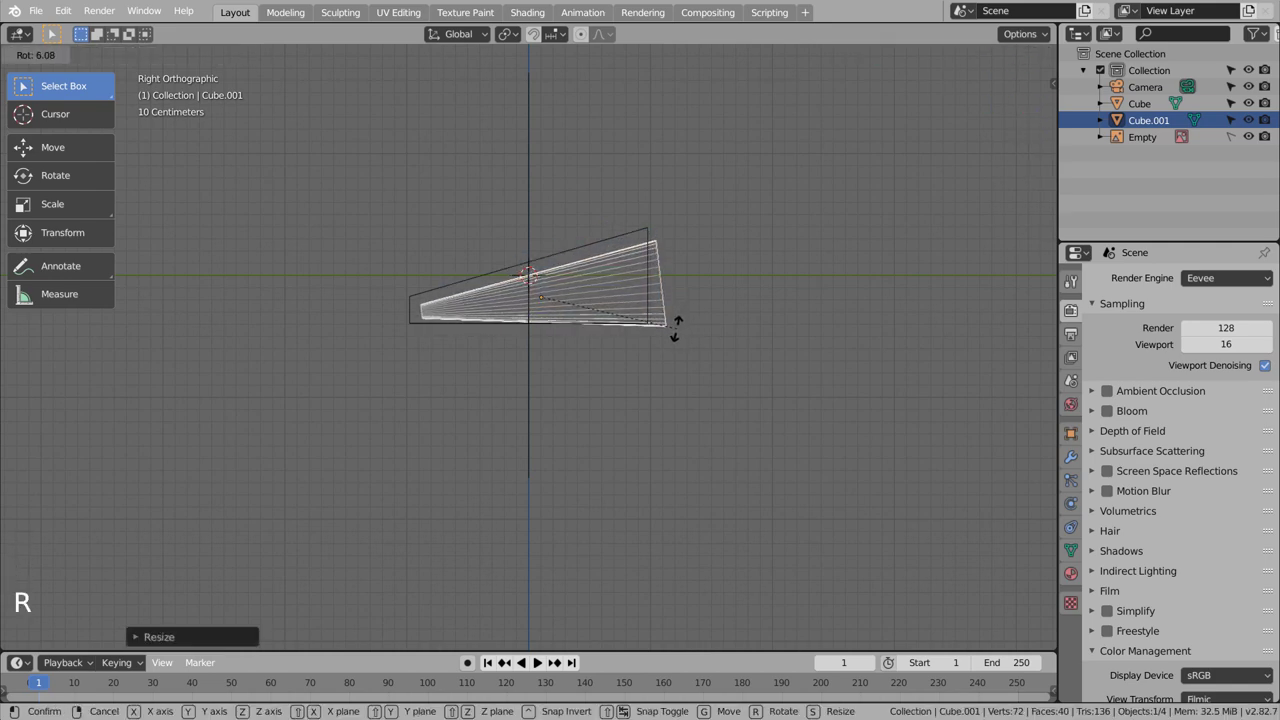
{"action": "key", "text": "g"}
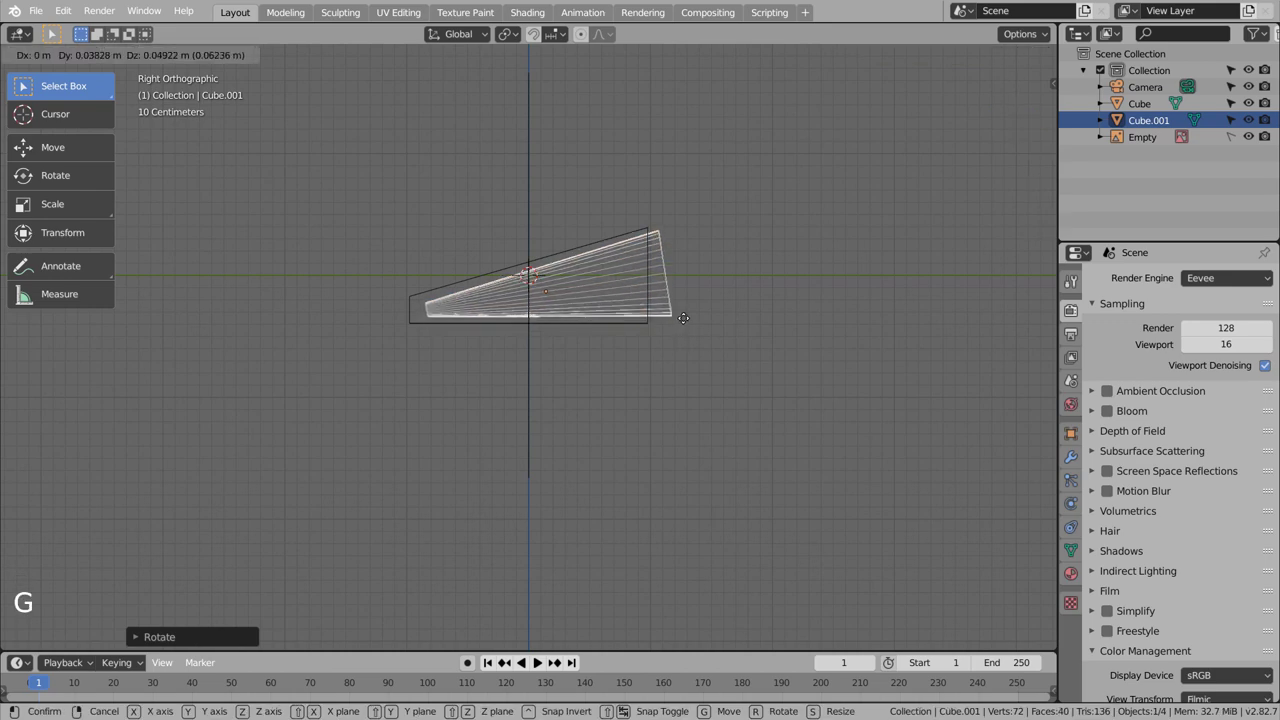
{"action": "key", "text": "r"}
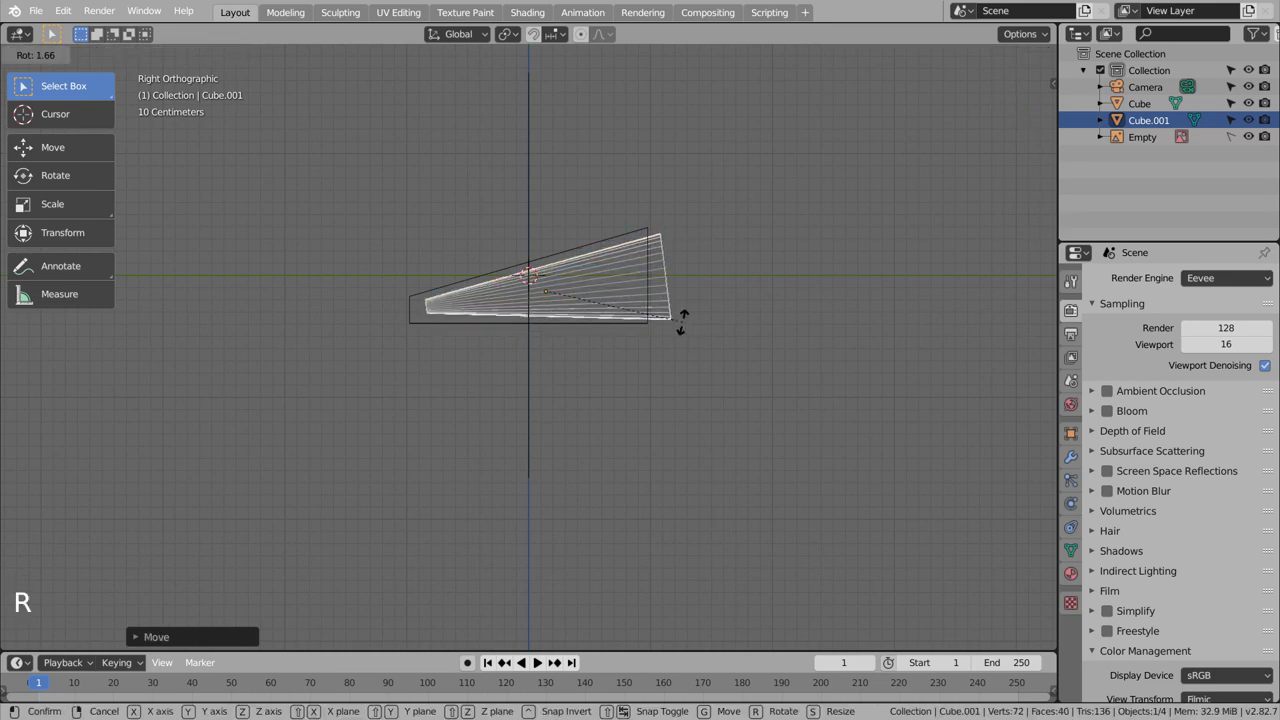
{"action": "key", "text": "g"}
{"action": "key", "text": "r"}
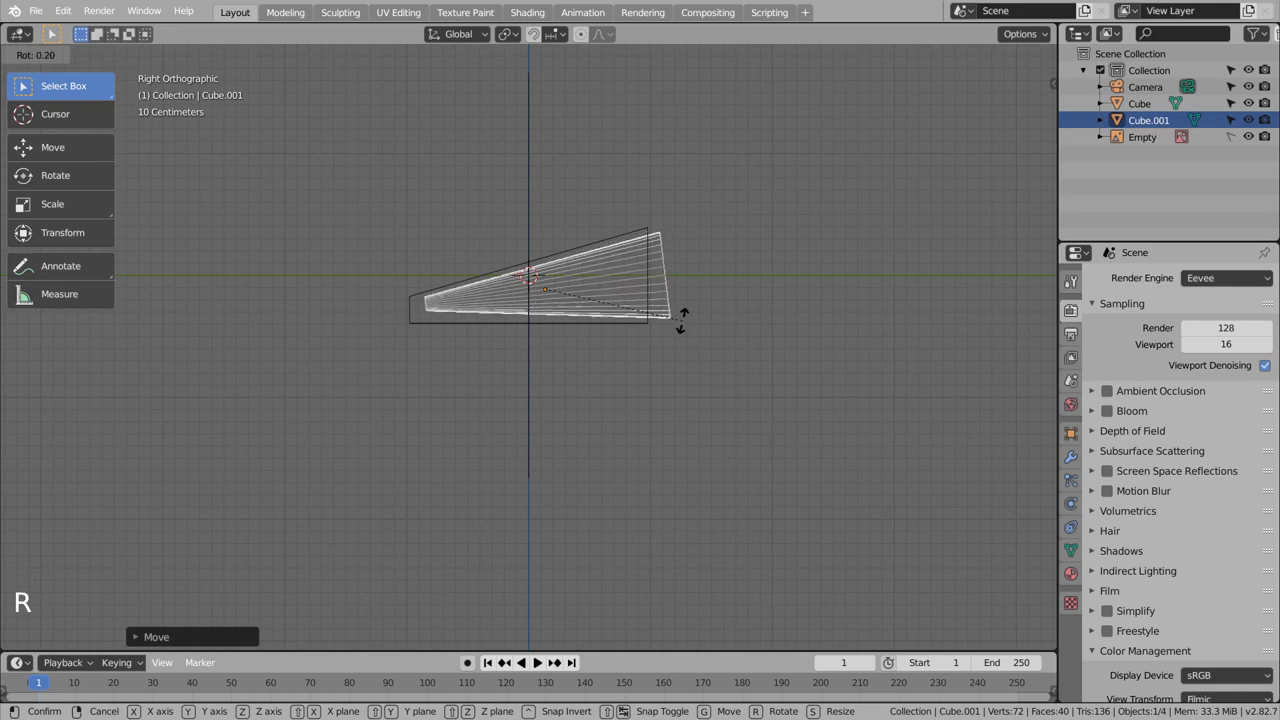
{"action": "key", "text": "g"}
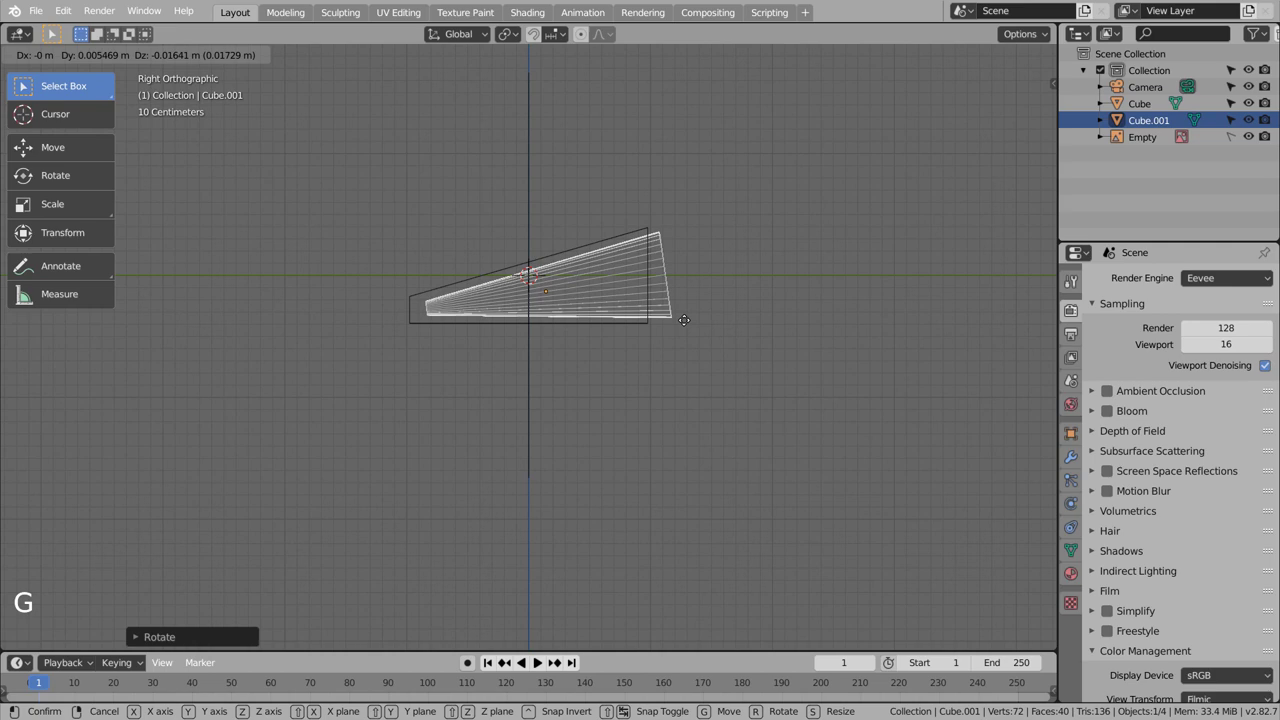
{"action": "middle_click", "coordinate": [568, 372]}
{"action": "middle_click", "coordinate": [614, 392]}
{"action": "middle_click", "coordinate": [690, 399]}
{"action": "middle_click", "coordinate": [746, 442]}
{"action": "middle_click", "coordinate": [744, 442]}
{"action": "scroll", "scroll_direction": "down", "scroll_amount": 3}
{"action": "scroll", "scroll_direction": "down", "scroll_amount": 3}
{"action": "middle_click", "coordinate": [698, 441]}
{"action": "middle_click", "coordinate": [653, 426]}
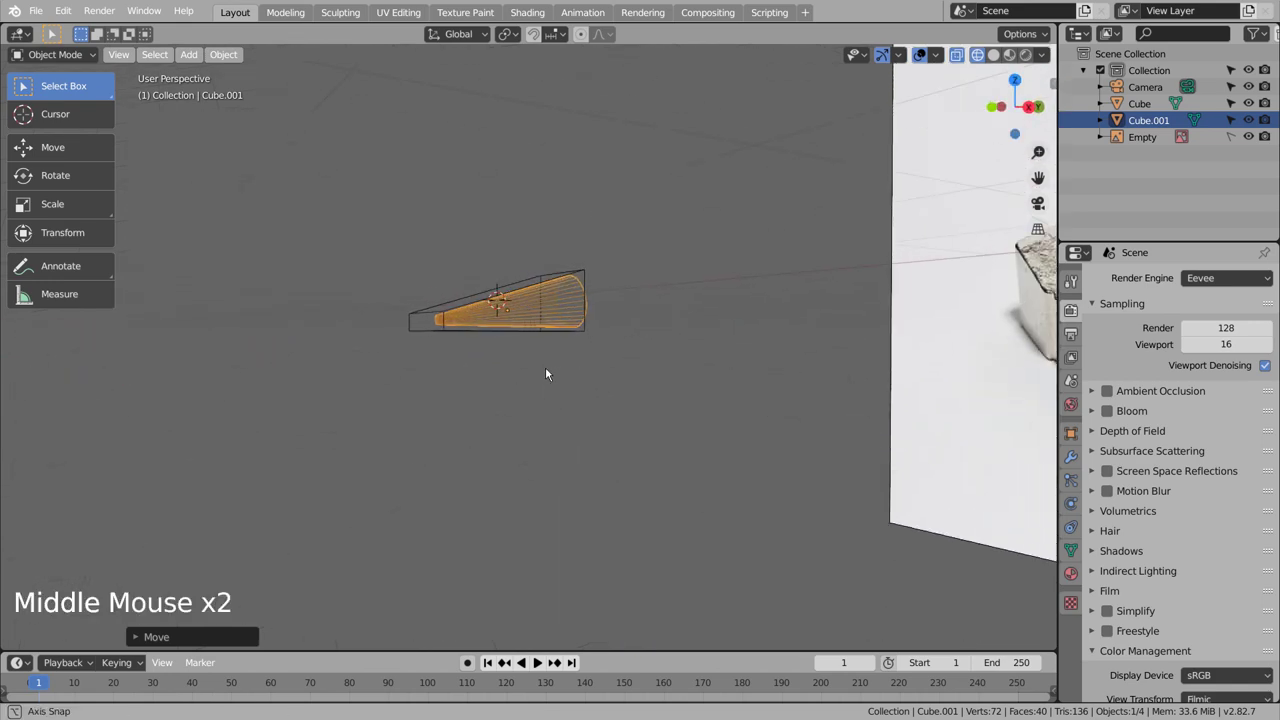
{"action": "middle_click", "coordinate": [552, 371]}
{"action": "middle_click", "coordinate": [623, 374]}
{"action": "middle_click", "coordinate": [634, 377]}
{"action": "middle_click", "coordinate": [659, 387]}
{"action": "middle_click", "coordinate": [659, 387]}
{"action": "scroll", "scroll_direction": "down", "scroll_amount": 3}
{"action": "middle_click", "coordinate": [604, 419]}
{"action": "middle_click", "coordinate": [618, 428]}
{"action": "middle_click", "coordinate": [618, 428]}
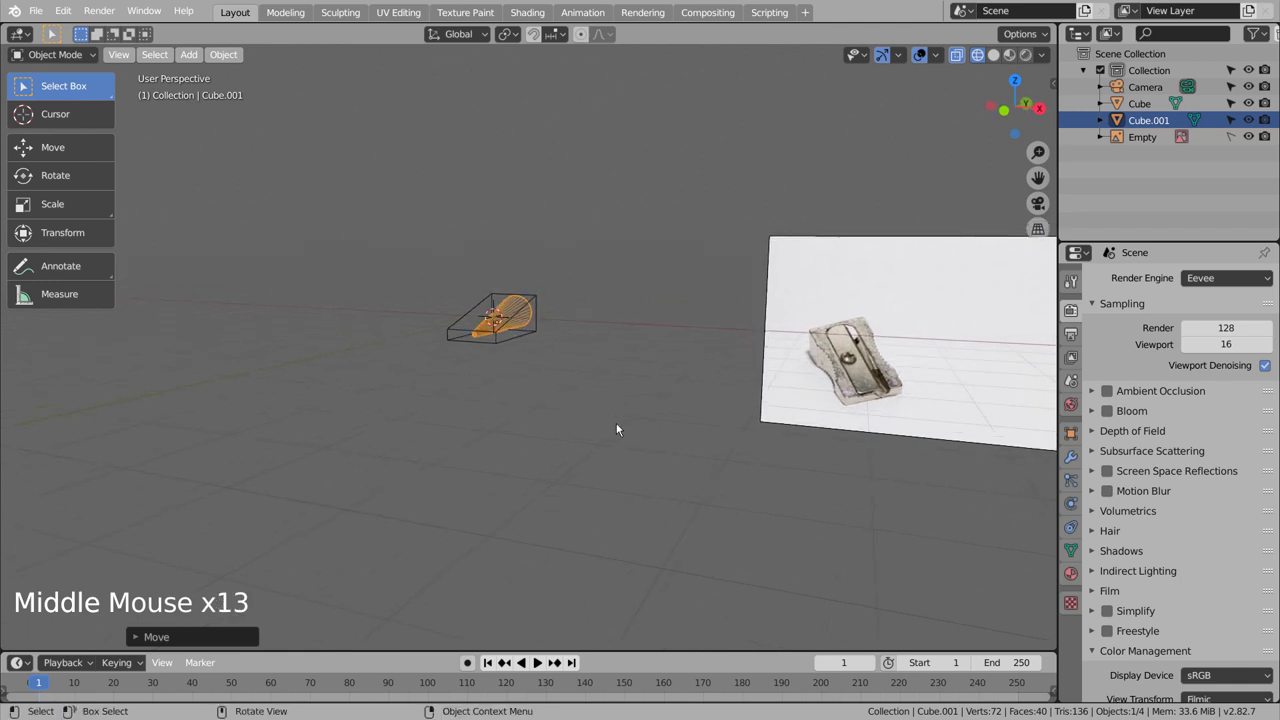
{"action": "scroll", "scroll_direction": "up", "scroll_amount": 3}
{"action": "middle_click", "coordinate": [625, 403]}
{"action": "middle_click", "coordinate": [579, 400]}
{"action": "middle_click", "coordinate": [567, 396]}
{"action": "middle_click", "coordinate": [567, 396]}
{"action": "key", "text": "KP_3"}
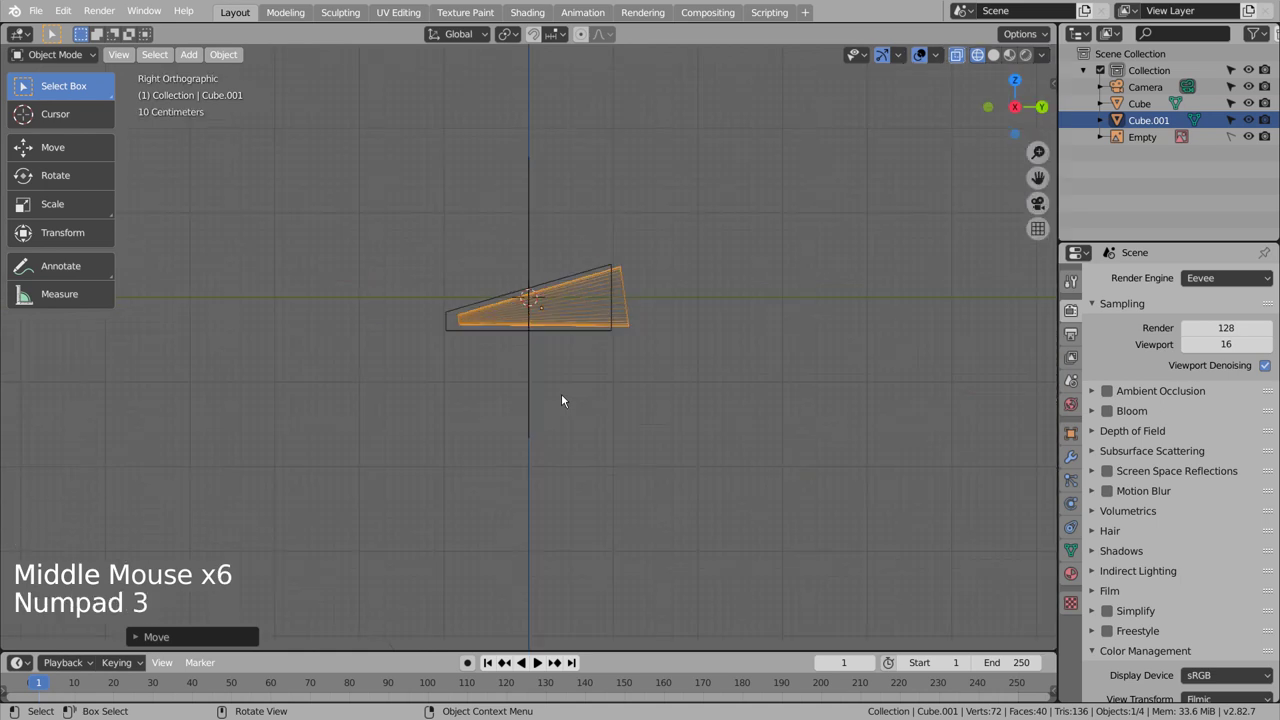
{"action": "middle_click", "coordinate": [464, 375]}
{"action": "middle_click", "coordinate": [593, 414]}
{"action": "middle_click", "coordinate": [602, 424]}
{"action": "middle_click", "coordinate": [646, 371]}
{"action": "middle_click", "coordinate": [568, 384]}
{"action": "middle_click", "coordinate": [514, 383]}
{"action": "middle_click", "coordinate": [483, 390]}
{"action": "left_click", "coordinate": [578, 385]}
Apply the Boolean modifier on the wedge block so the cone is subtracted from it
{"action": "key", "text": "KP_7"}
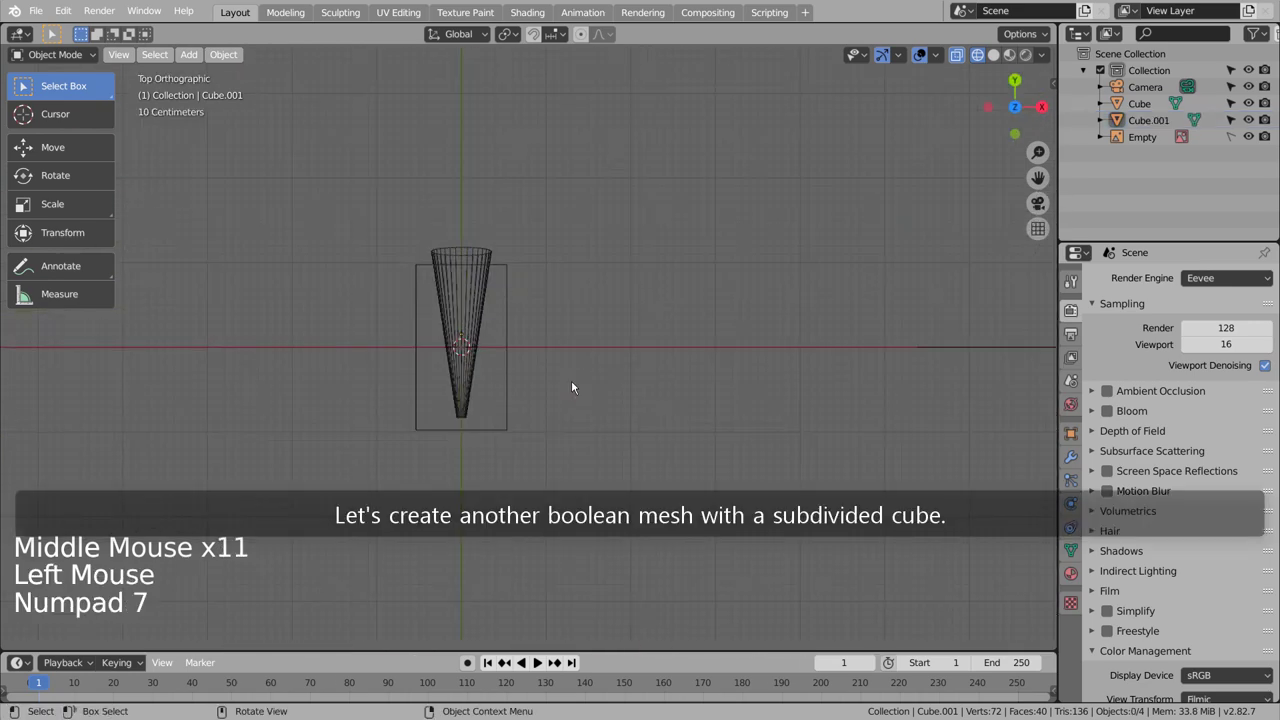
{"action": "key", "text": "shift+a"}
{"action": "left_click", "coordinate": [362, 233]}
{"action": "left_click", "coordinate": [507, 288]}
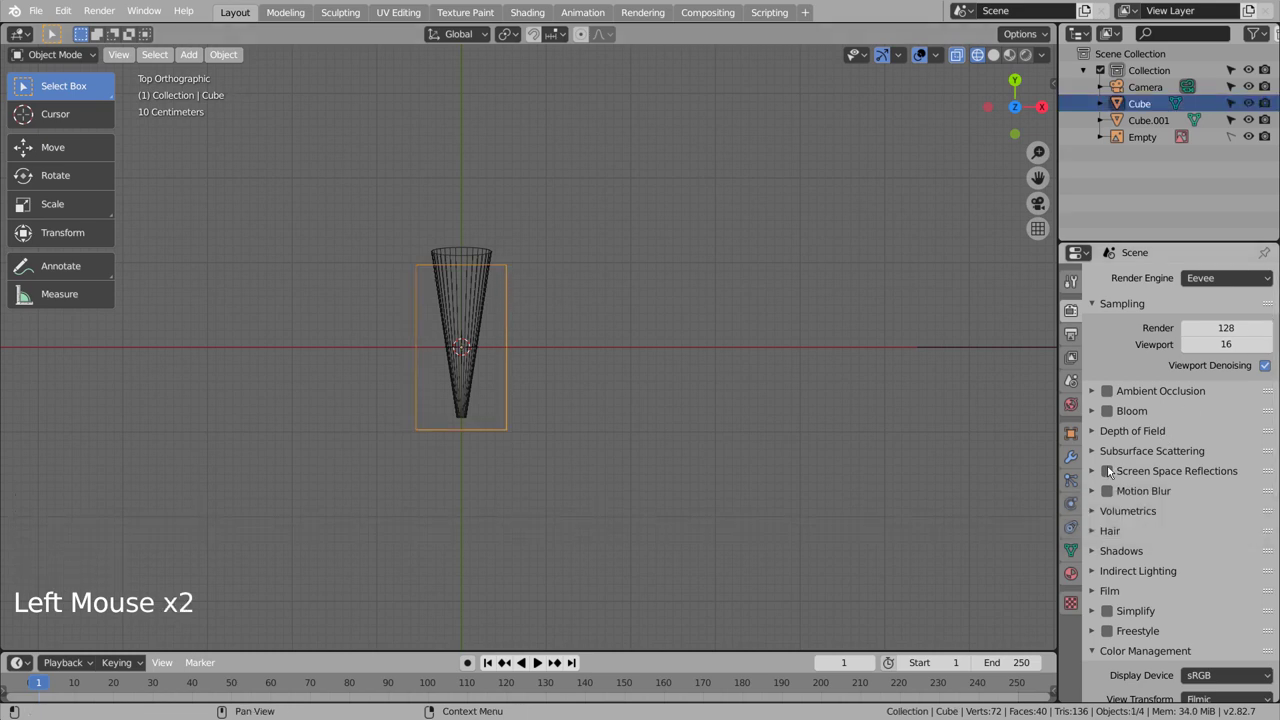
{"action": "left_click", "coordinate": [1078, 462]}
{"action": "left_click", "coordinate": [1179, 280]}
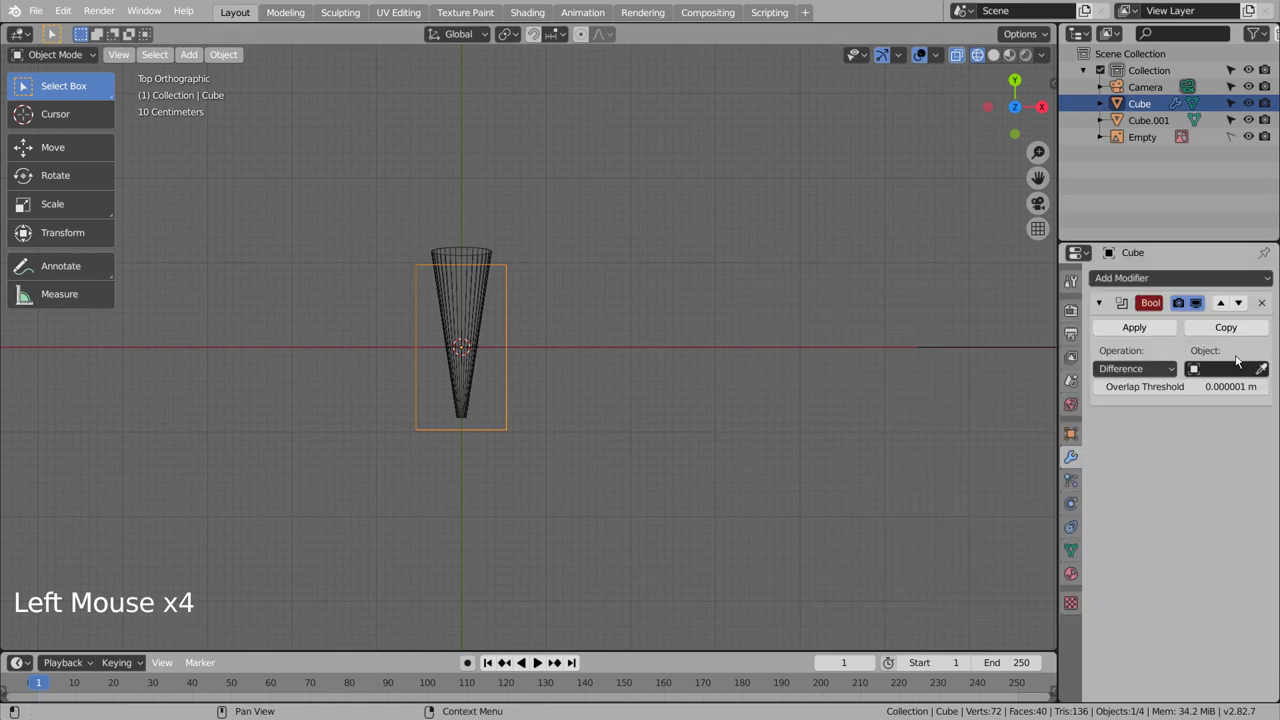
{"action": "left_click", "coordinate": [1267, 365]}
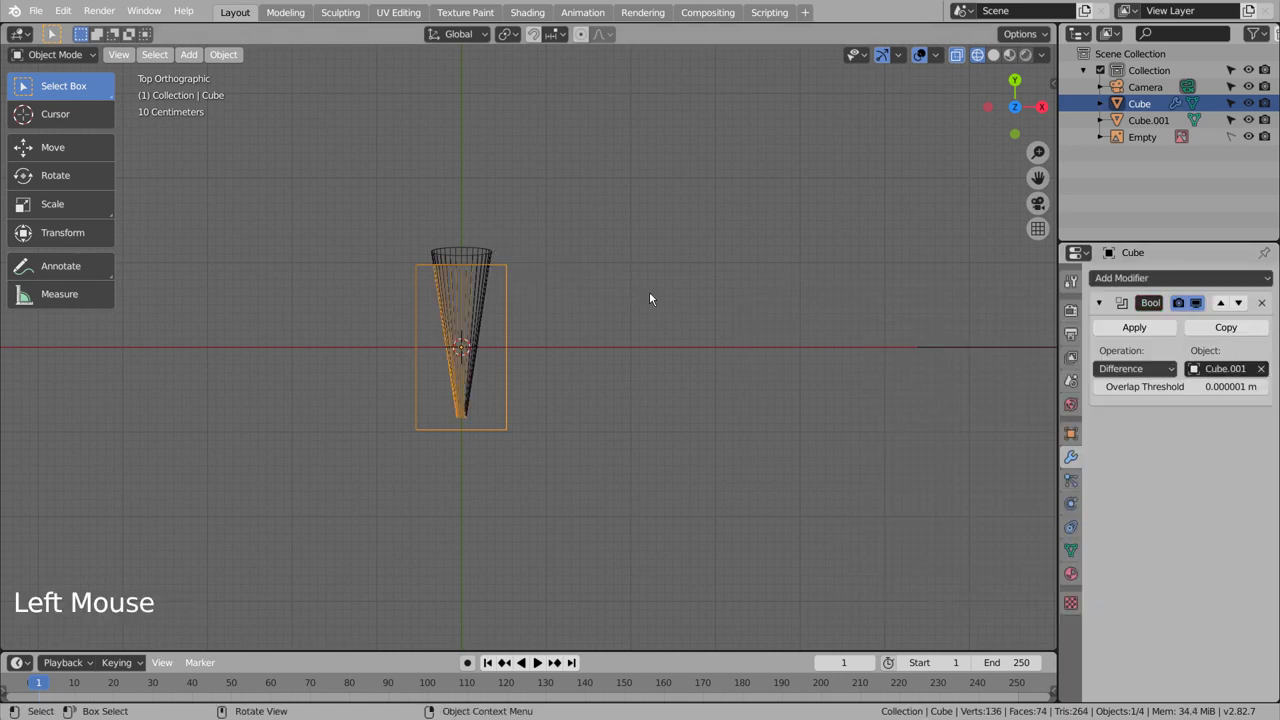
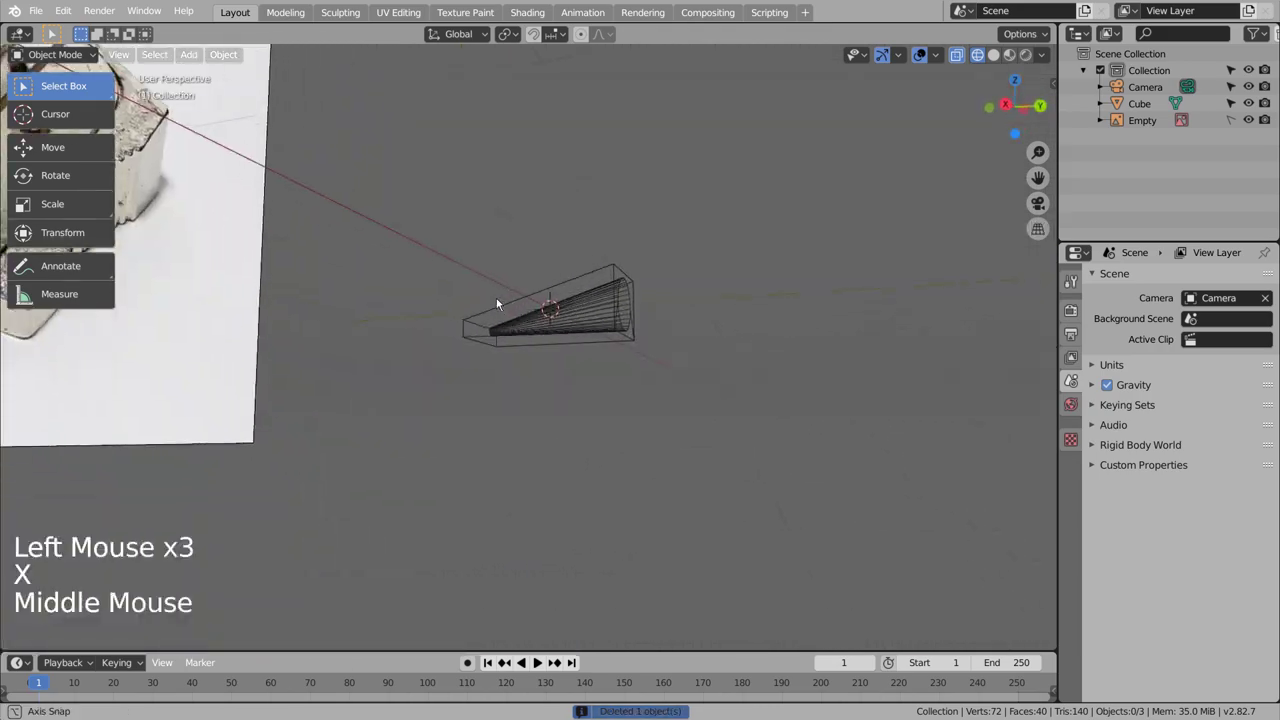
Inspect the conical hole through the block in solid shading from several angles
{"action": "middle_click", "coordinate": [376, 310]}
{"action": "middle_click", "coordinate": [353, 324]}
{"action": "key", "text": "shift+z"}
{"action": "middle_click", "coordinate": [369, 376]}
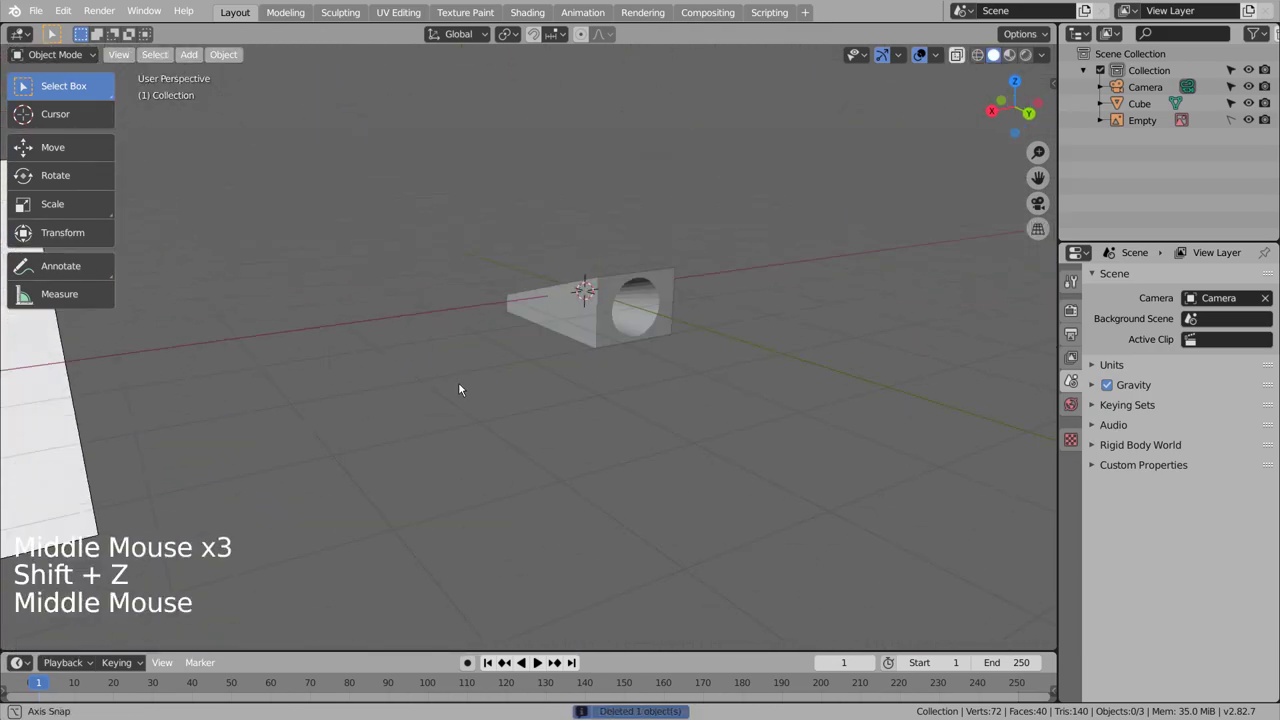
{"action": "middle_click", "coordinate": [712, 392]}
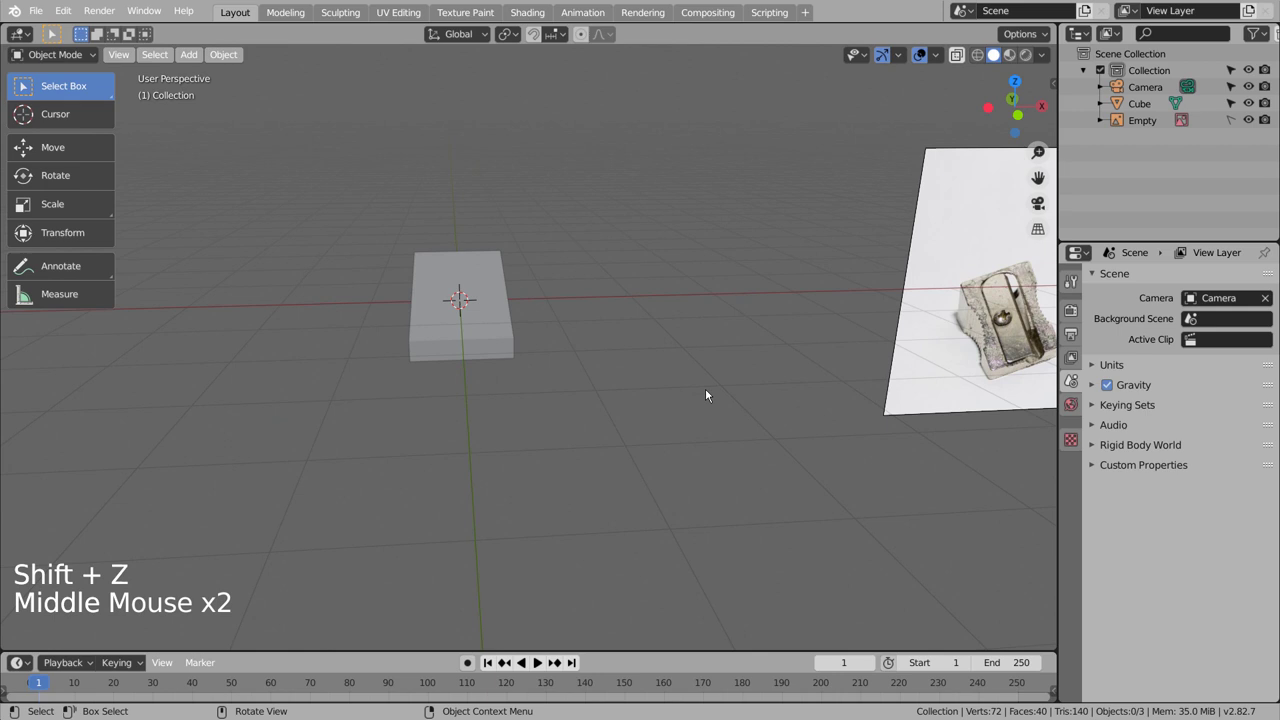
{"action": "key", "text": "KP_1"}
{"action": "key", "text": "KP_7"}
Add a new cube and stretch it lengthwise along Y into a long box
{"action": "left_click", "coordinate": [712, 393]}
{"action": "key", "text": "shift+a"}
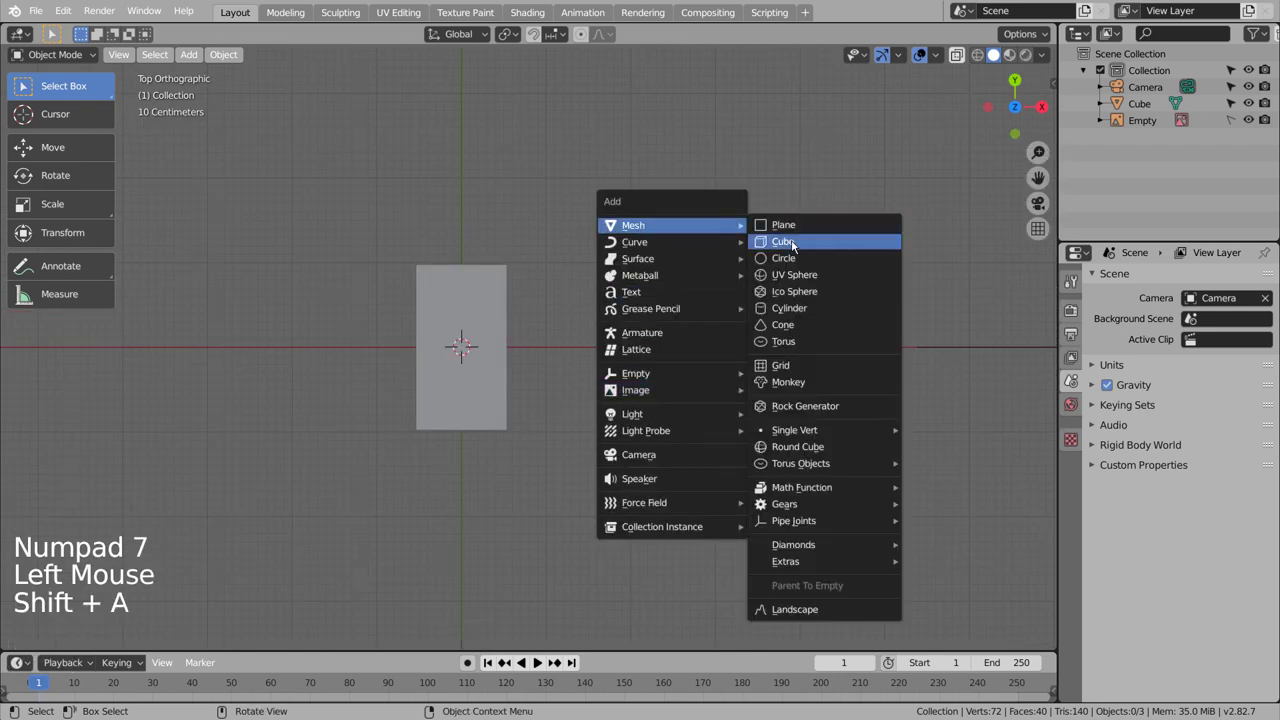
{"action": "key", "text": "s"}
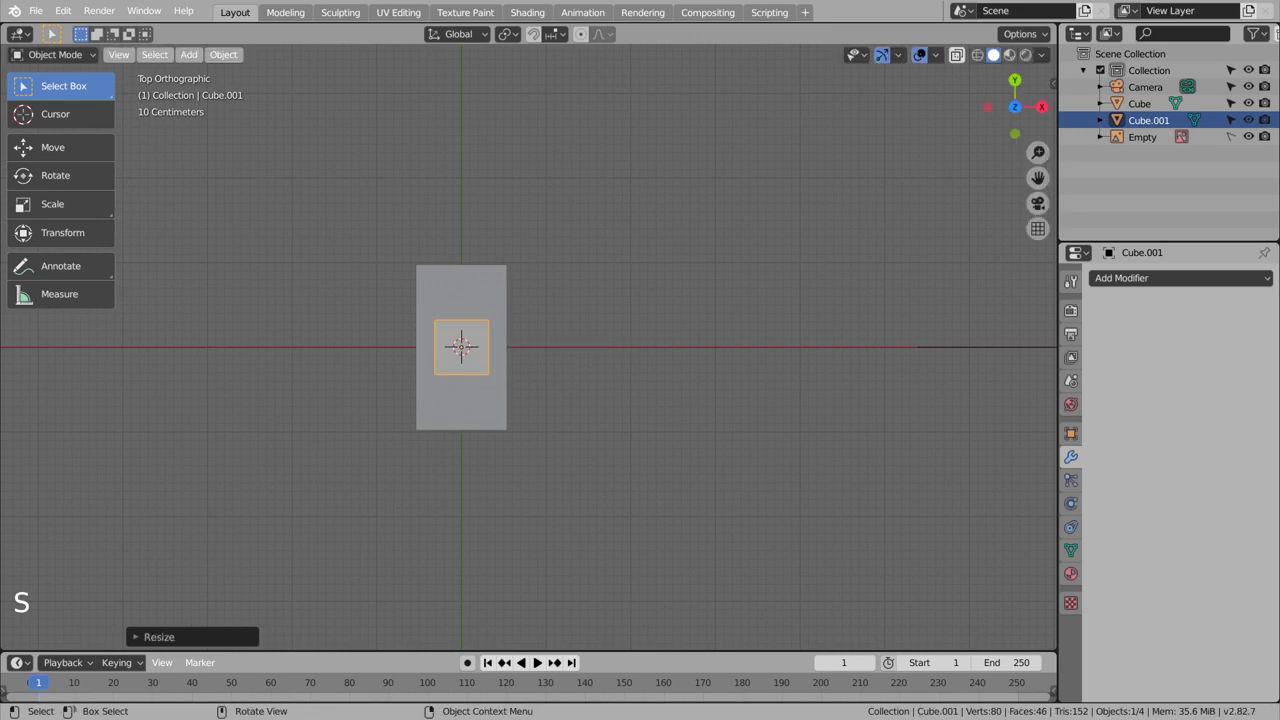
{"action": "key", "text": "s"}
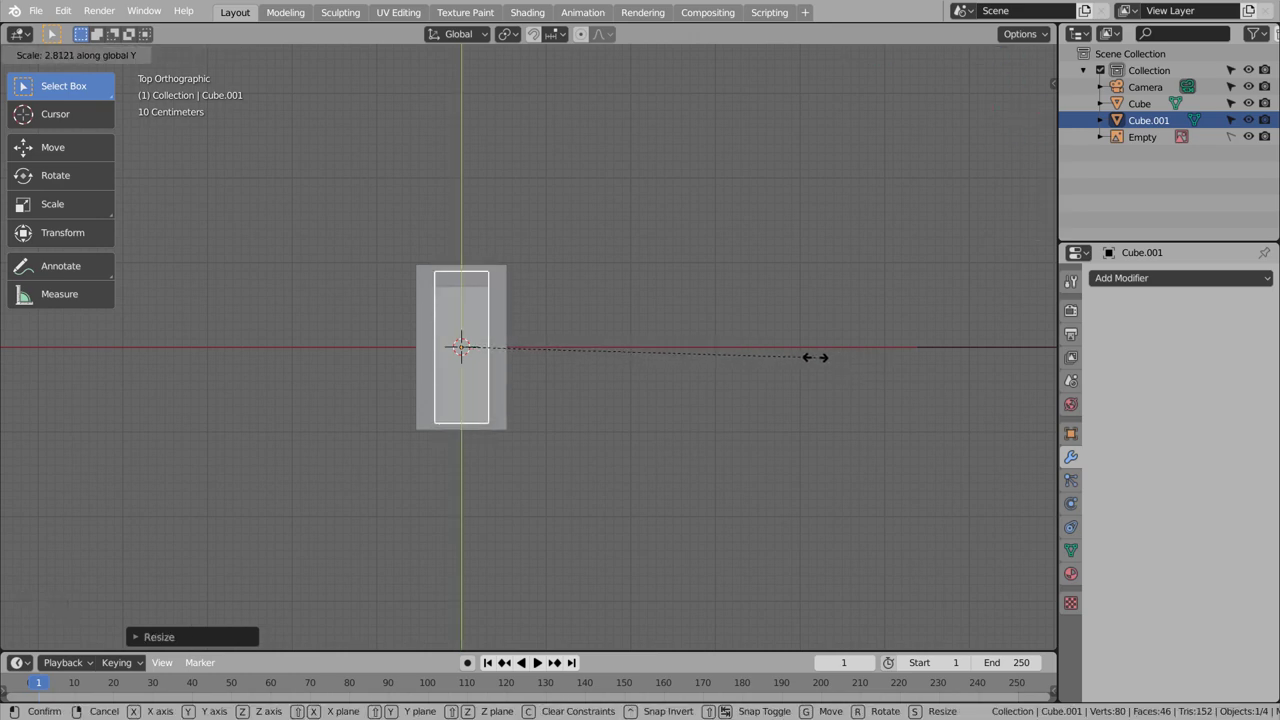
{"action": "key", "text": "shift+z"}
In side view, tilt the box to match the block's slope and raise it above the sloped top
{"action": "key", "text": "KP_3"}
{"action": "key", "text": "r"}
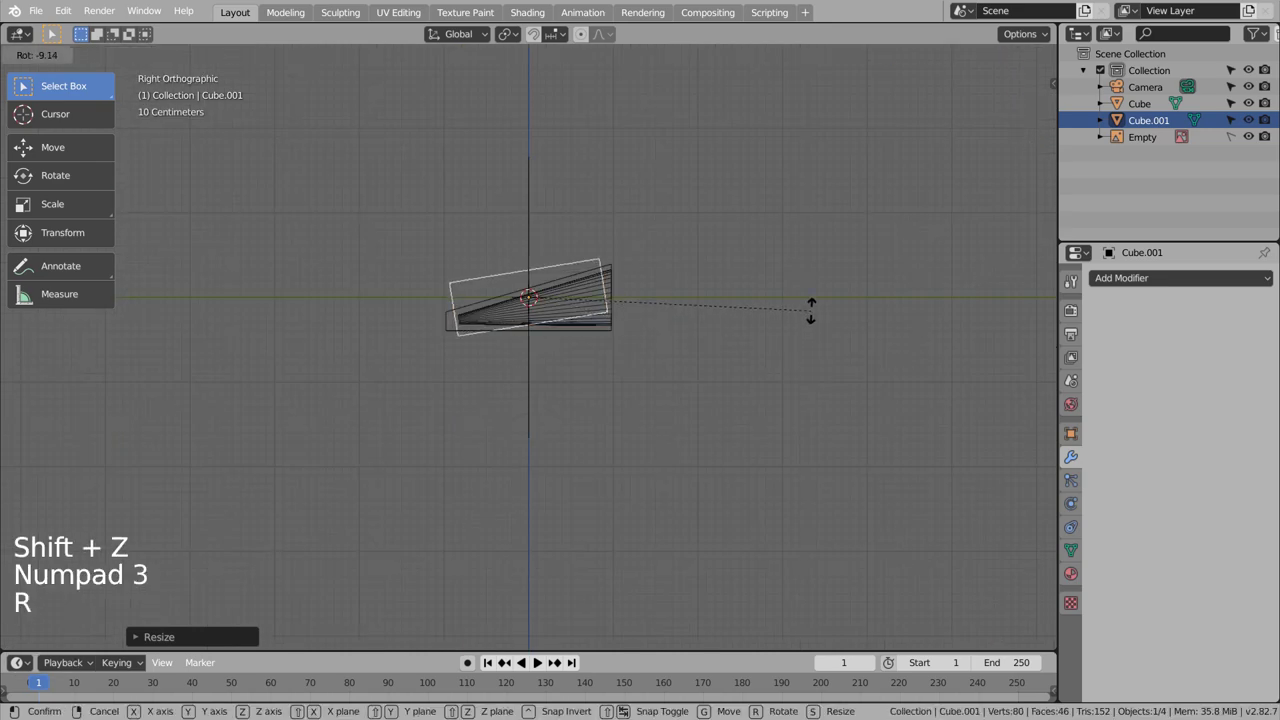
{"action": "key", "text": "g"}
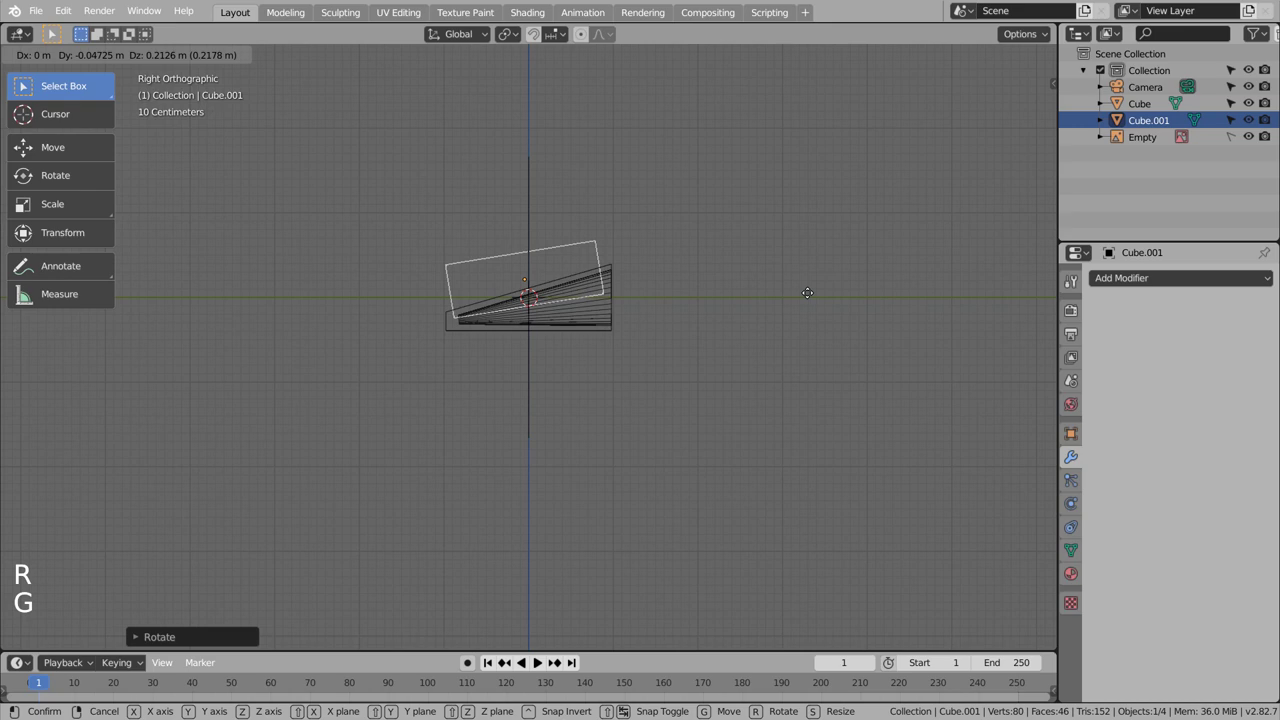
{"action": "key", "text": "r"}
{"action": "key", "text": "g"}
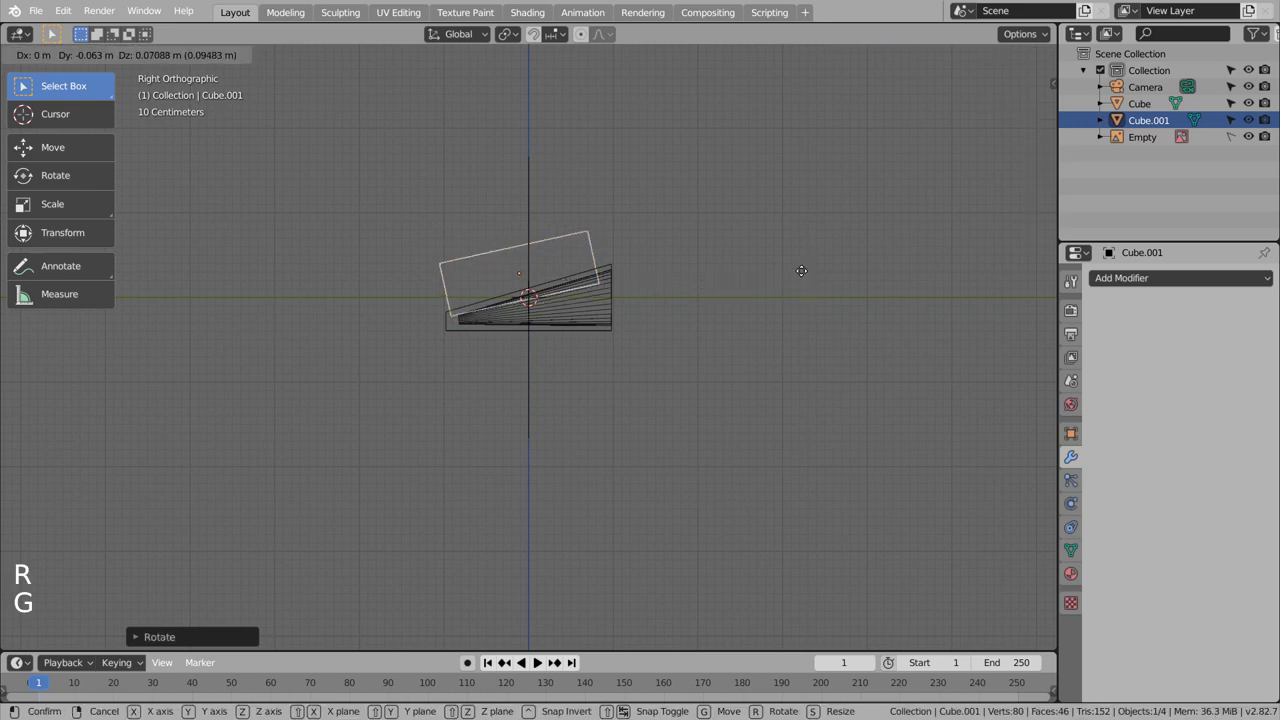
{"action": "key", "text": "r"}
{"action": "key", "text": "g"}
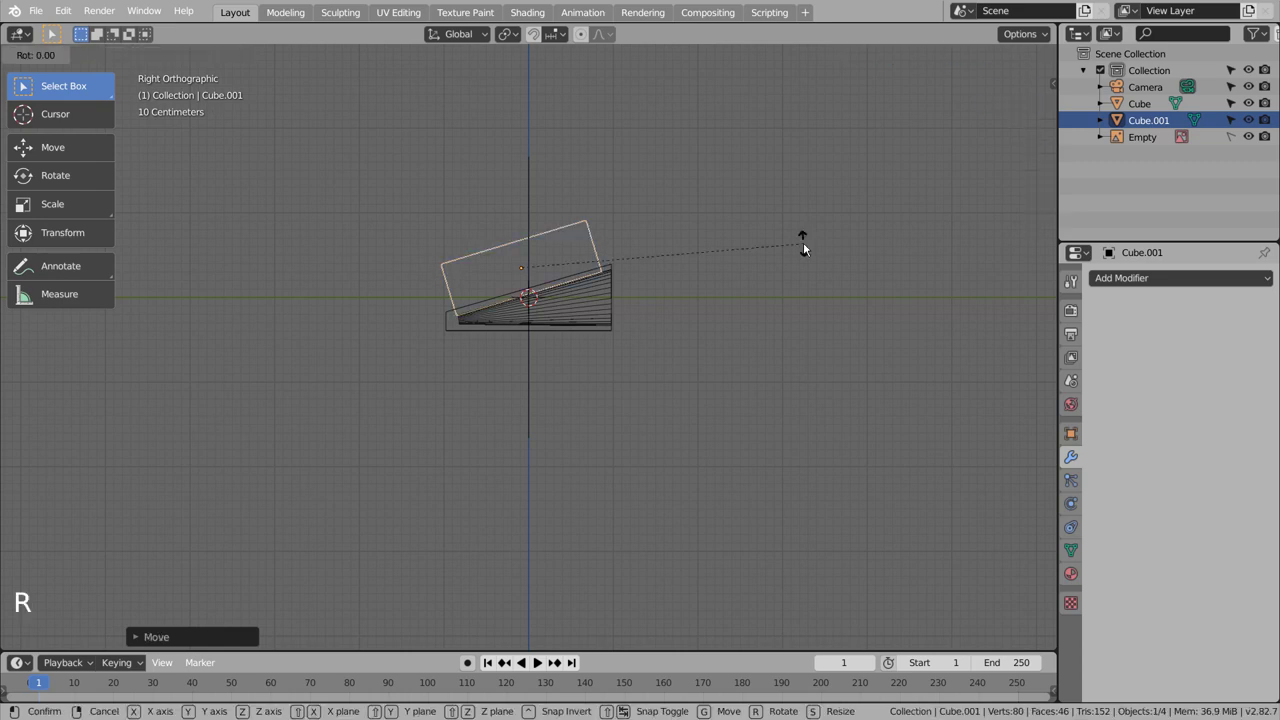
{"action": "key", "text": "g"}
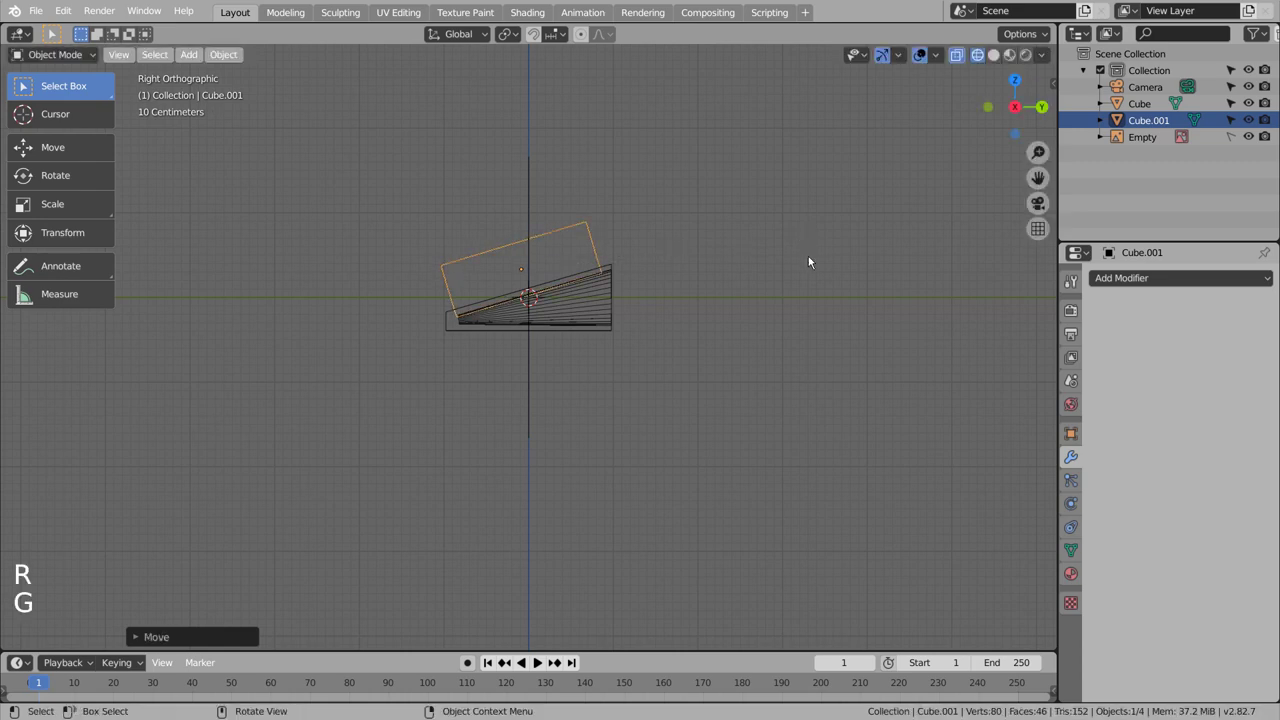
{"action": "key", "text": "r"}
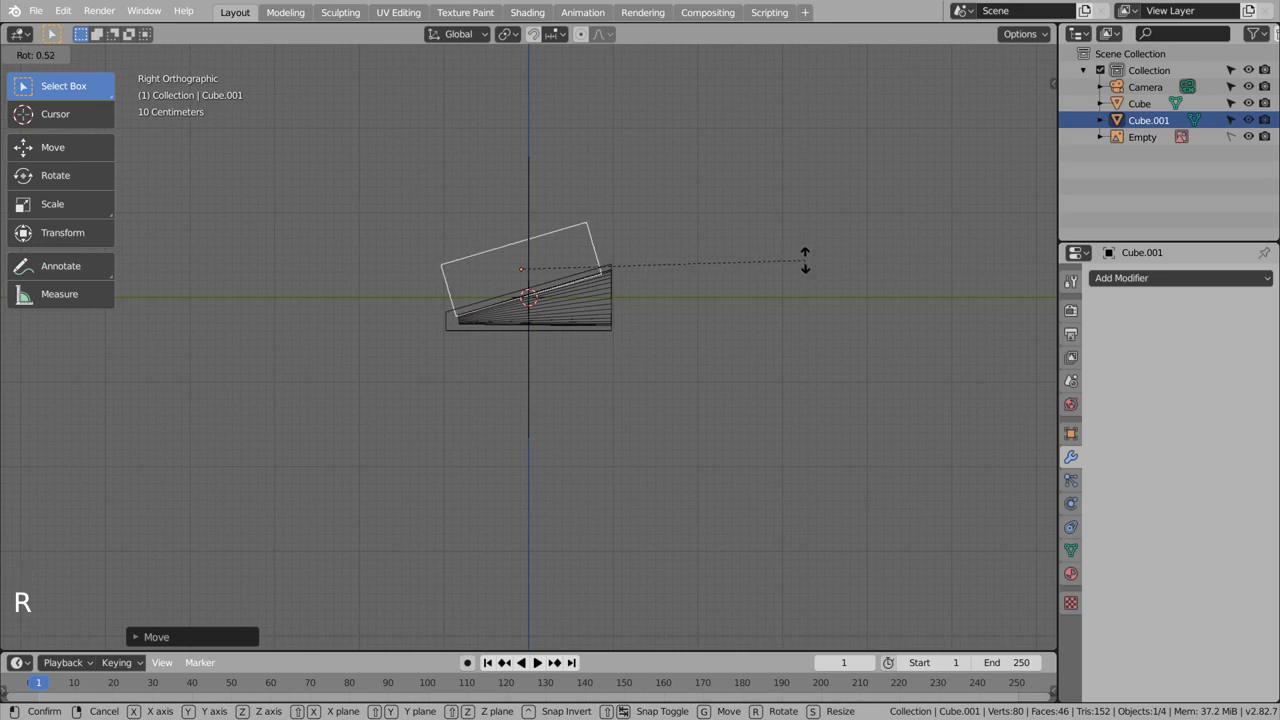
{"action": "middle_click", "coordinate": [622, 347]}
{"action": "middle_click", "coordinate": [725, 380]}
{"action": "middle_click", "coordinate": [737, 385]}
{"action": "middle_click", "coordinate": [756, 401]}
Give the box a Subdivision Surface modifier and loop cuts slid near each end and side
{"action": "key", "text": "ctrl+3"}
{"action": "key", "text": "Tab"}
{"action": "key", "text": "ctrl+r"}
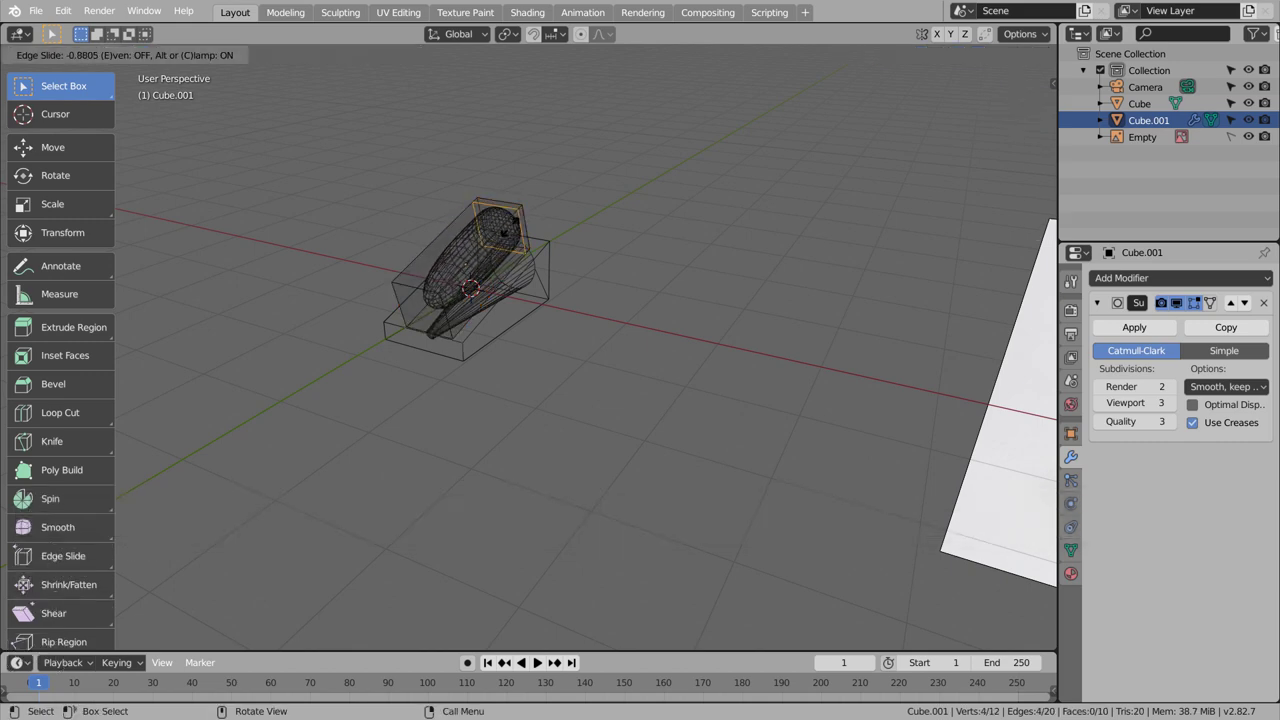
{"action": "key", "text": "ctrl+r"}
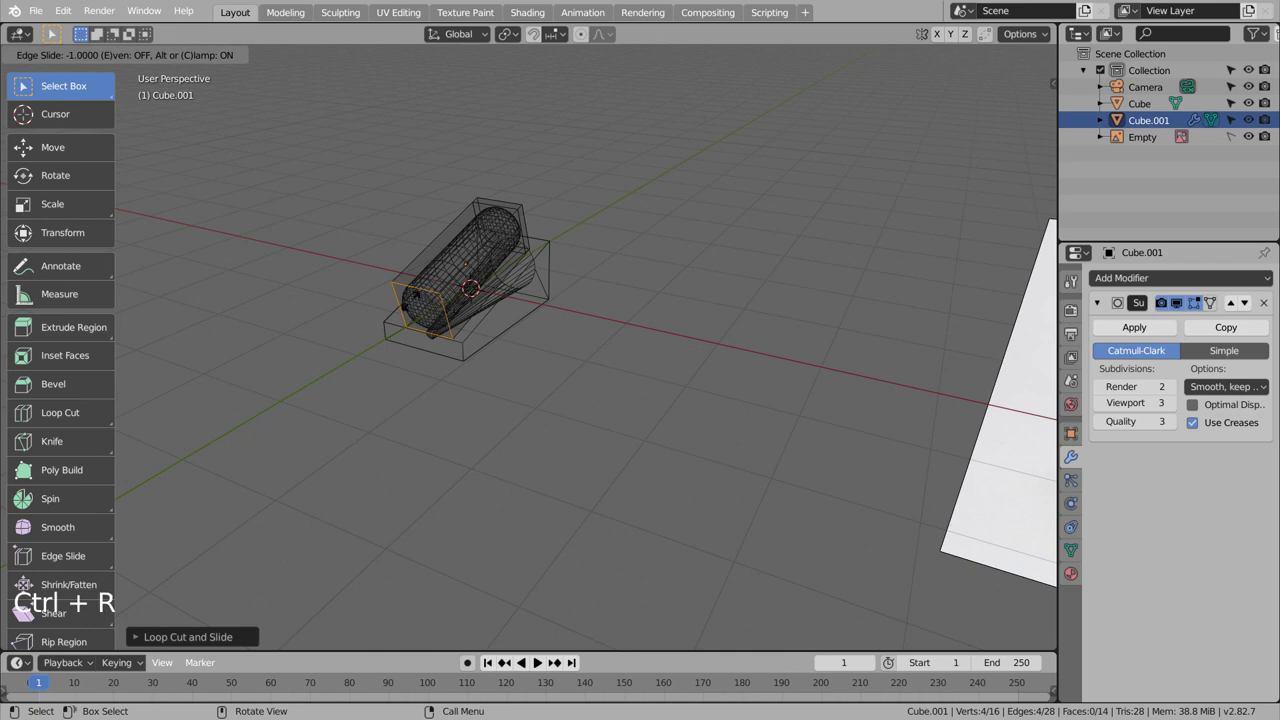
{"action": "key", "text": "ctrl+r"}
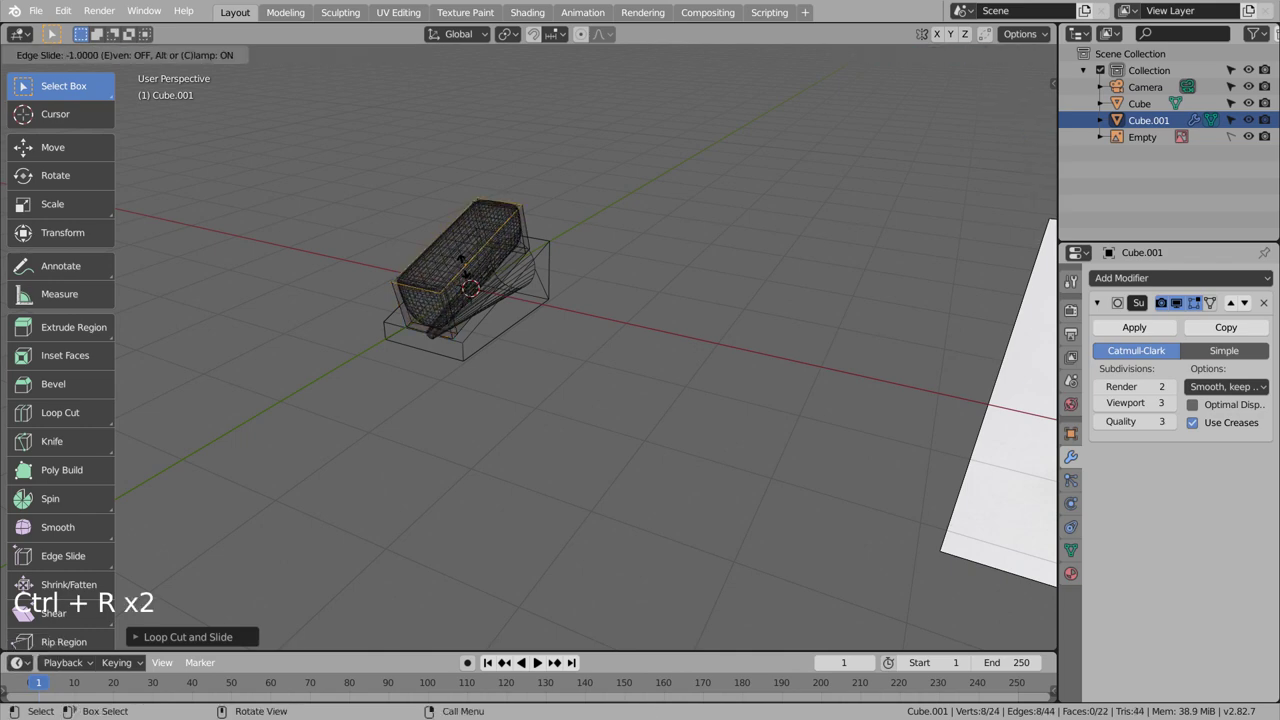
{"action": "key", "text": "ctrl+r"}
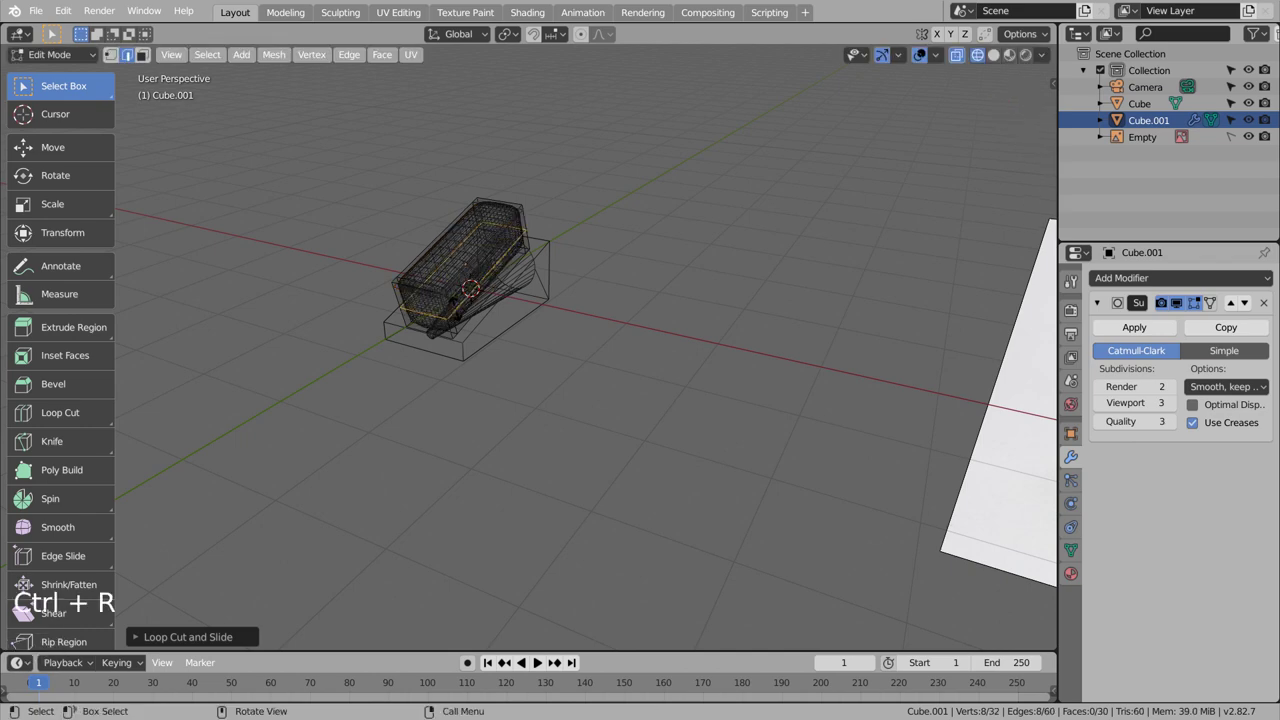
{"action": "key", "text": "Tab"}
Back in Object Mode, orbit to check the rounded bar resting on the block
{"action": "key", "text": "shift+z"}
{"action": "middle_click", "coordinate": [640, 335]}
{"action": "middle_click", "coordinate": [712, 335]}
{"action": "middle_click", "coordinate": [765, 338]}
{"action": "middle_click", "coordinate": [904, 342]}
{"action": "middle_click", "coordinate": [918, 346]}
{"action": "middle_click", "coordinate": [722, 385]}
{"action": "middle_click", "coordinate": [644, 457]}
Select the block and add a Boolean Difference modifier targeting the rounded bar
{"action": "left_click", "coordinate": [480, 251]}
{"action": "right_click", "coordinate": [480, 255]}
{"action": "left_click", "coordinate": [503, 269]}
{"action": "left_click", "coordinate": [1181, 285]}
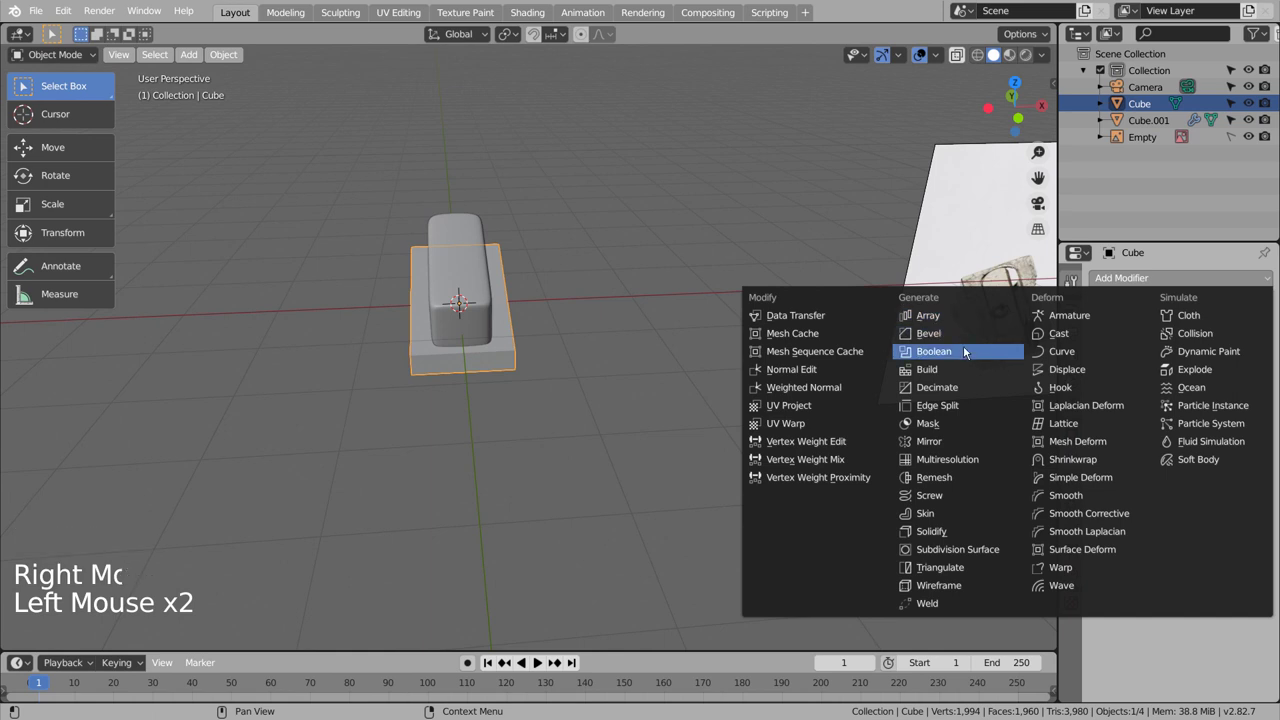
{"action": "left_click", "coordinate": [1266, 372]}
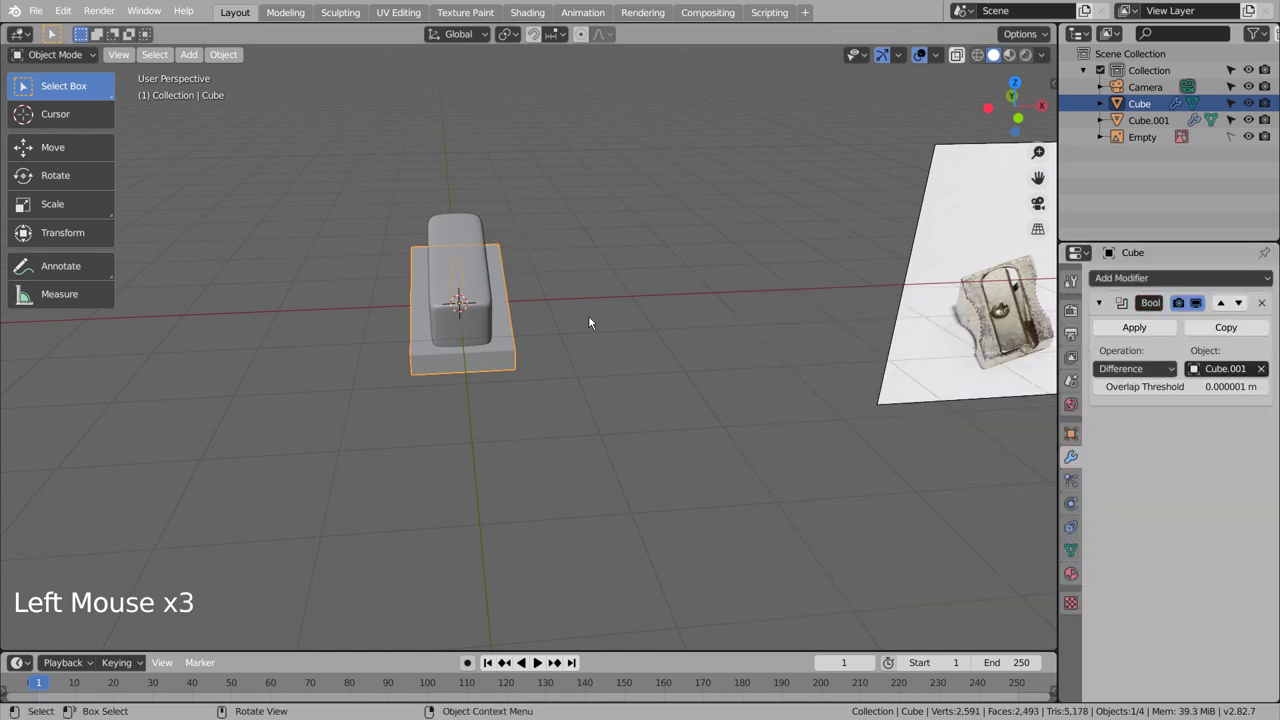
Test-apply the cut and delete the bar to inspect the pocket, then undo it all
{"action": "left_click", "coordinate": [1138, 341]}
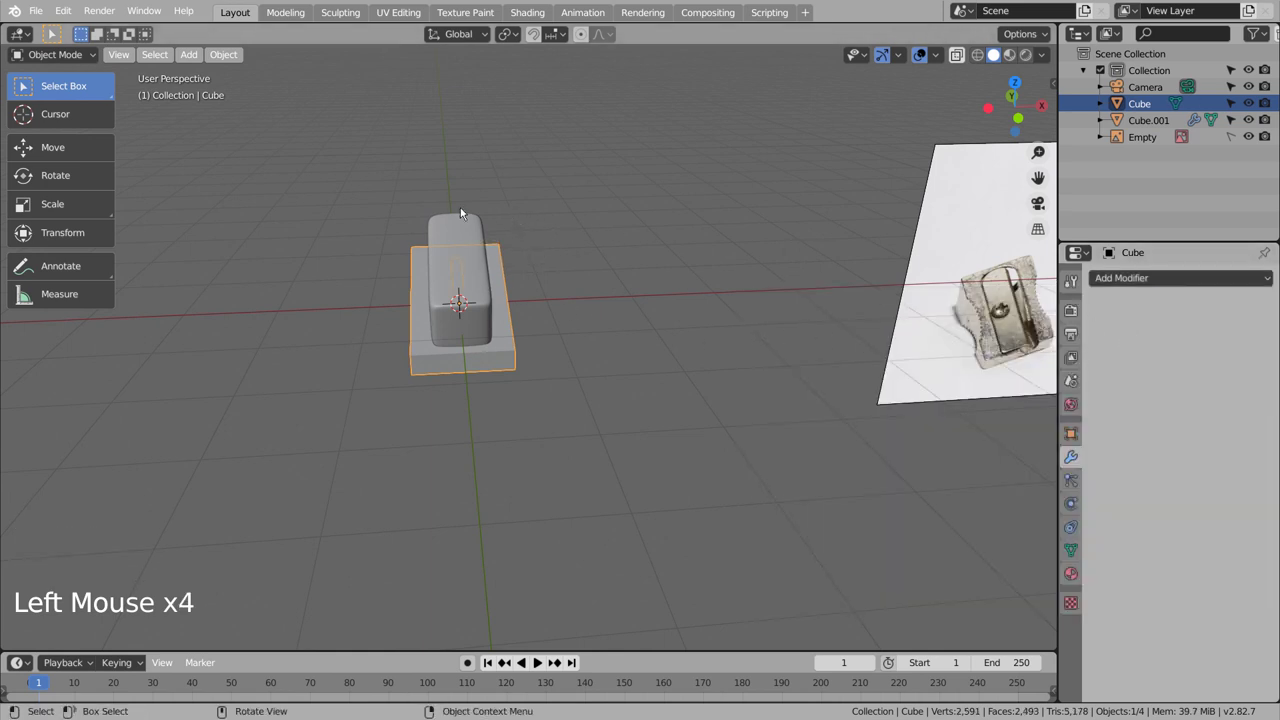
{"action": "left_click", "coordinate": [466, 231]}
{"action": "key", "text": "x"}
{"action": "middle_click", "coordinate": [551, 367]}
{"action": "middle_click", "coordinate": [483, 372]}
{"action": "middle_click", "coordinate": [470, 325]}
{"action": "middle_click", "coordinate": [496, 336]}
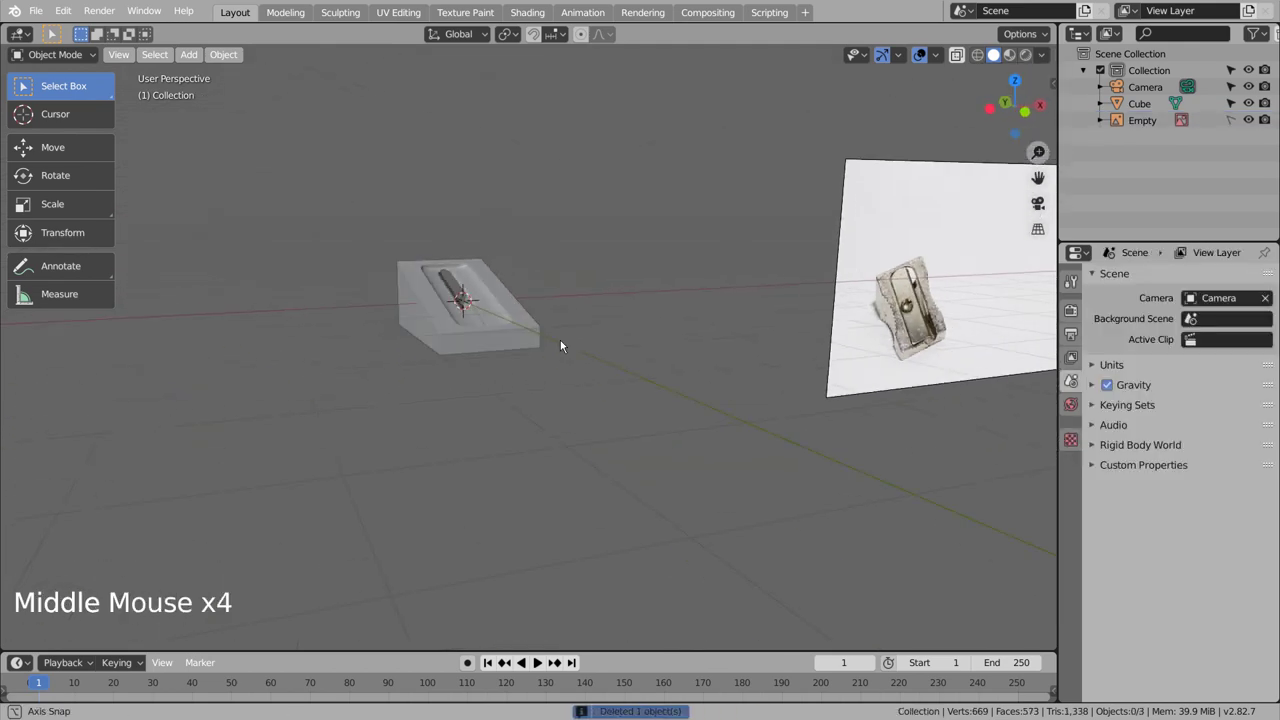
{"action": "middle_click", "coordinate": [566, 341]}
{"action": "middle_click", "coordinate": [592, 348]}
{"action": "middle_click", "coordinate": [578, 359]}
{"action": "middle_click", "coordinate": [569, 374]}
{"action": "middle_click", "coordinate": [549, 380]}
{"action": "middle_click", "coordinate": [528, 389]}
{"action": "key", "text": "ctrl+z"}
{"action": "key", "text": "ctrl+z"}
{"action": "key", "text": "ctrl+z"}
In side wireframe view, lower the rounded bar along Z deeper into the sloped top
{"action": "middle_click", "coordinate": [624, 410]}
{"action": "middle_click", "coordinate": [548, 406]}
{"action": "key", "text": "KP_3"}
{"action": "key", "text": "shift+z"}
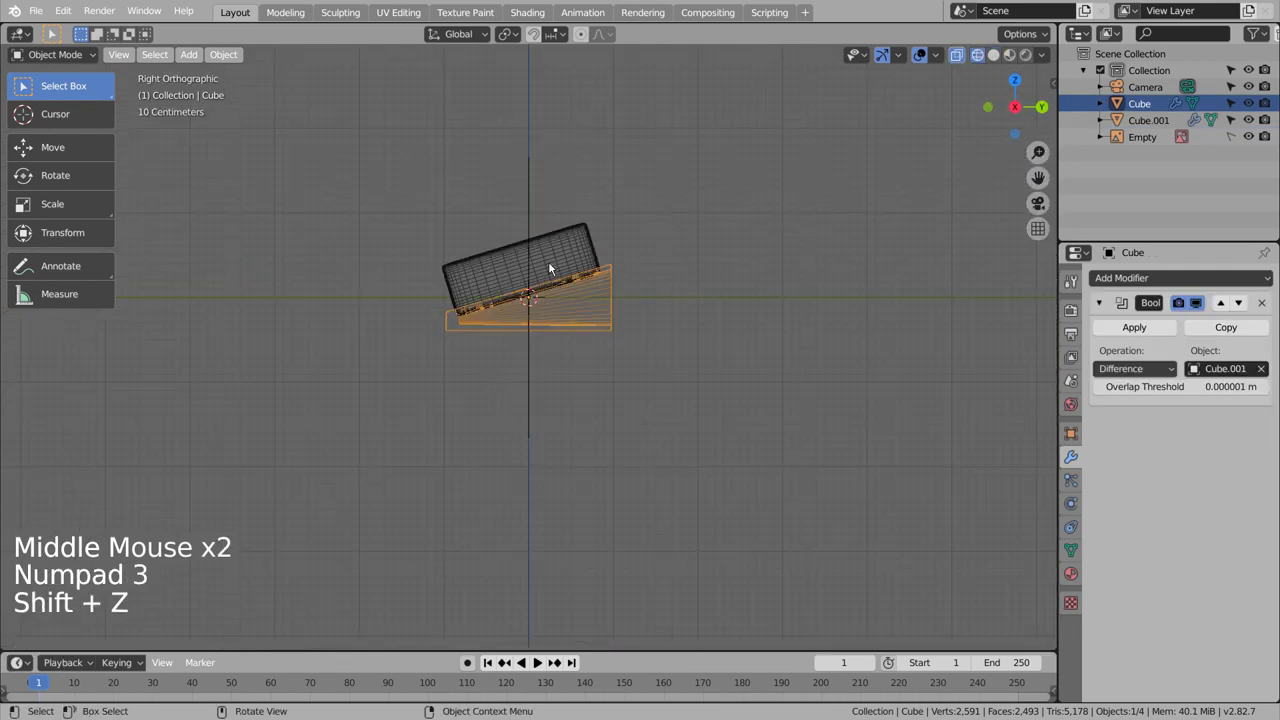
{"action": "left_click", "coordinate": [558, 255]}
{"action": "key", "text": "g"}
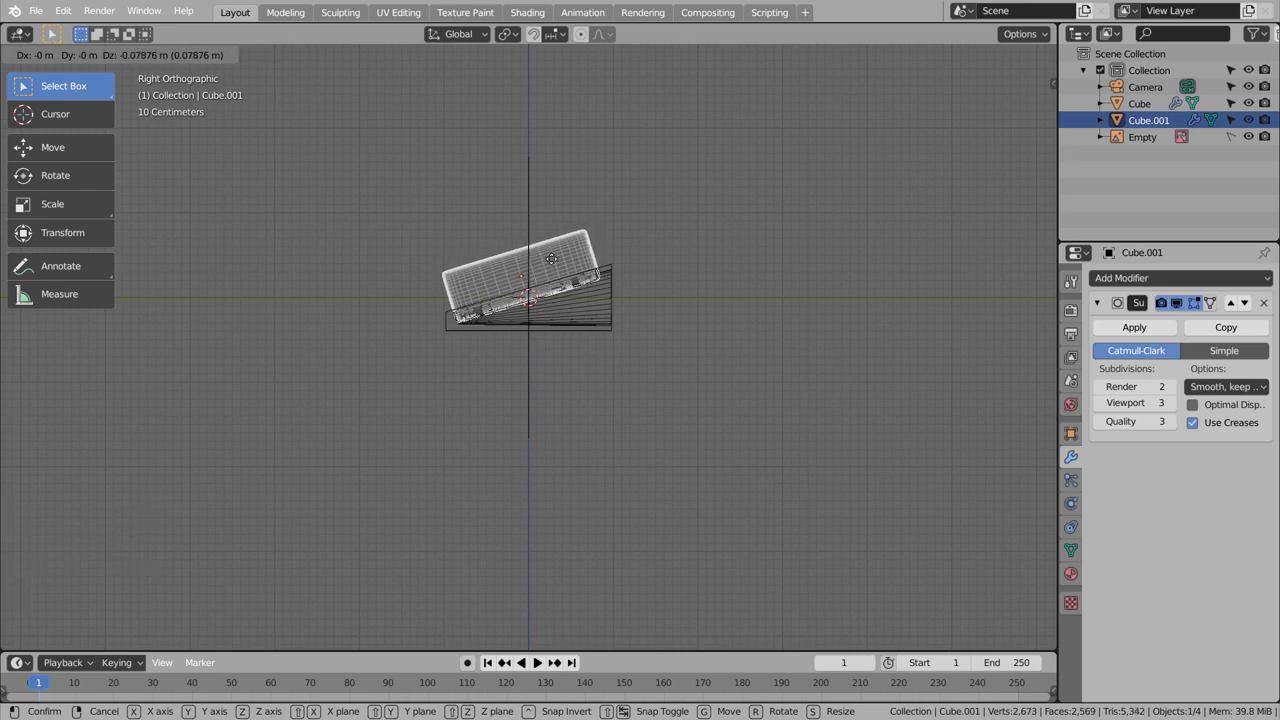
{"action": "middle_click", "coordinate": [737, 365]}
{"action": "middle_click", "coordinate": [922, 374]}
{"action": "key", "text": "shift+z"}
{"action": "middle_click", "coordinate": [774, 390]}
{"action": "middle_click", "coordinate": [722, 404]}
{"action": "middle_click", "coordinate": [663, 399]}
{"action": "middle_click", "coordinate": [614, 399]}
{"action": "middle_click", "coordinate": [611, 399]}
{"action": "middle_click", "coordinate": [611, 398]}
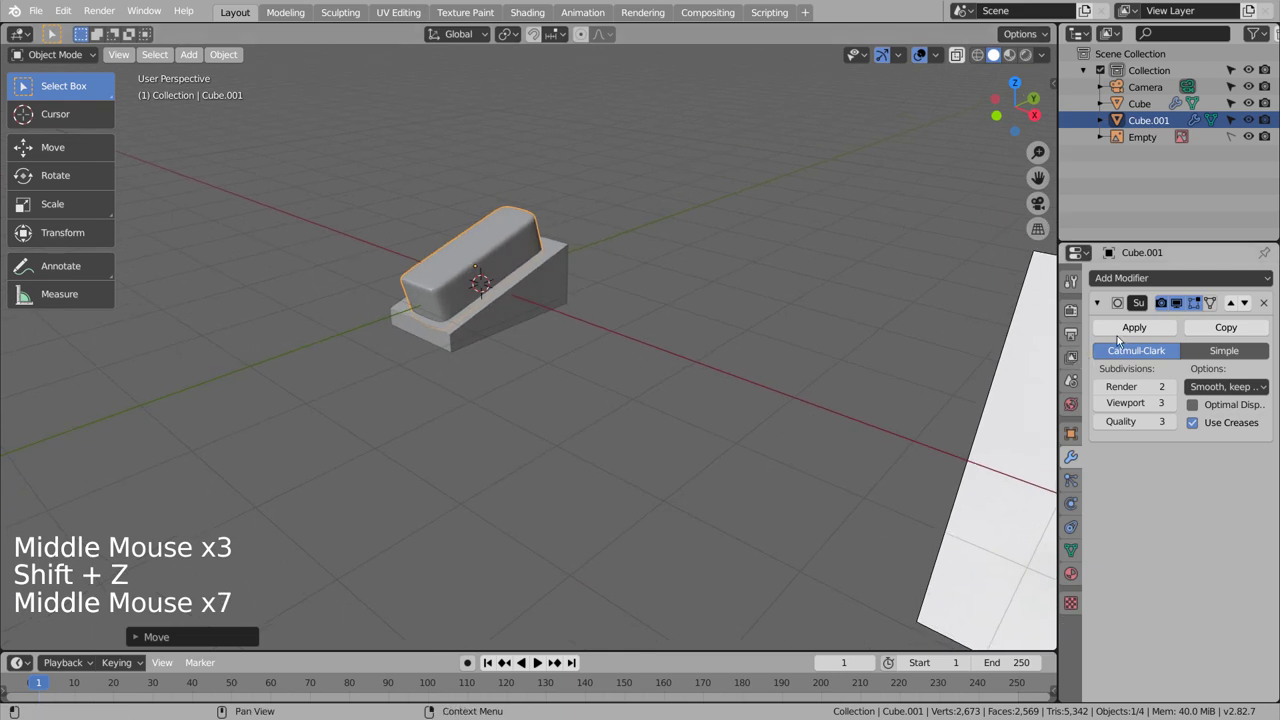
Preview the deeper cut by applying and deleting the bar again, then undo and reselect the block
{"action": "left_click", "coordinate": [1121, 338]}
{"action": "left_click", "coordinate": [534, 222]}
{"action": "key", "text": "x"}
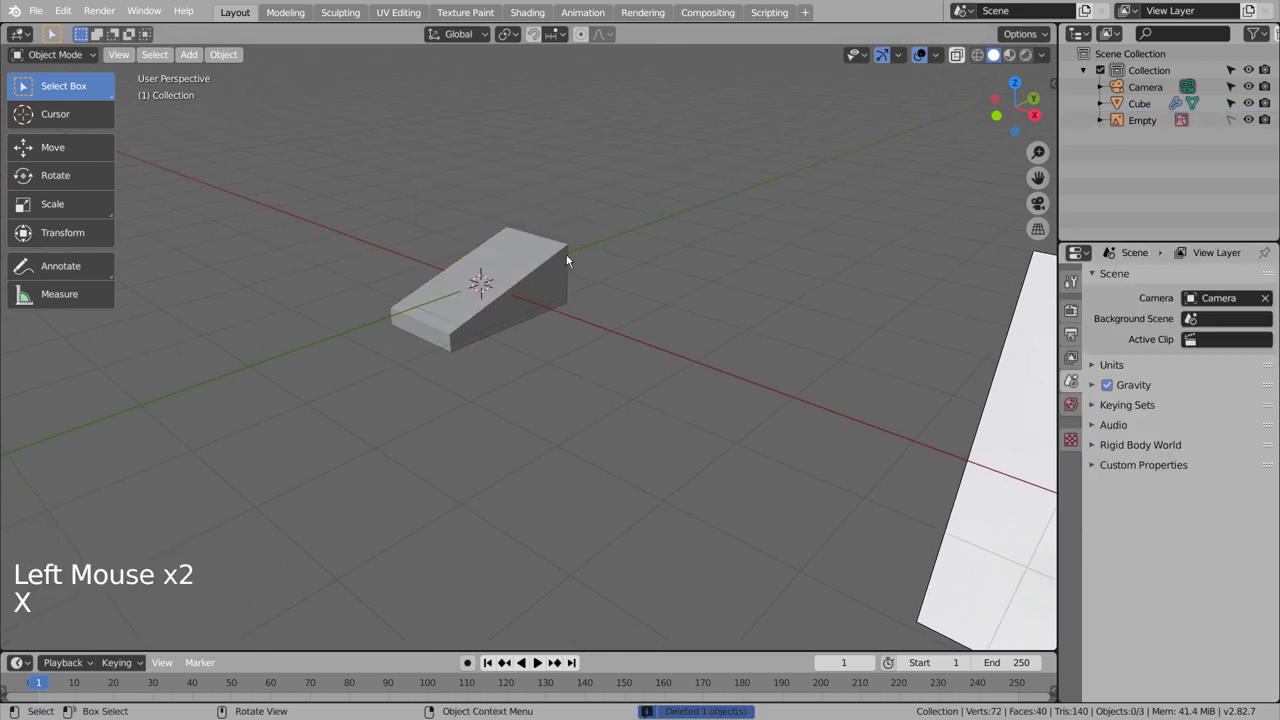
{"action": "middle_click", "coordinate": [583, 317]}
{"action": "middle_click", "coordinate": [664, 352]}
{"action": "key", "text": "ctrl+z"}
{"action": "key", "text": "ctrl+z"}
{"action": "middle_click", "coordinate": [595, 370]}
{"action": "middle_click", "coordinate": [539, 340]}
{"action": "left_click", "coordinate": [519, 311]}
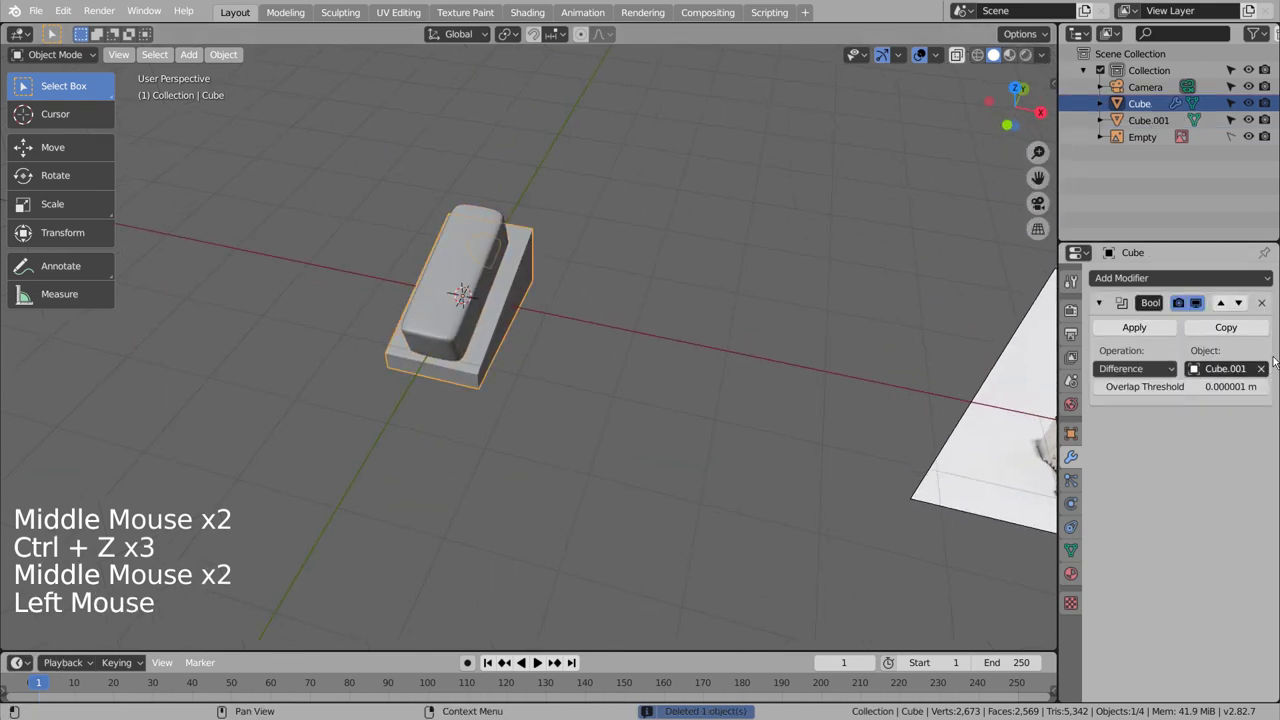
Eyedrop Cube.001 as the Boolean's cutting object and adjust the cutter's position
{"action": "left_click", "coordinate": [1270, 368]}
{"action": "left_click", "coordinate": [1274, 378]}
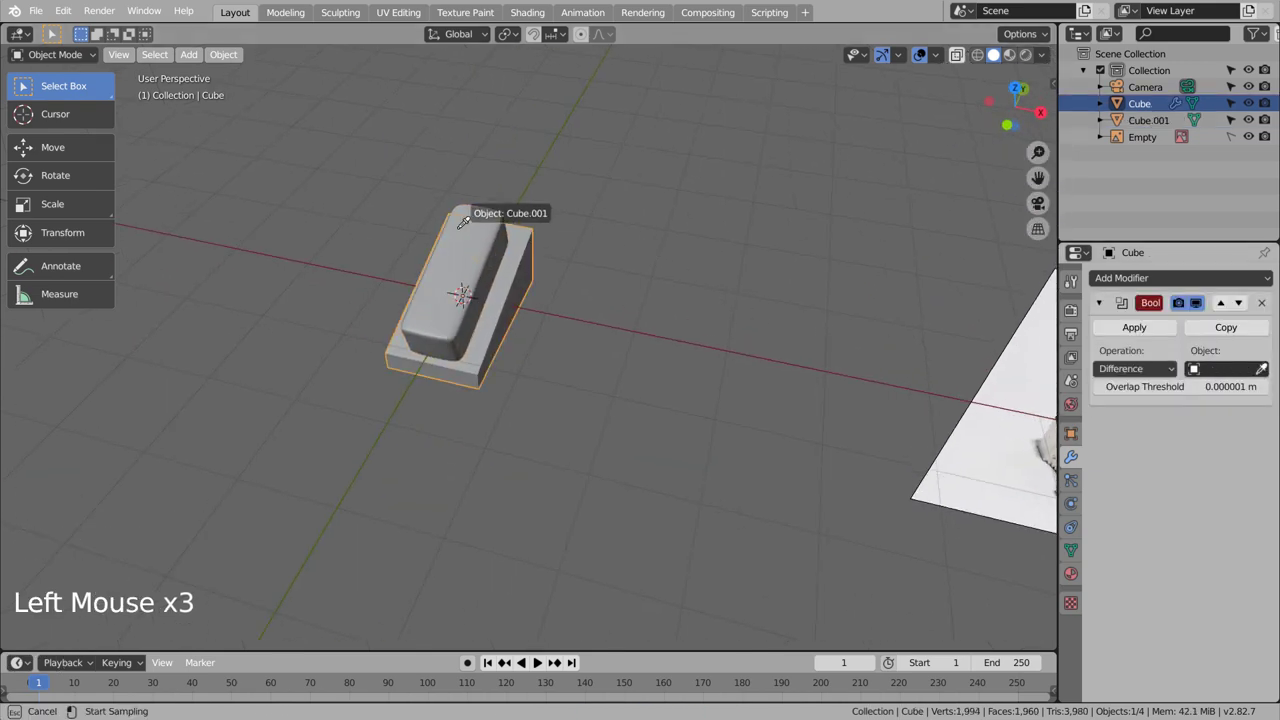
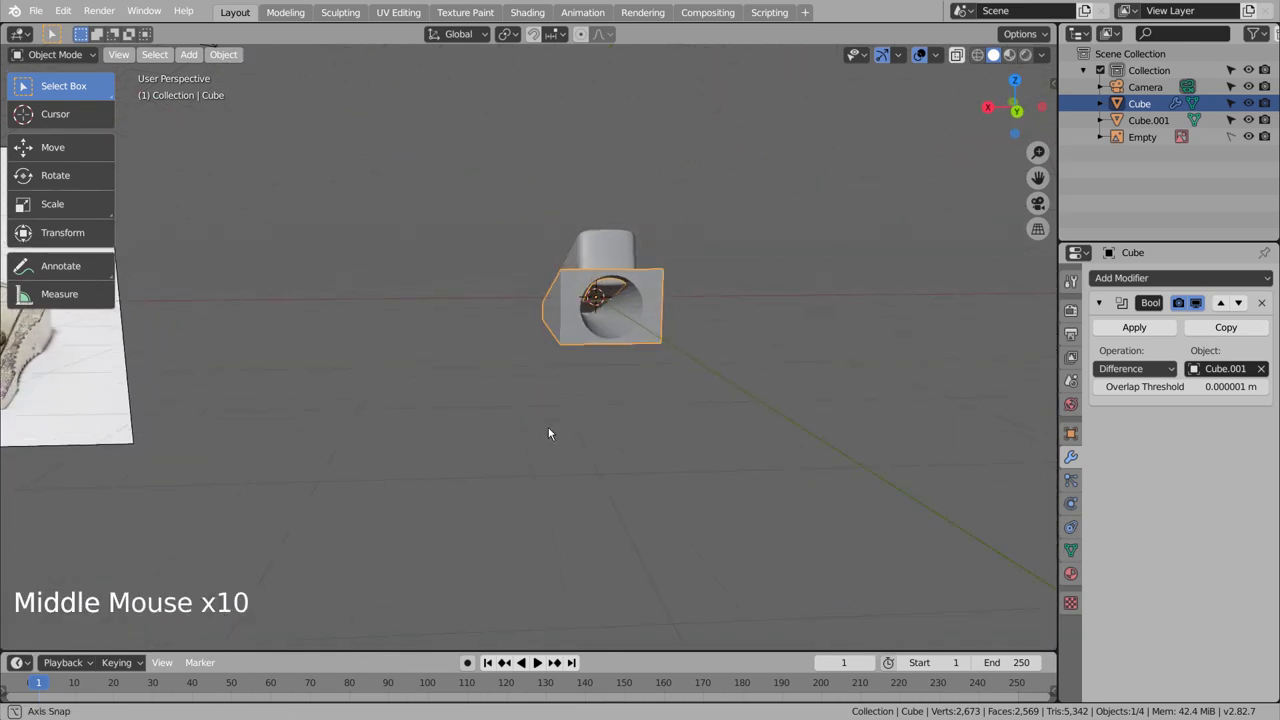
{"action": "middle_click", "coordinate": [544, 430]}
{"action": "left_click", "coordinate": [607, 256]}
{"action": "key", "text": "g"}
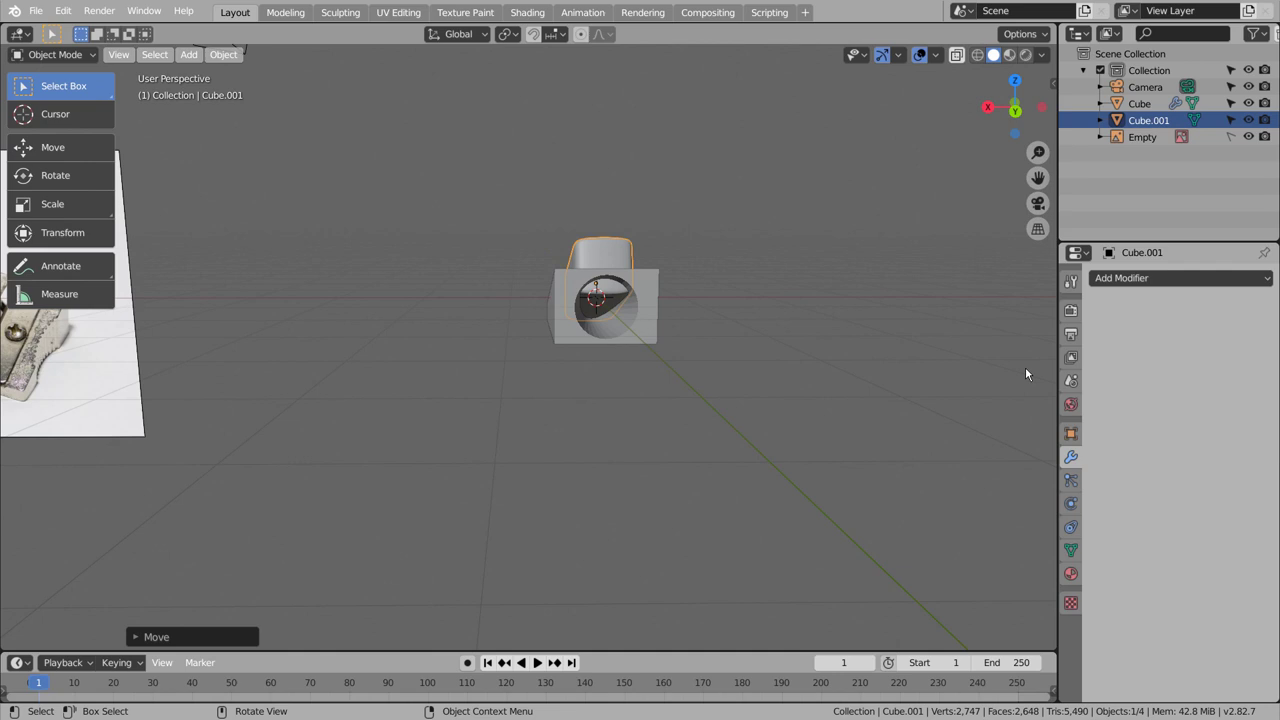
Apply the Boolean on the block, delete Cube.001 and inspect the carved pocket
{"action": "left_click", "coordinate": [648, 303]}
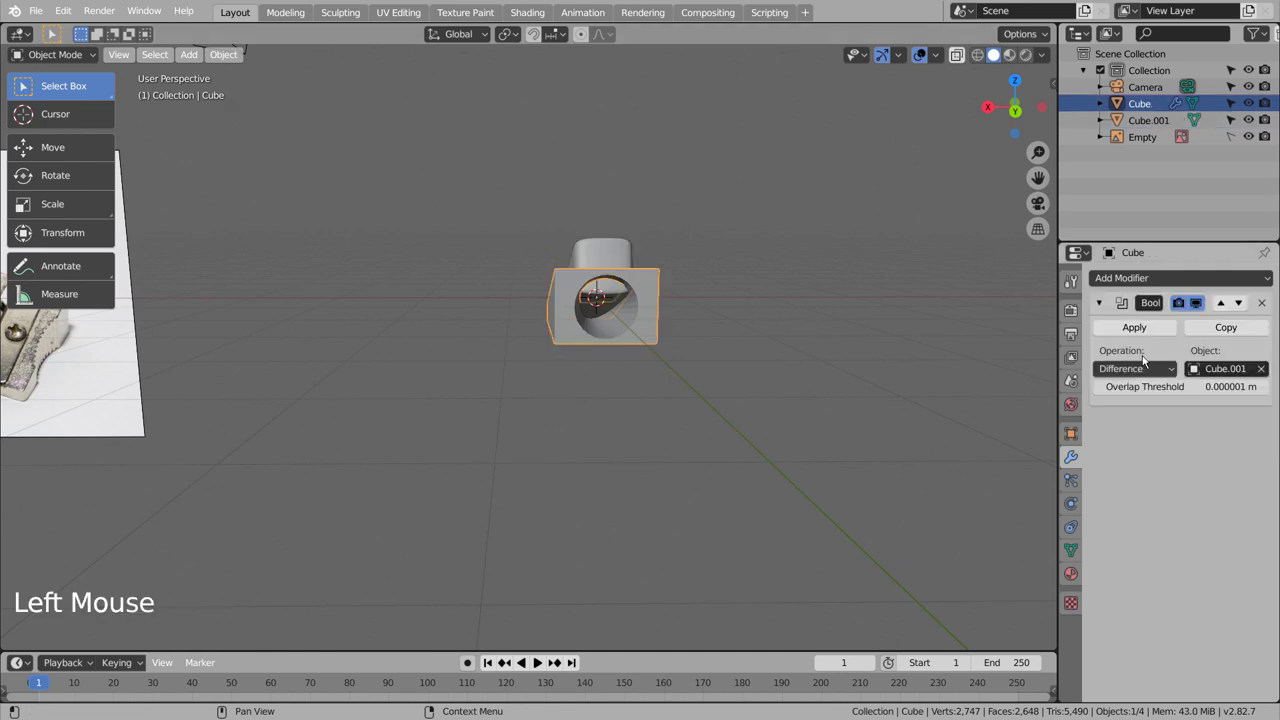
{"action": "left_click", "coordinate": [1148, 331]}
{"action": "left_click", "coordinate": [608, 247]}
{"action": "key", "text": "x"}
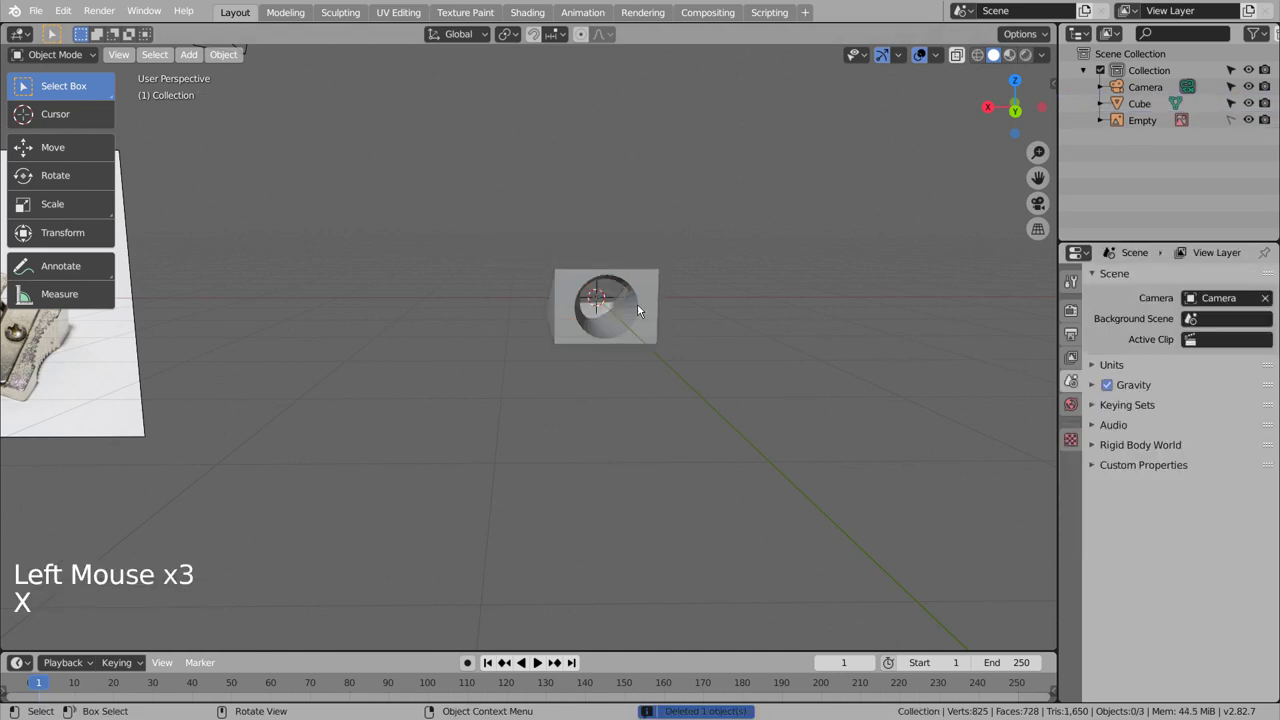
{"action": "scroll", "scroll_direction": "up", "scroll_amount": 3}
{"action": "middle_click", "coordinate": [644, 336]}
{"action": "middle_click", "coordinate": [686, 367]}
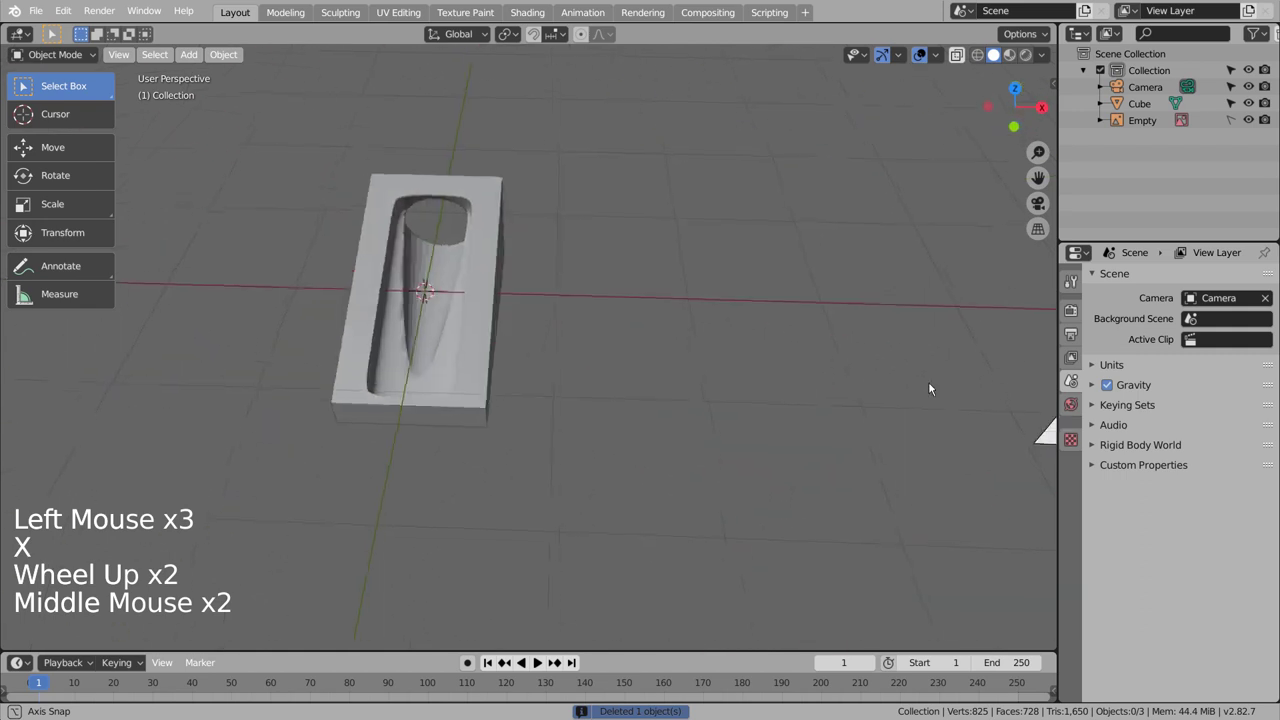
{"action": "middle_click", "coordinate": [749, 437]}
{"action": "scroll", "scroll_direction": "down", "scroll_amount": 3}
{"action": "scroll", "scroll_direction": "up", "scroll_amount": 3}
{"action": "key", "text": "Tab"}
{"action": "left_click", "coordinate": [450, 390]}
{"action": "key", "text": "Tab"}
{"action": "key", "text": "3"}
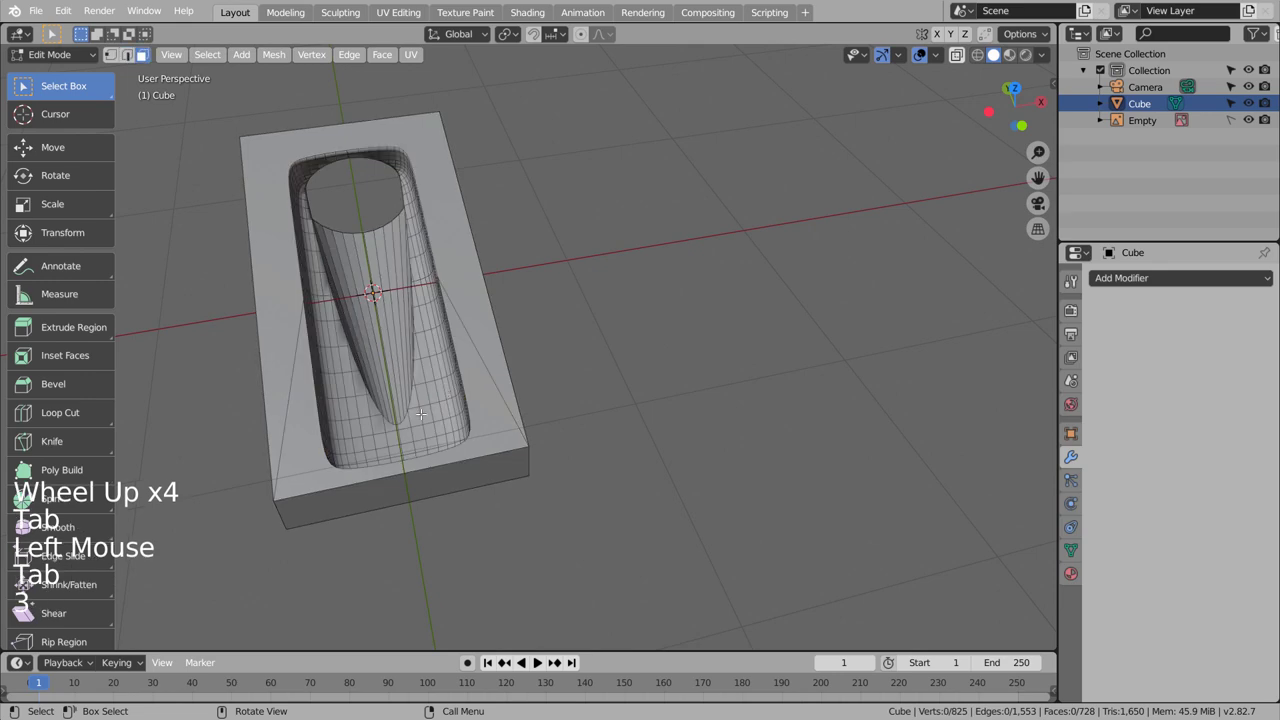
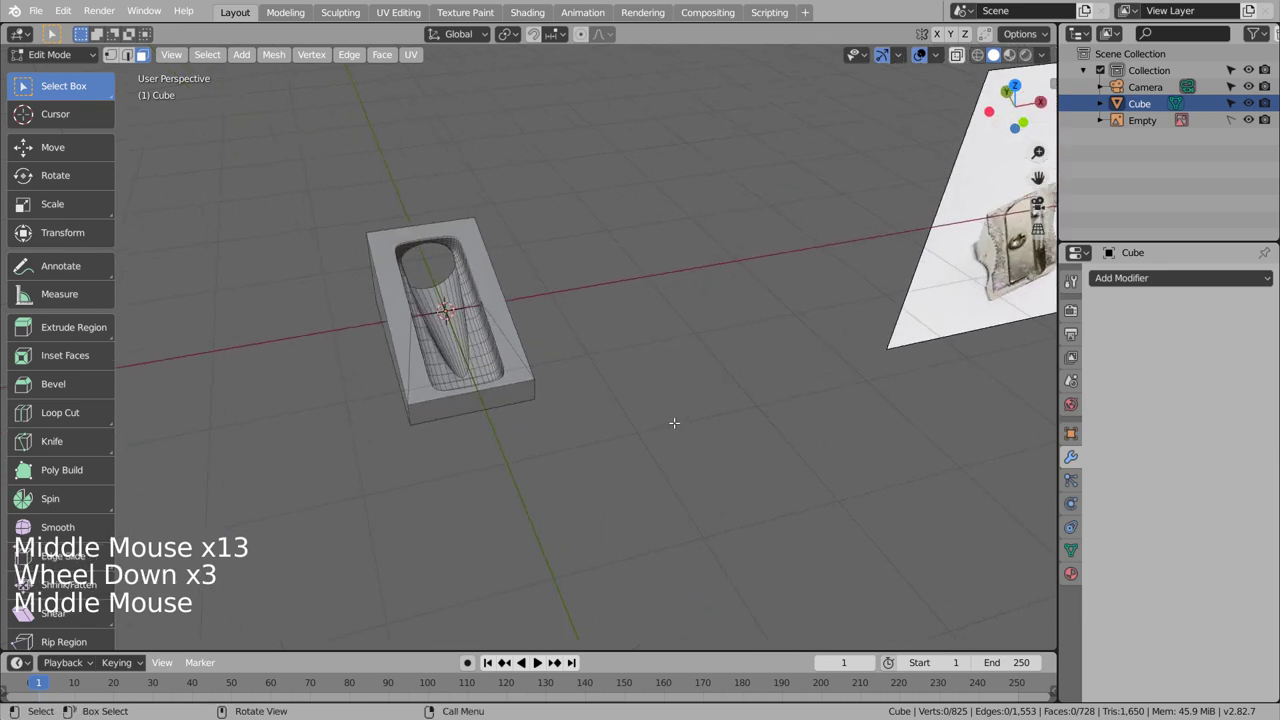
{"action": "key", "text": "Tab"}
{"action": "scroll", "scroll_direction": "down", "scroll_amount": 3}
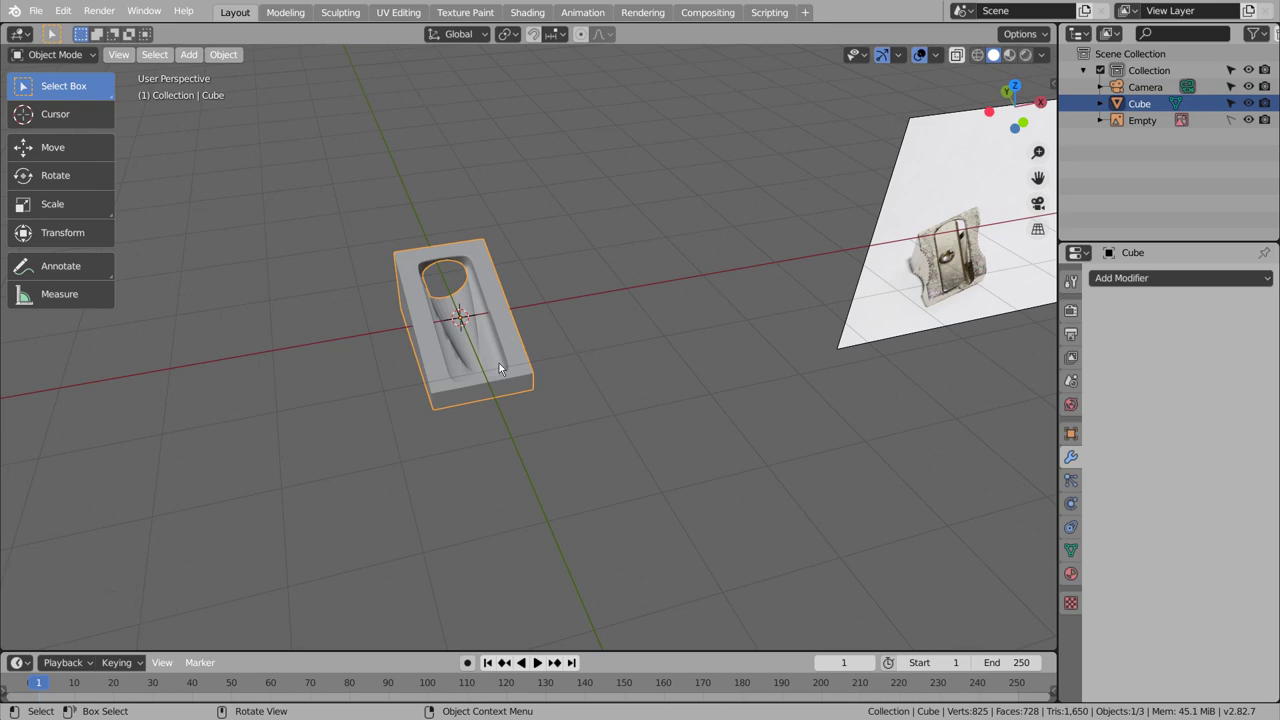
Add a new cube for the blade and stretch it lengthwise along Y from the top view
{"action": "left_click", "coordinate": [1084, 547]}
{"action": "left_click", "coordinate": [1107, 561]}
{"action": "left_click", "coordinate": [1125, 582]}
{"action": "left_click", "coordinate": [926, 515]}
{"action": "key", "text": "KP_1"}
{"action": "key", "text": "KP_7"}
{"action": "left_click", "coordinate": [870, 478]}
{"action": "key", "text": "shift+a"}
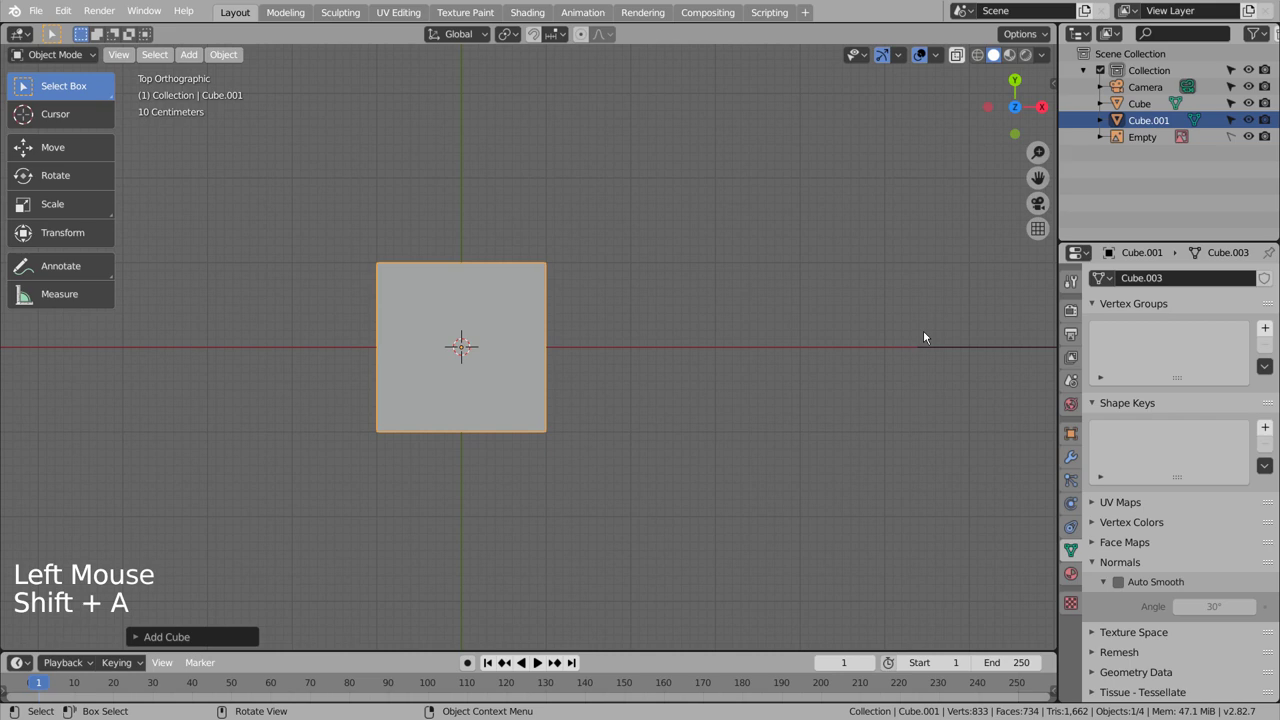
{"action": "key", "text": "s"}
{"action": "key", "text": "g"}
{"action": "key", "text": "s"}
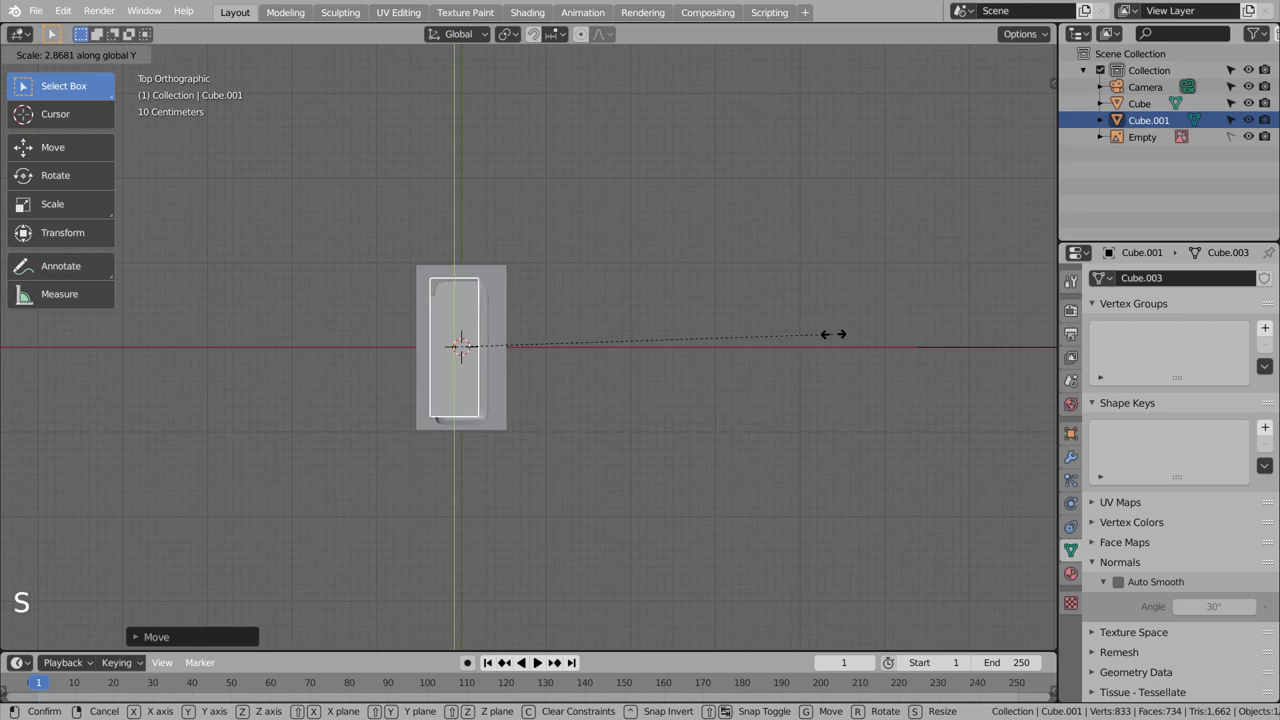
Flatten the blade cube along Z into a thin slab from the right side view
{"action": "middle_click", "coordinate": [682, 433]}
{"action": "middle_click", "coordinate": [545, 336]}
{"action": "middle_click", "coordinate": [520, 314]}
{"action": "middle_click", "coordinate": [462, 272]}
{"action": "middle_click", "coordinate": [455, 270]}
{"action": "key", "text": "KP_3"}
{"action": "middle_click", "coordinate": [455, 270]}
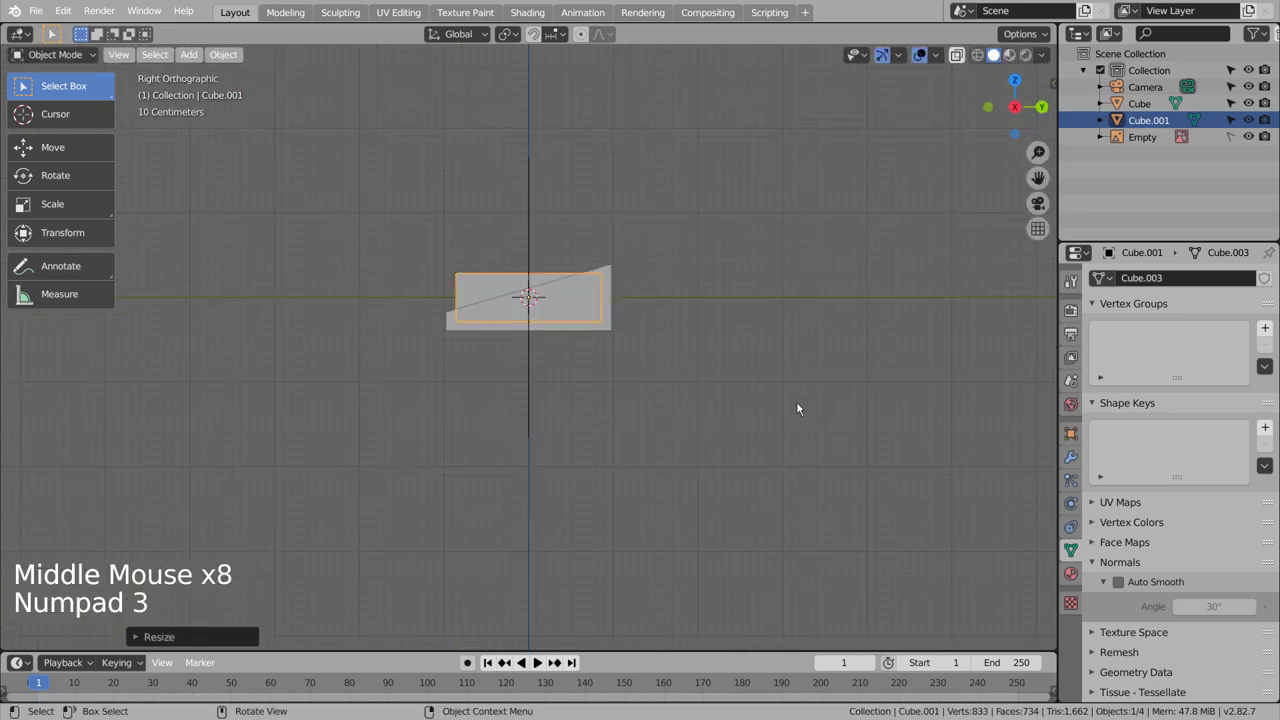
{"action": "key", "text": "s"}
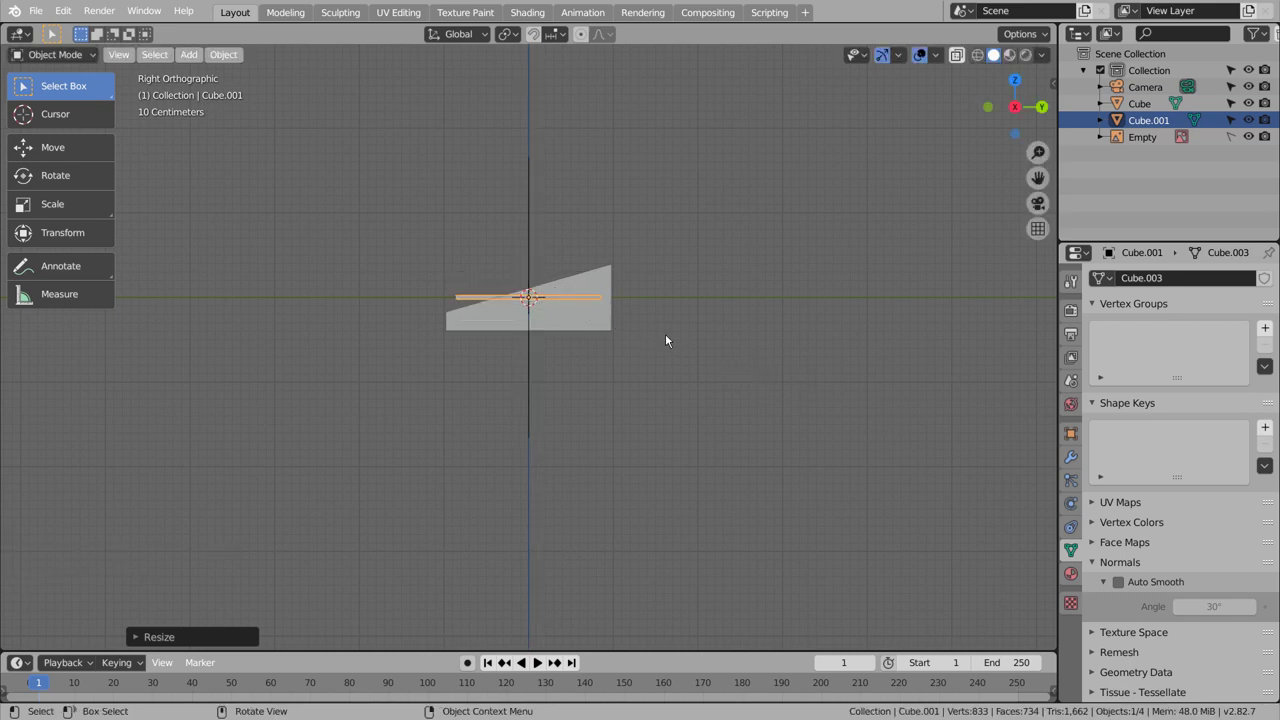
{"action": "key", "text": "KP_7"}
{"action": "key", "text": "KP_4"}
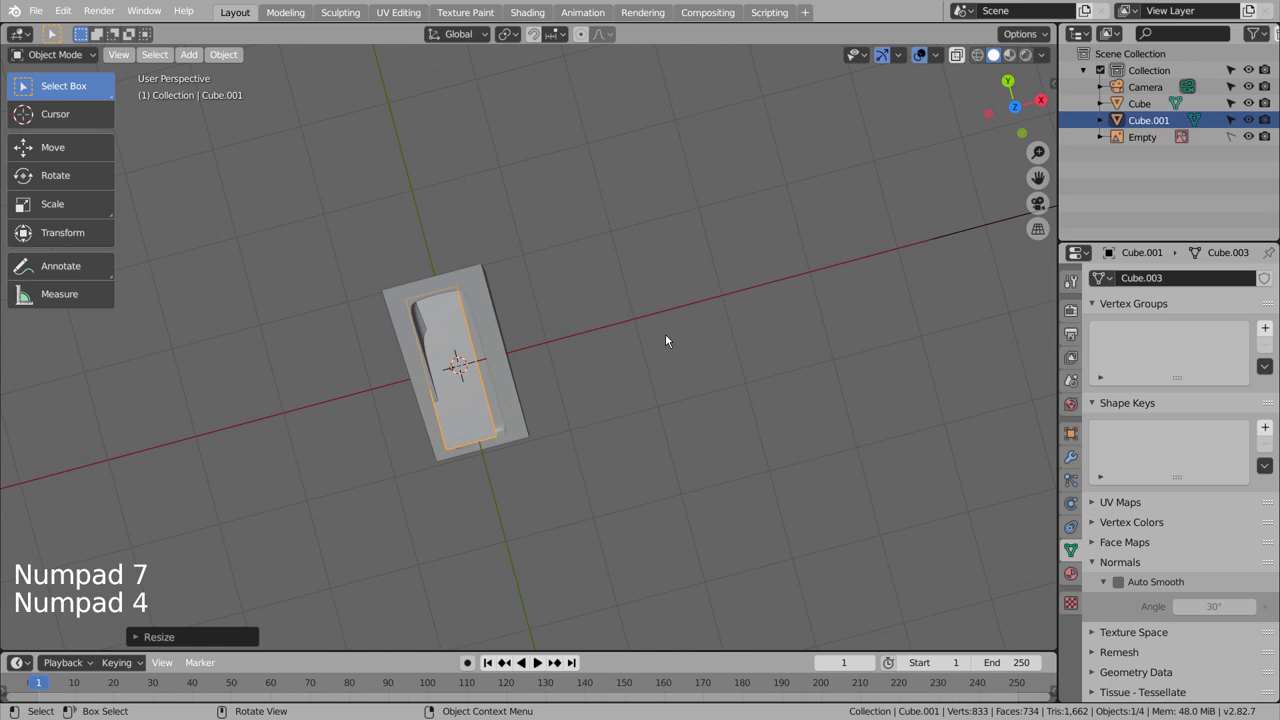
{"action": "key", "text": "KP_1"}
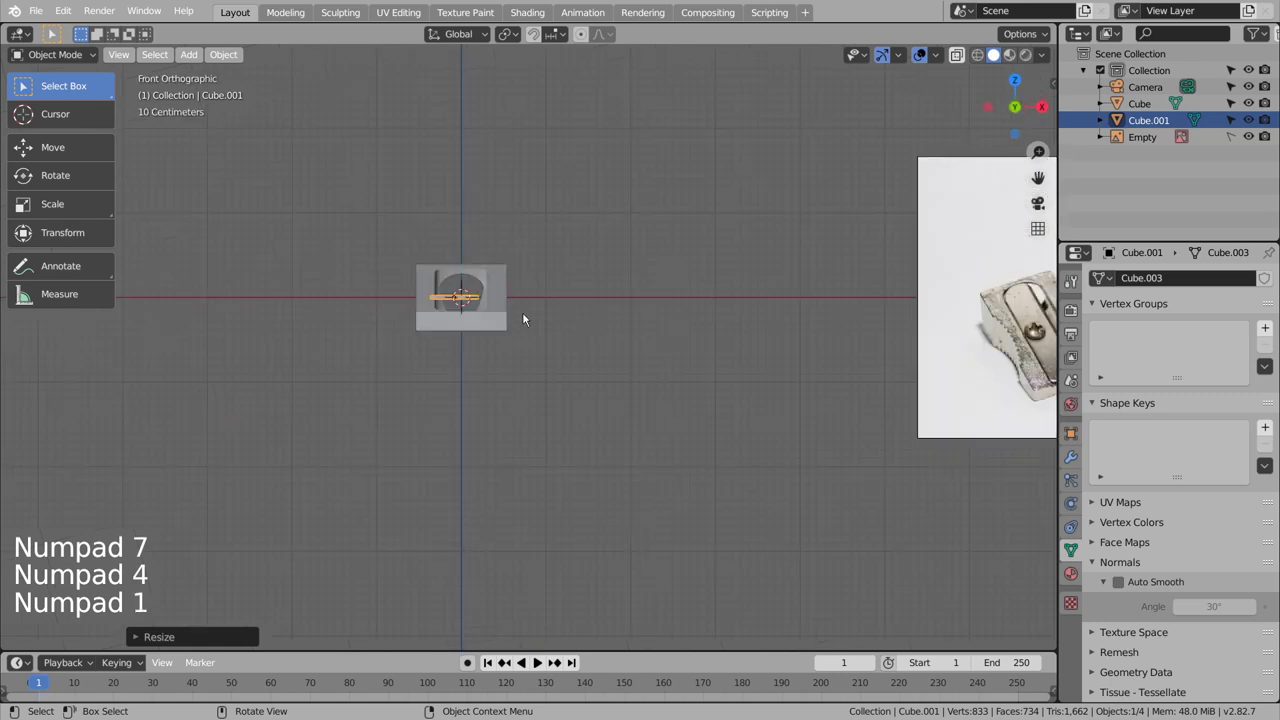
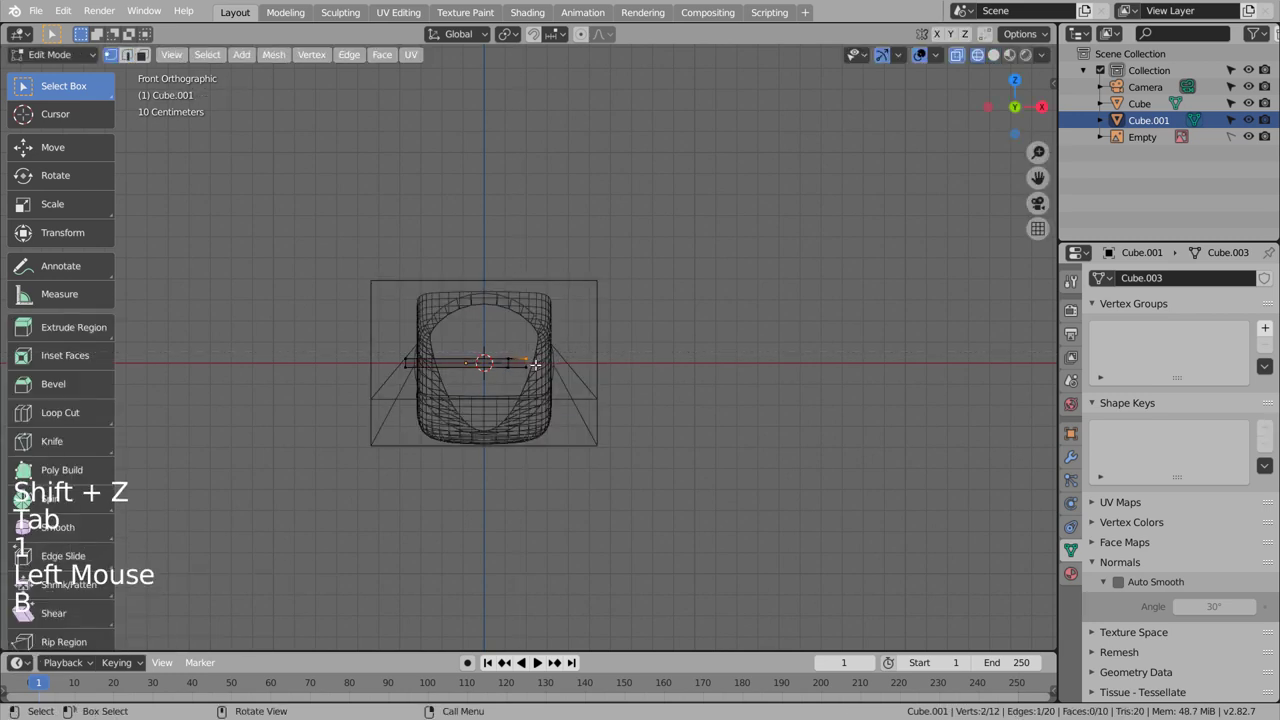
Add an edge loop across the blade and lower vertices so it tapers to a sharp edge
{"action": "key", "text": "g"}
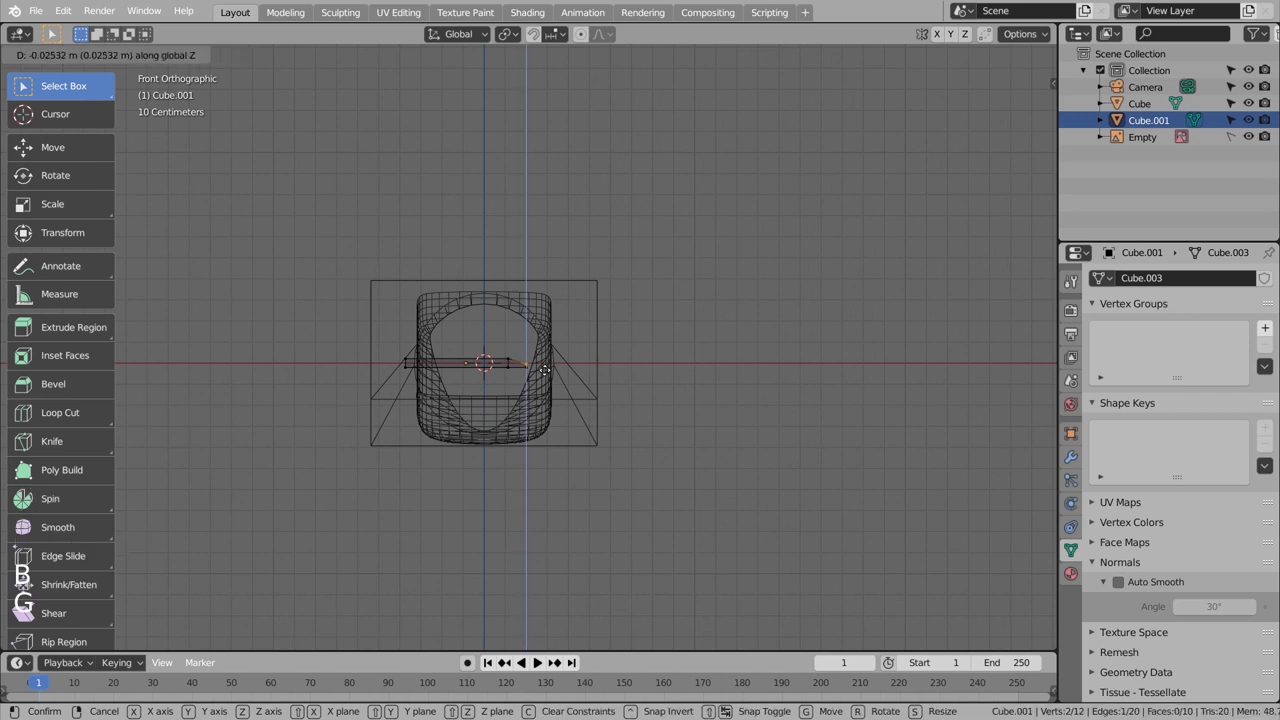
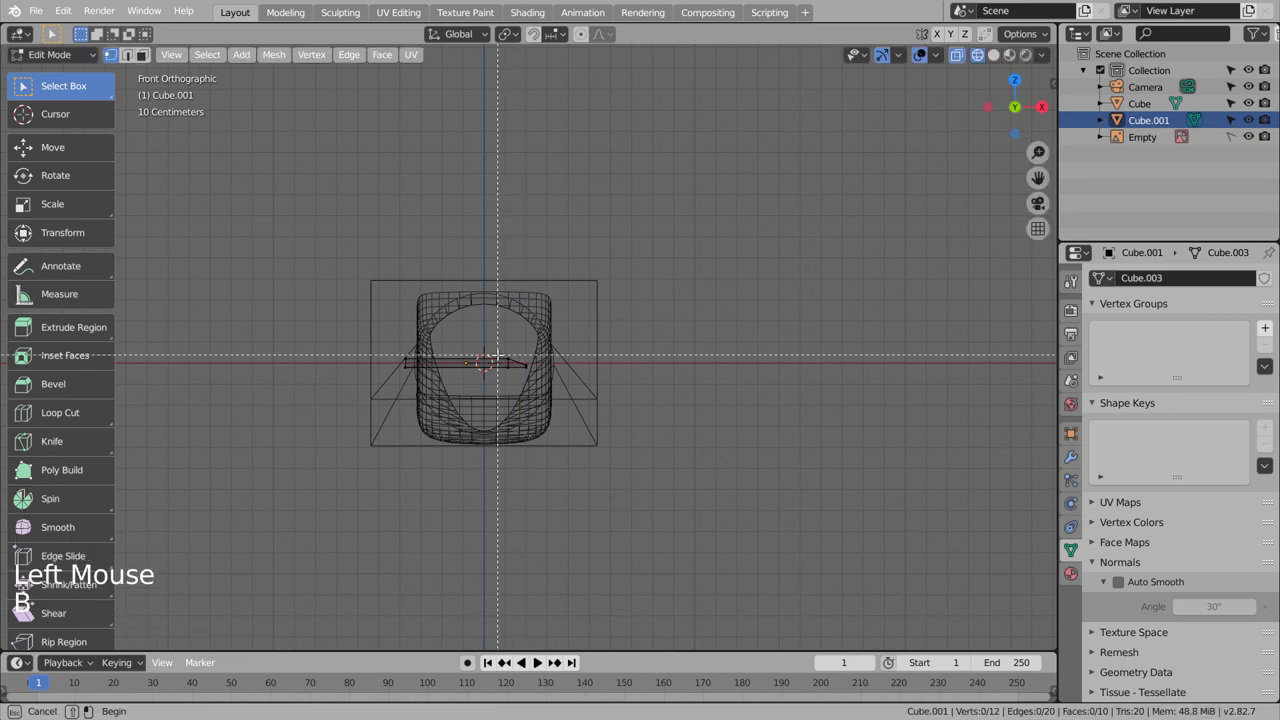
{"action": "key", "text": "g"}
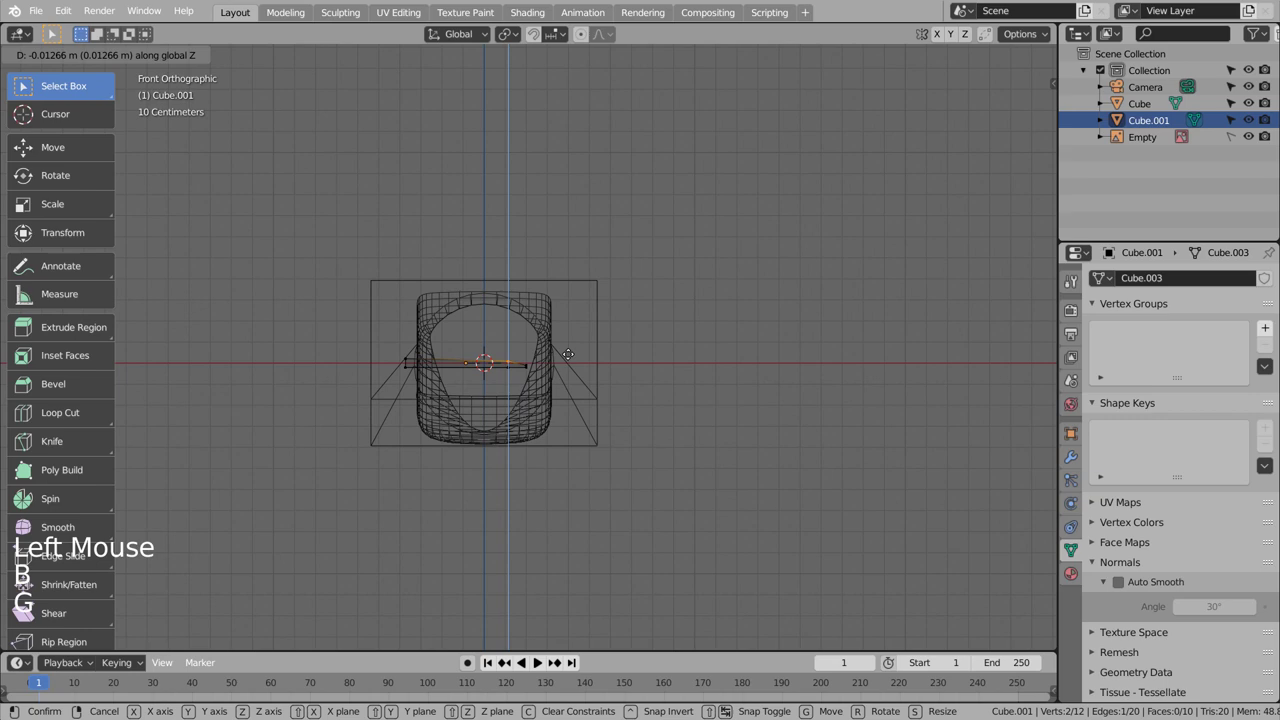
{"action": "key", "text": "Tab"}
{"action": "scroll", "scroll_direction": "up", "scroll_amount": 3}
{"action": "middle_click", "coordinate": [583, 407]}
{"action": "middle_click", "coordinate": [583, 444]}
{"action": "middle_click", "coordinate": [583, 463]}
{"action": "middle_click", "coordinate": [583, 465]}
{"action": "key", "text": "shift+z"}
{"action": "left_click", "coordinate": [466, 469]}
{"action": "scroll", "scroll_direction": "down", "scroll_amount": 3}
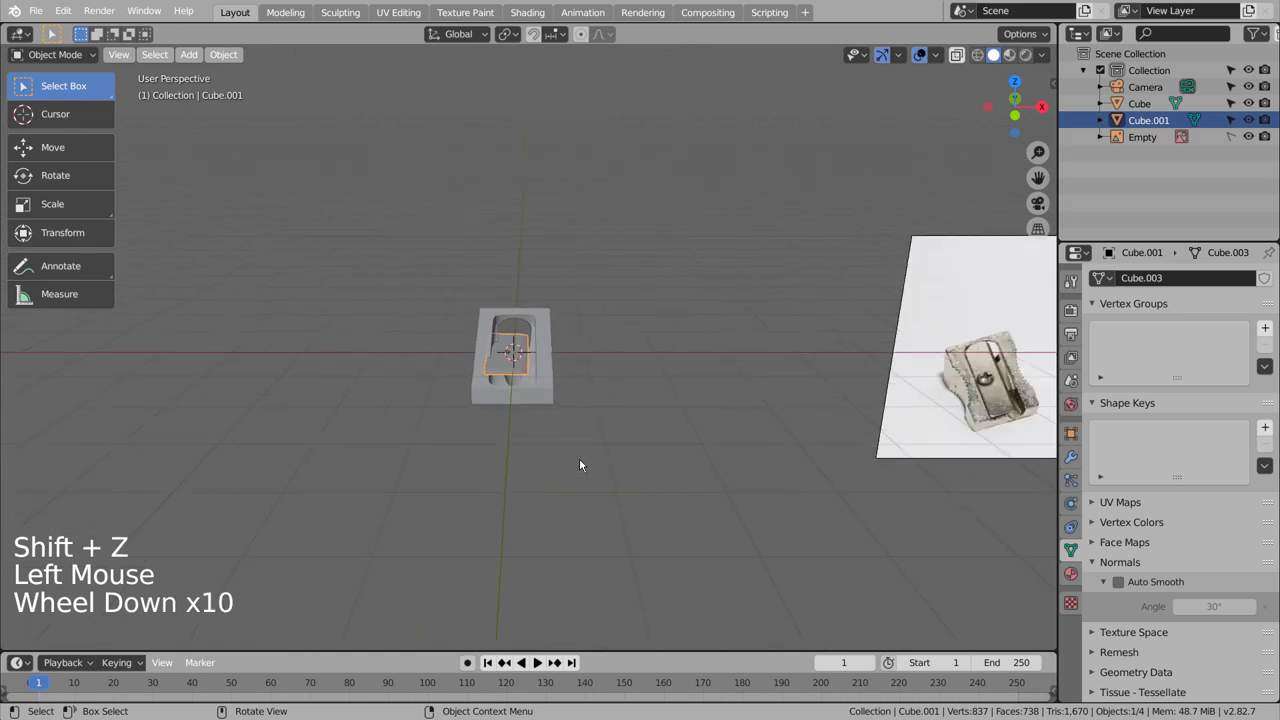
Add a cube, round it with subdivision and flatten it along Z into a screw-head disc
{"action": "left_click", "coordinate": [586, 463]}
{"action": "scroll", "scroll_direction": "up", "scroll_amount": 3}
{"action": "scroll", "scroll_direction": "down", "scroll_amount": 3}
{"action": "scroll", "scroll_direction": "down", "scroll_amount": 3}
{"action": "key", "text": "shift+a"}
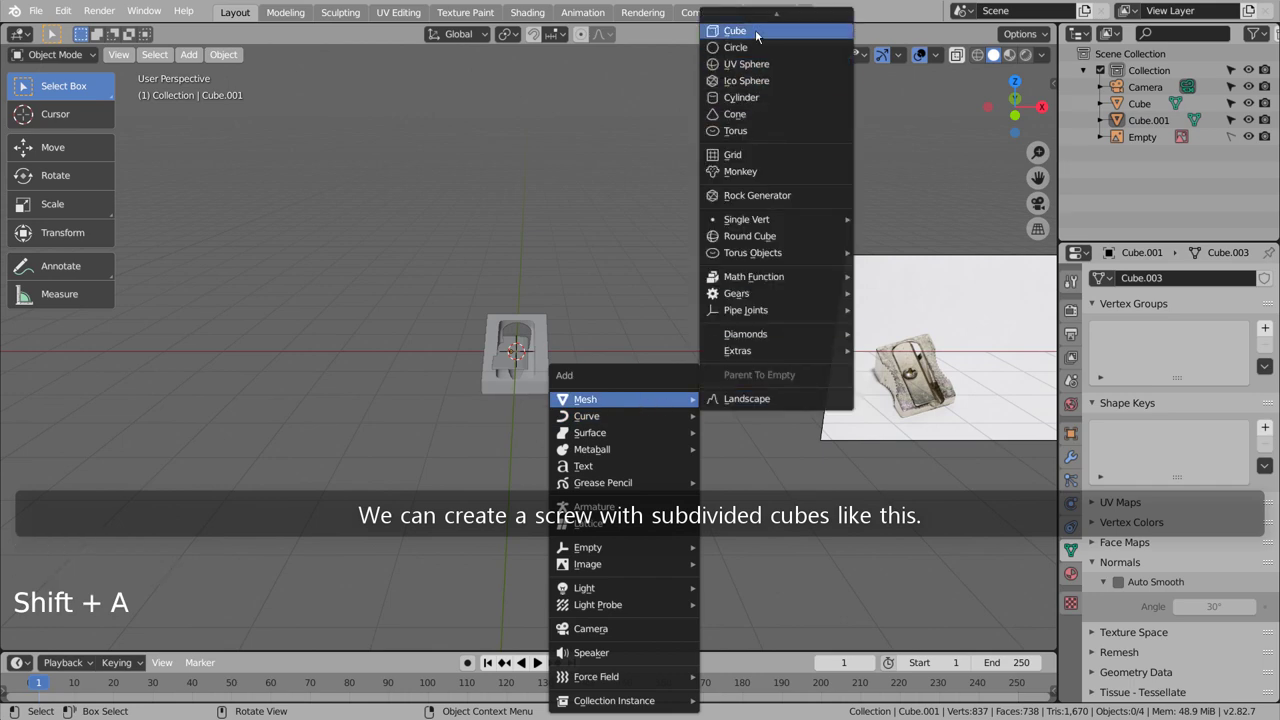
{"action": "key", "text": "s"}
{"action": "key", "text": "ctrl+3"}
{"action": "scroll", "scroll_direction": "up", "scroll_amount": 3}
{"action": "key", "text": "s"}
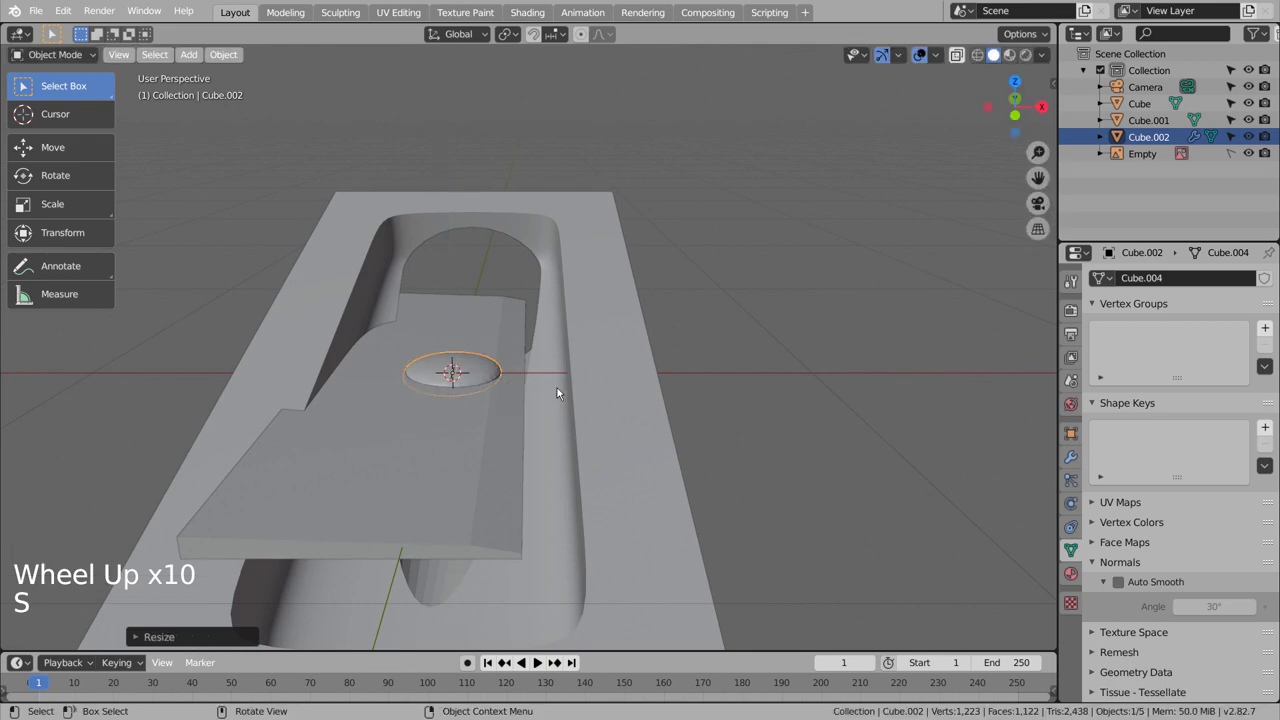
{"action": "key", "text": "KP_3"}
Move the screw-head disc vertically so it rests on the blade inside the hollow
{"action": "key", "text": "shift+z"}
{"action": "scroll", "scroll_direction": "up", "scroll_amount": 3}
{"action": "key", "text": "g"}
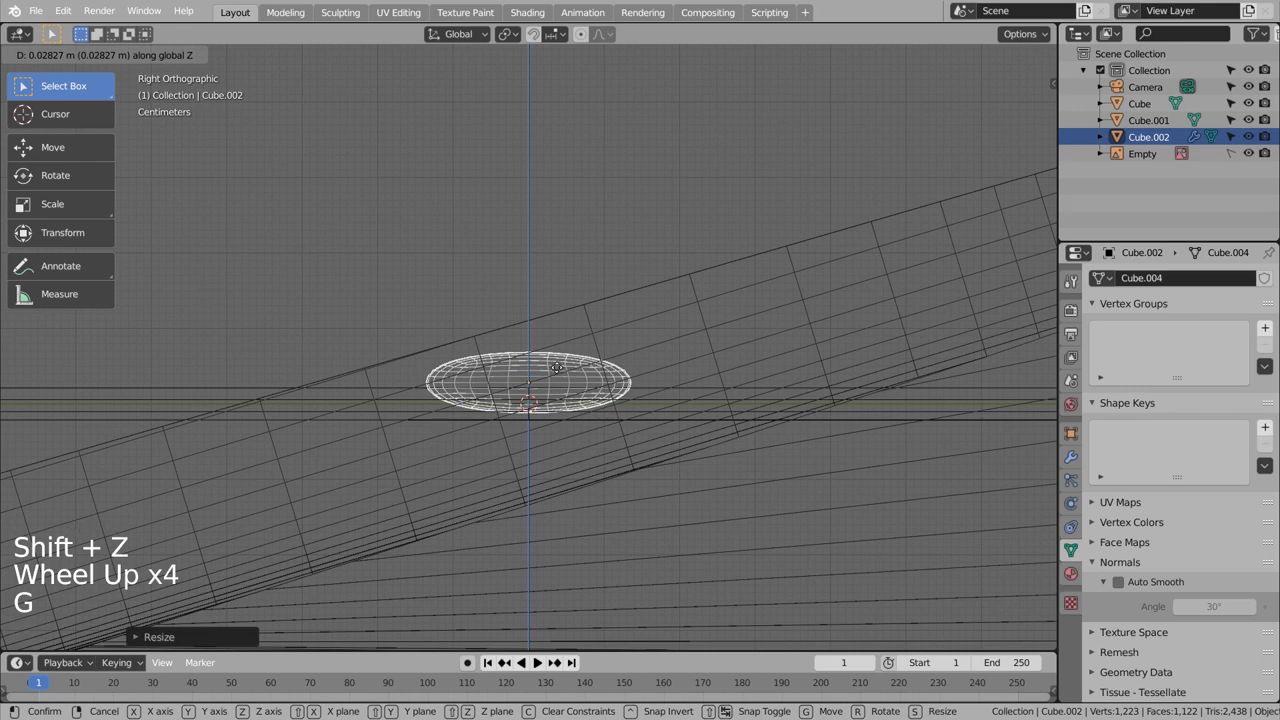
{"action": "key", "text": "Tab"}
{"action": "key", "text": "ctrl+r"}
{"action": "key", "text": "Tab"}
{"action": "key", "text": "KP_1"}
{"action": "key", "text": "KP_7"}
{"action": "left_click", "coordinate": [739, 402]}
{"action": "key", "text": "shift+z"}
Apply Shade Smooth to the screw-head disc
{"action": "left_click", "coordinate": [441, 372]}
{"action": "right_click", "coordinate": [441, 372]}
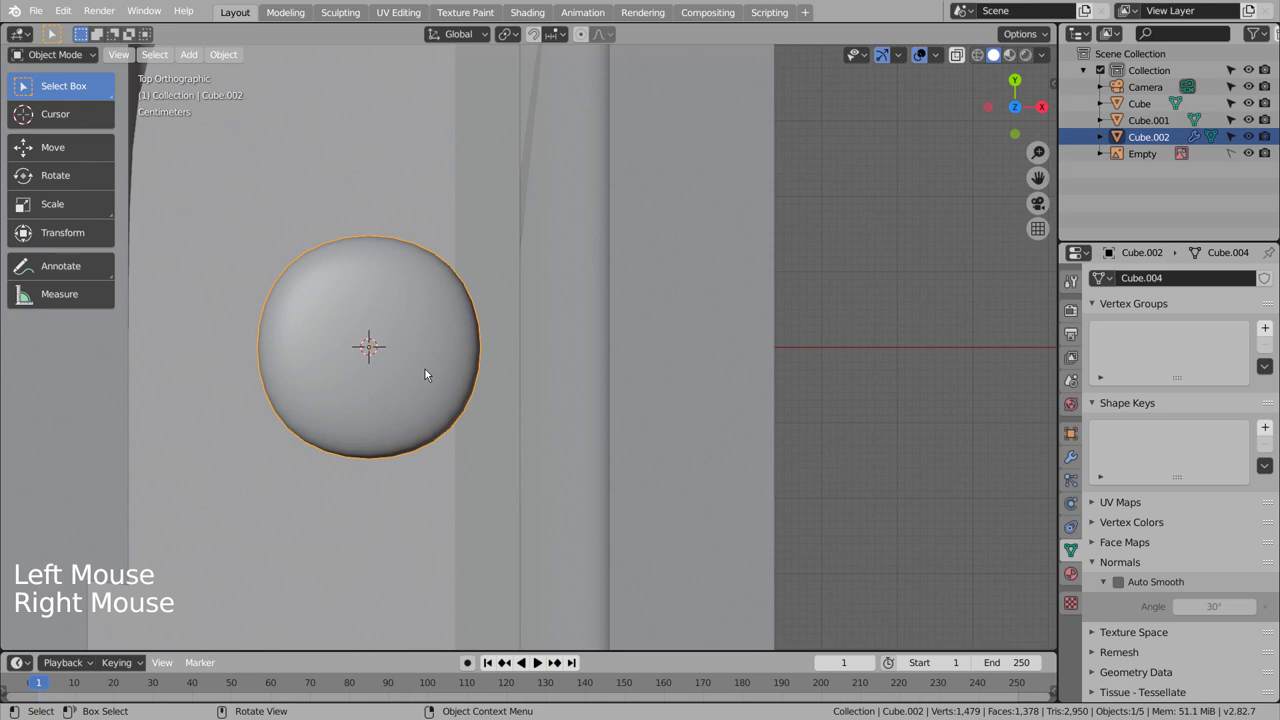
{"action": "left_click", "coordinate": [433, 364]}
{"action": "scroll", "scroll_direction": "down", "scroll_amount": 3}
{"action": "scroll", "scroll_direction": "up", "scroll_amount": 3}
{"action": "scroll", "scroll_direction": "down", "scroll_amount": 3}
{"action": "key", "text": "KP_1"}
{"action": "scroll", "scroll_direction": "down", "scroll_amount": 3}
{"action": "scroll", "scroll_direction": "down", "scroll_amount": 3}
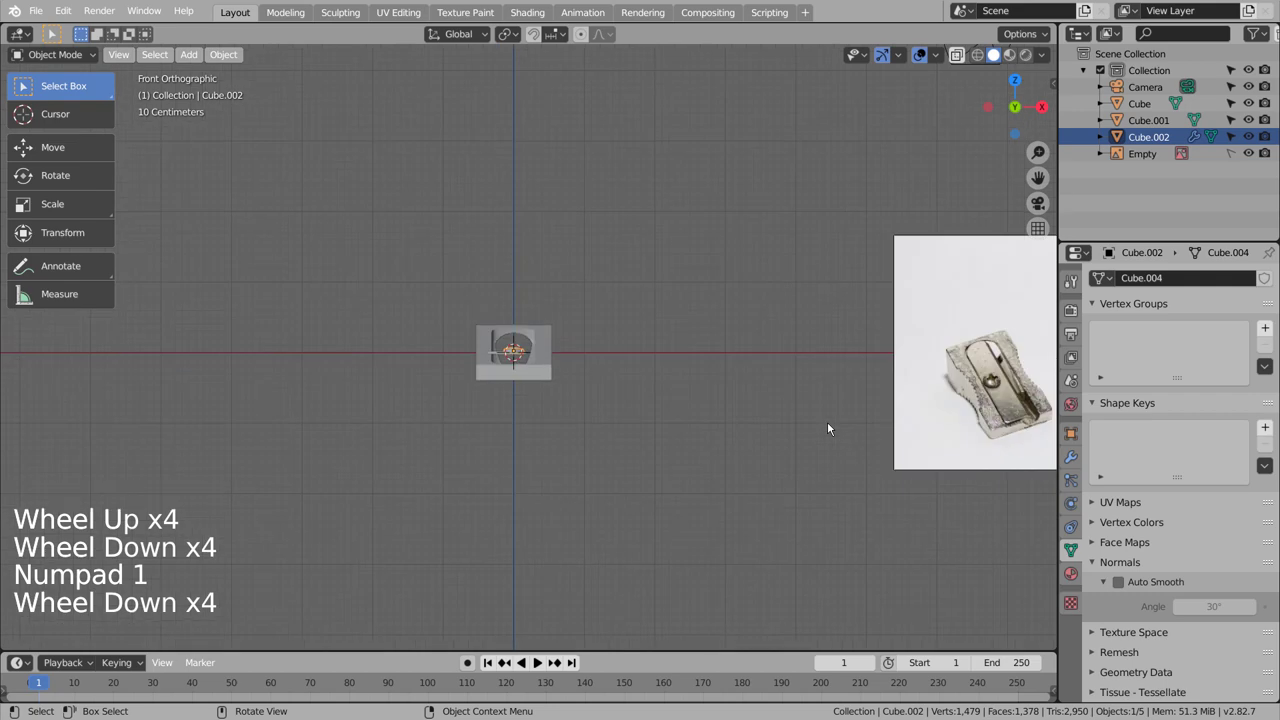
Scale the screw-head disc down to a smaller size
{"action": "scroll", "scroll_direction": "up", "scroll_amount": 3}
{"action": "scroll", "scroll_direction": "up", "scroll_amount": 3}
{"action": "key", "text": "s"}
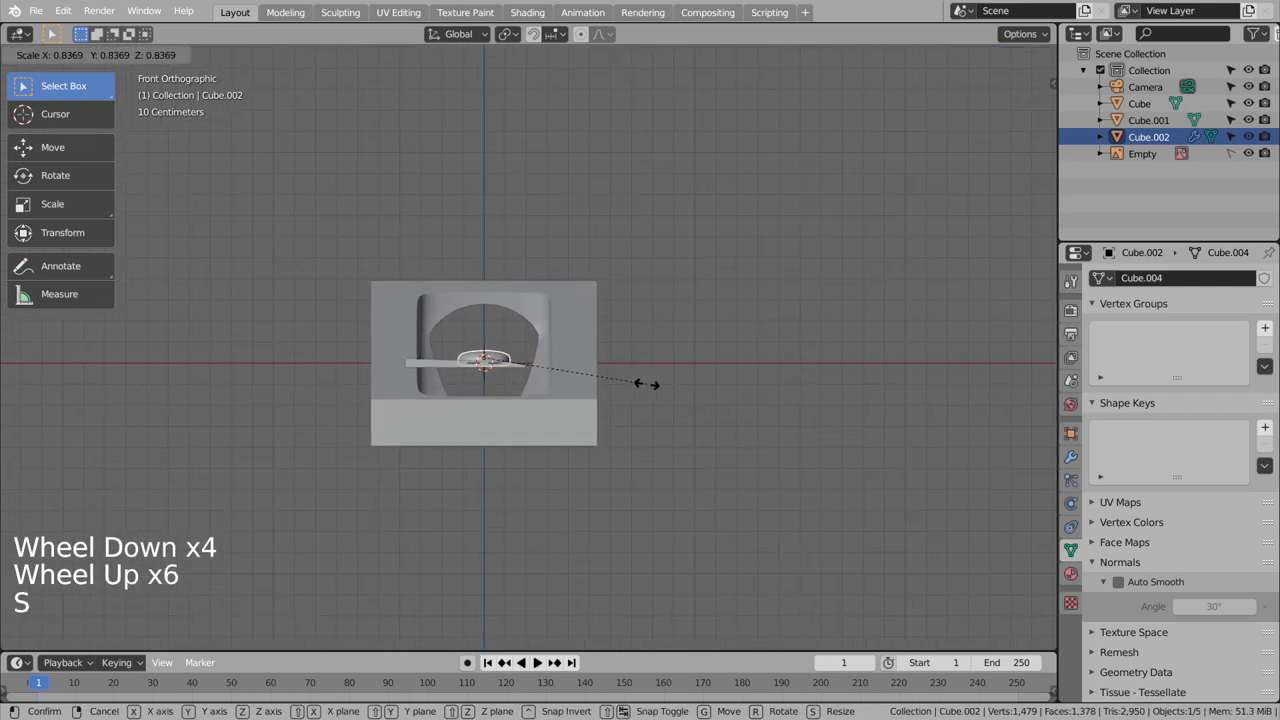
{"action": "left_click", "coordinate": [706, 373]}
Add a UV sphere, shrink it tiny and size it to cover the screw dome
{"action": "key", "text": "shift+a"}
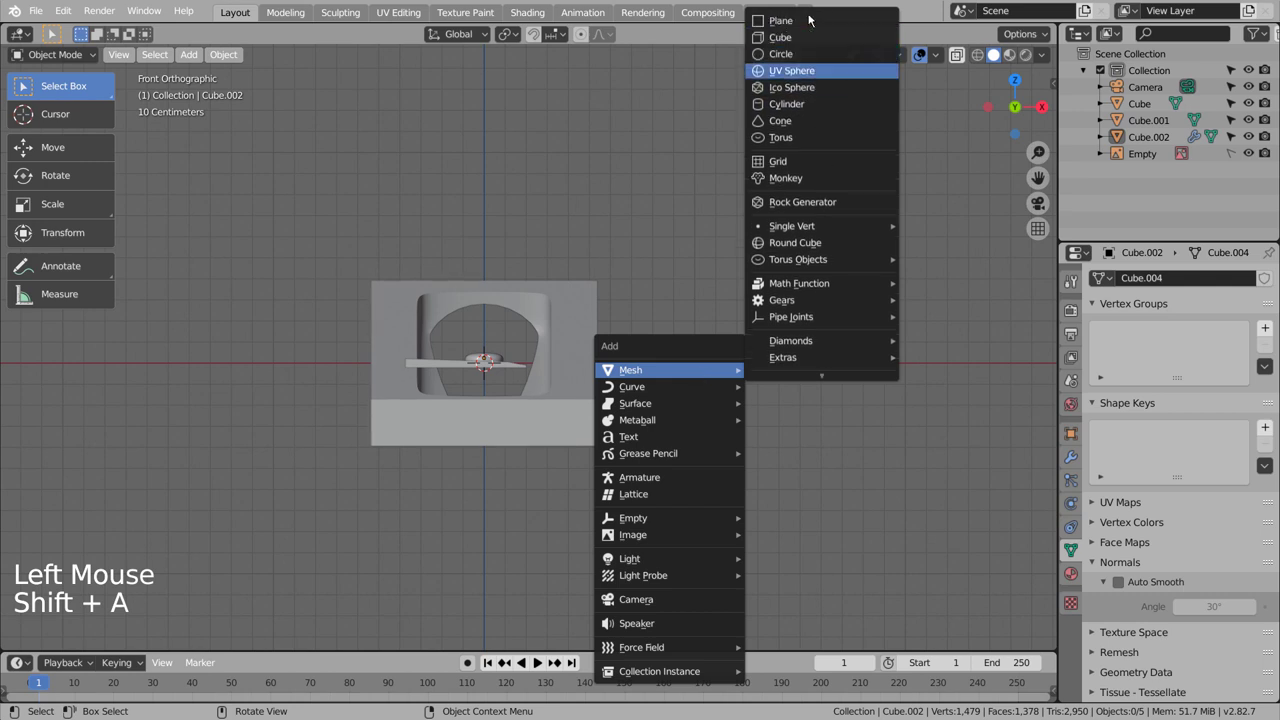
{"action": "key", "text": "s"}
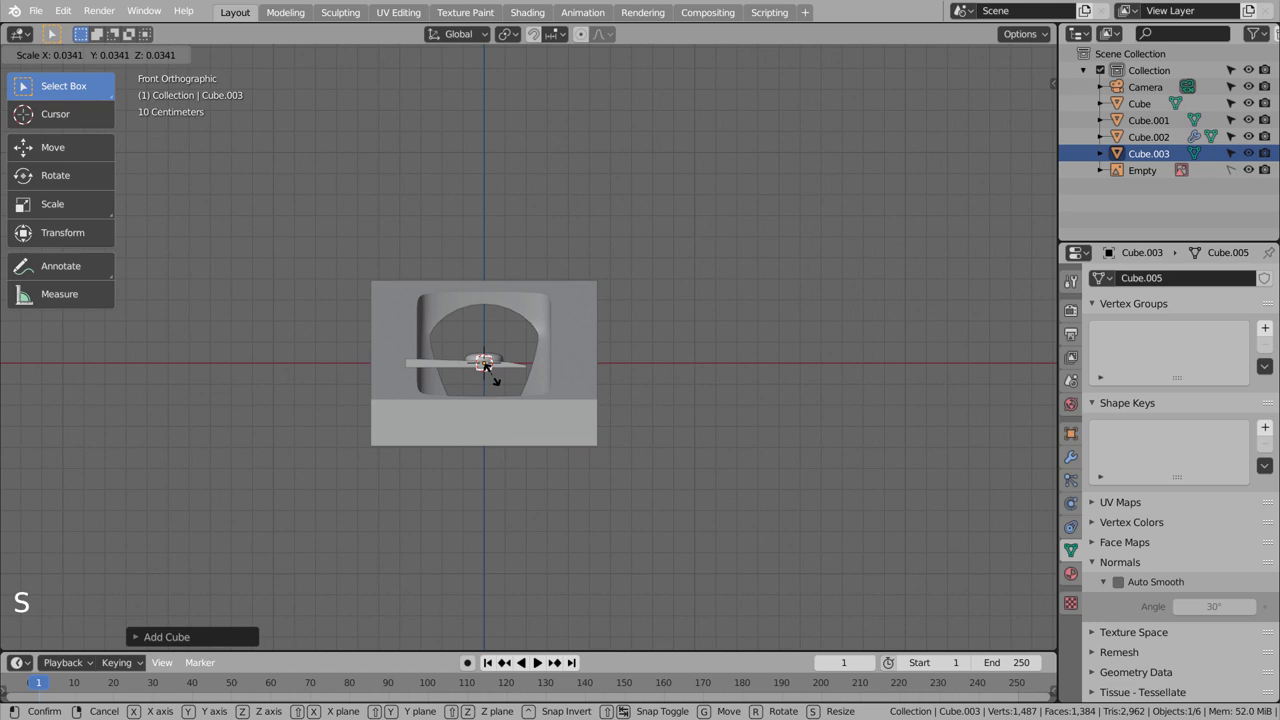
{"action": "scroll", "scroll_direction": "up", "scroll_amount": 3}
{"action": "key", "text": "g"}
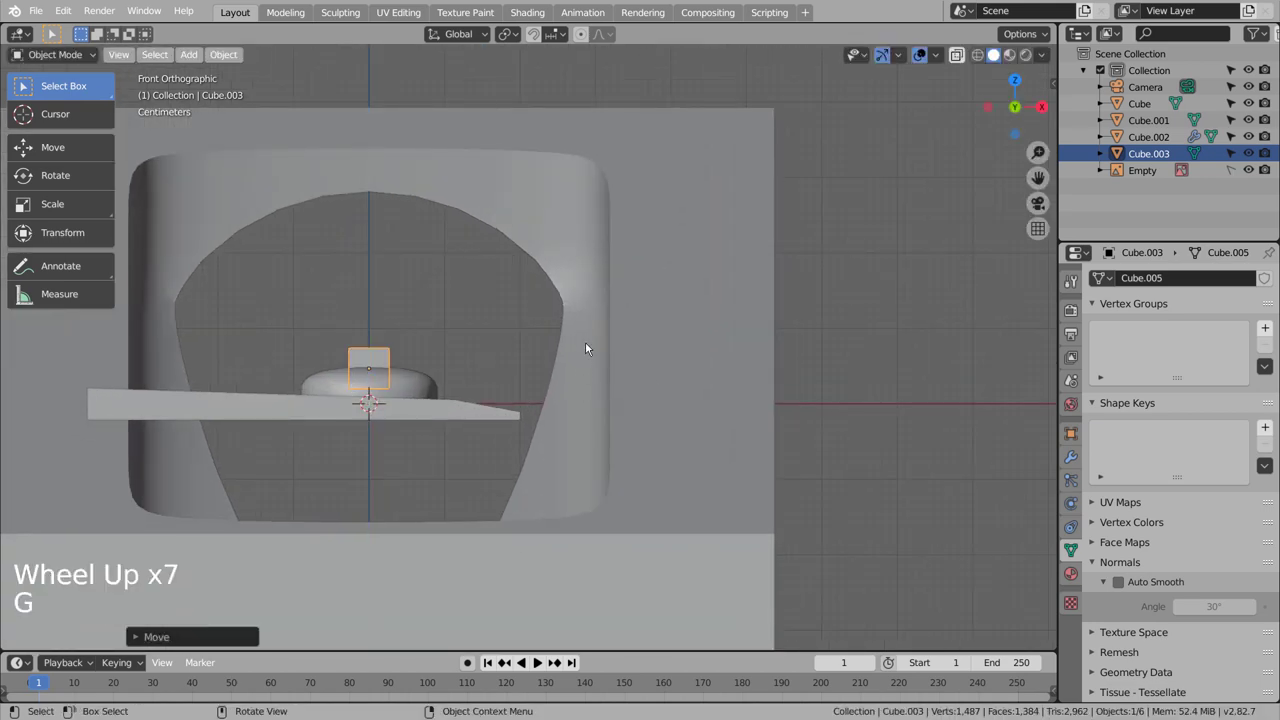
{"action": "key", "text": "s"}
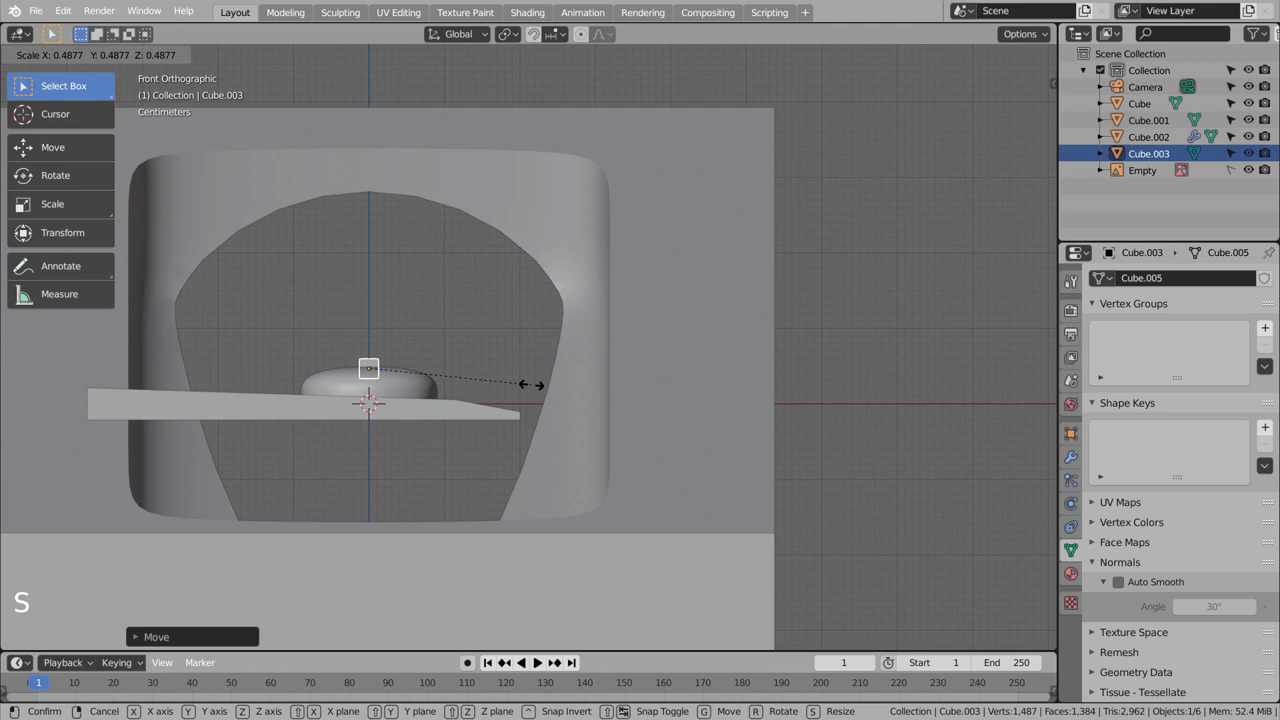
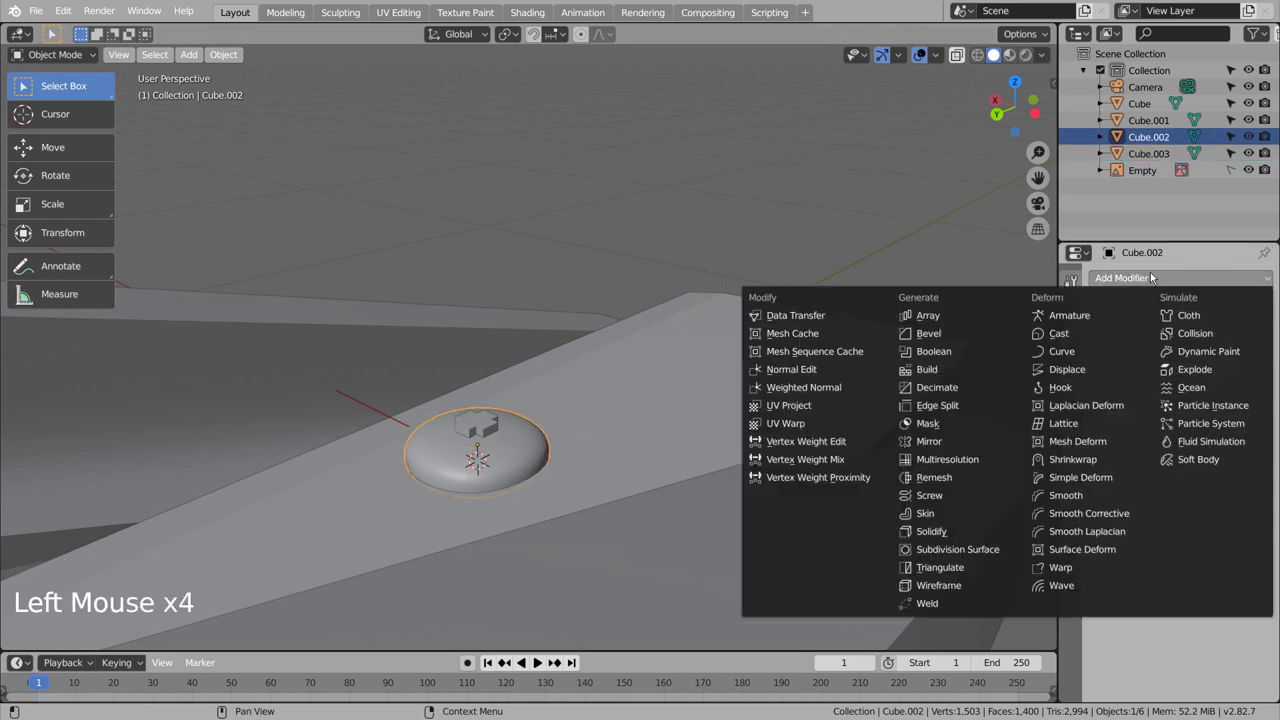
Boolean-subtract the sphere (Cube.003) from the plate, apply it and delete the cutter
{"action": "left_click", "coordinate": [1269, 366]}
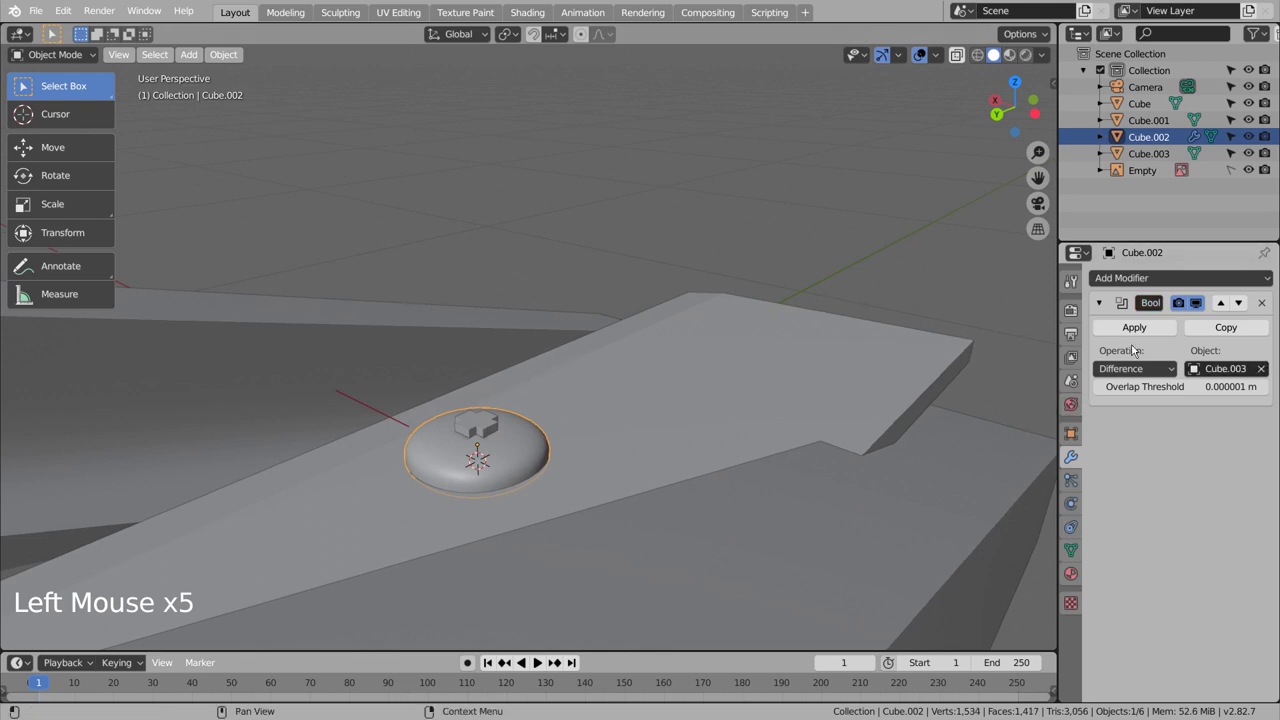
{"action": "left_click", "coordinate": [1146, 332]}
{"action": "left_click", "coordinate": [483, 430]}
{"action": "key", "text": "x"}
{"action": "left_click", "coordinate": [532, 462]}
Orbit around the model to check the carved slot and select the blade plate
{"action": "left_click", "coordinate": [1078, 547]}
{"action": "left_click", "coordinate": [1126, 591]}
{"action": "left_click", "coordinate": [521, 438]}
{"action": "scroll", "scroll_direction": "down", "scroll_amount": 3}
{"action": "middle_click", "coordinate": [720, 456]}
{"action": "middle_click", "coordinate": [720, 519]}
{"action": "middle_click", "coordinate": [613, 465]}
{"action": "left_click", "coordinate": [578, 319]}
With X-ray on in right view, rotate and raise the blade to match the body's slope
{"action": "key", "text": "KP_3"}
{"action": "key", "text": "shift+z"}
{"action": "scroll", "scroll_direction": "up", "scroll_amount": 3}
{"action": "key", "text": "r"}
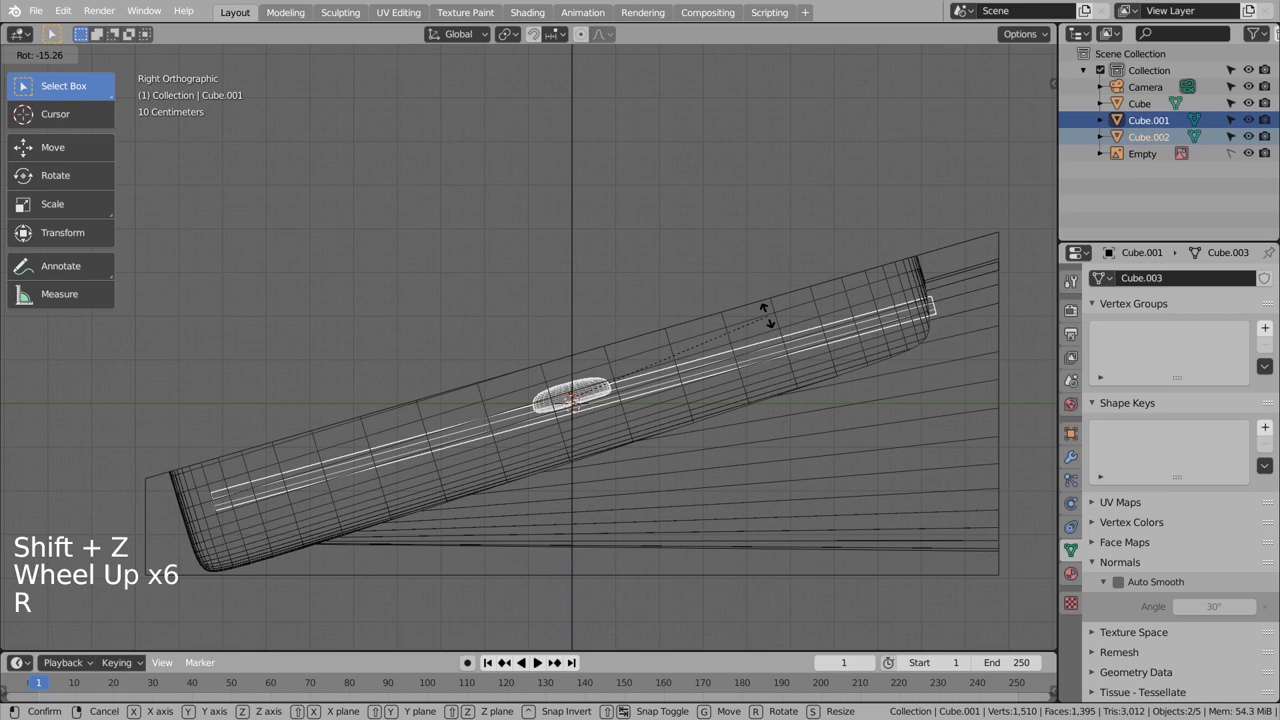
{"action": "key", "text": "g"}
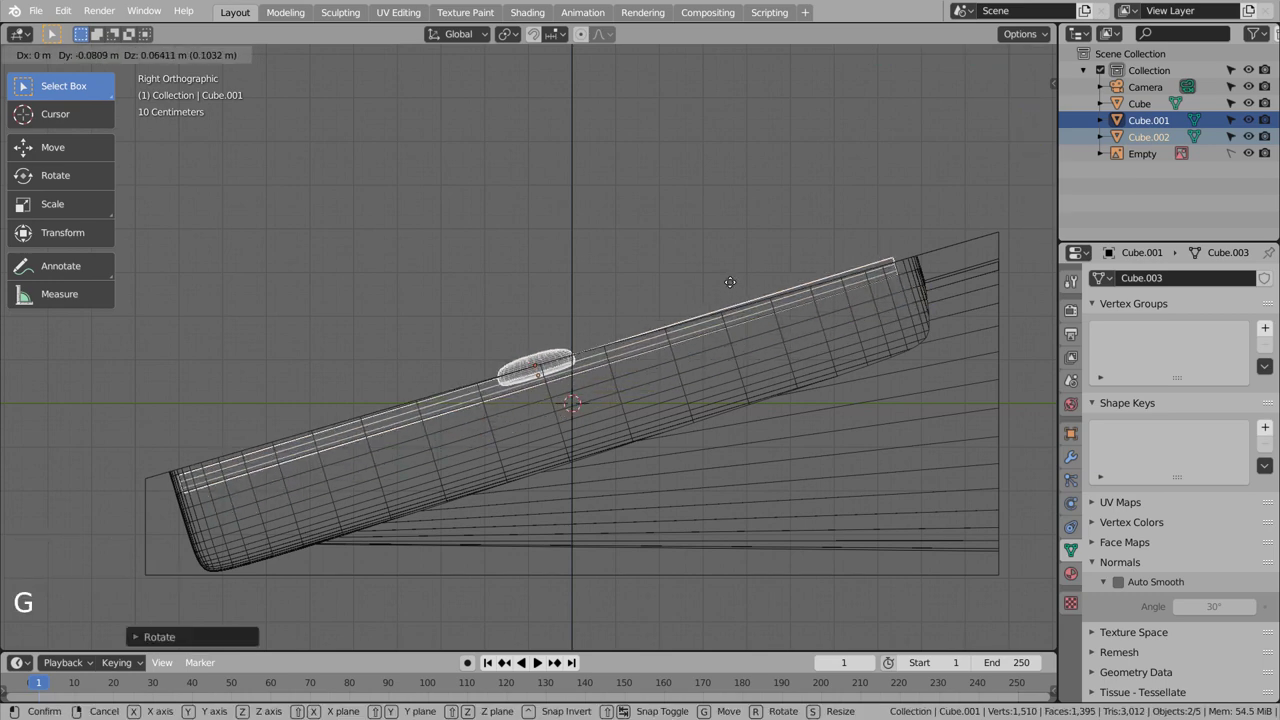
{"action": "key", "text": "r"}
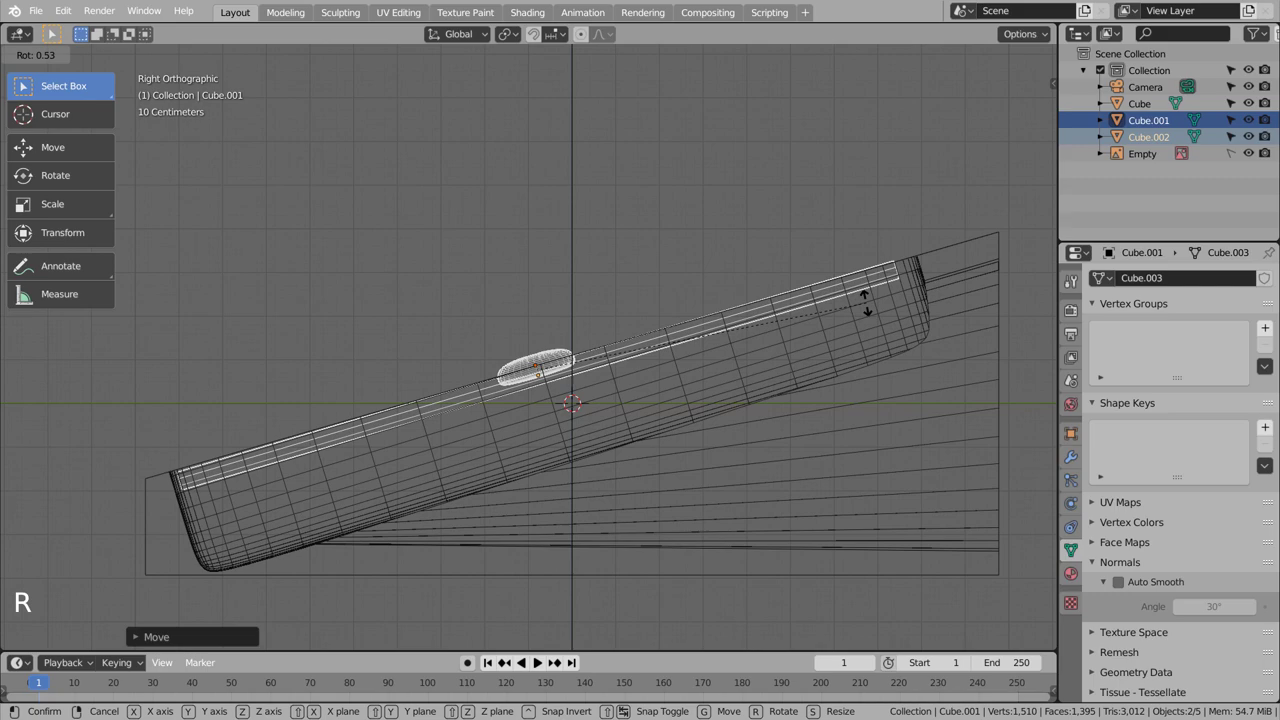
{"action": "key", "text": "g"}
{"action": "key", "text": "r"}
Inspect the tilted blade from several views and select both blade plates
{"action": "middle_click", "coordinate": [745, 349]}
{"action": "key", "text": "shift+z"}
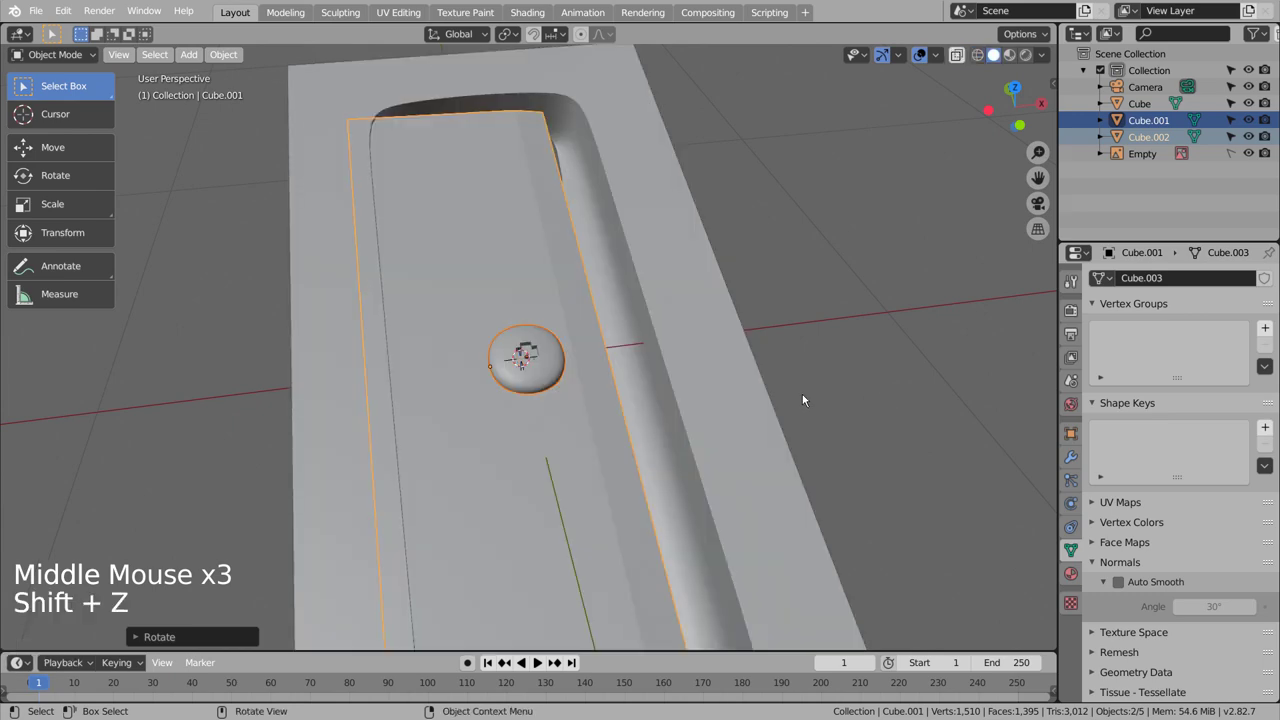
{"action": "key", "text": "KP_7"}
{"action": "key", "text": "KP_3"}
{"action": "key", "text": "KP_1"}
{"action": "key", "text": "KP_1"}
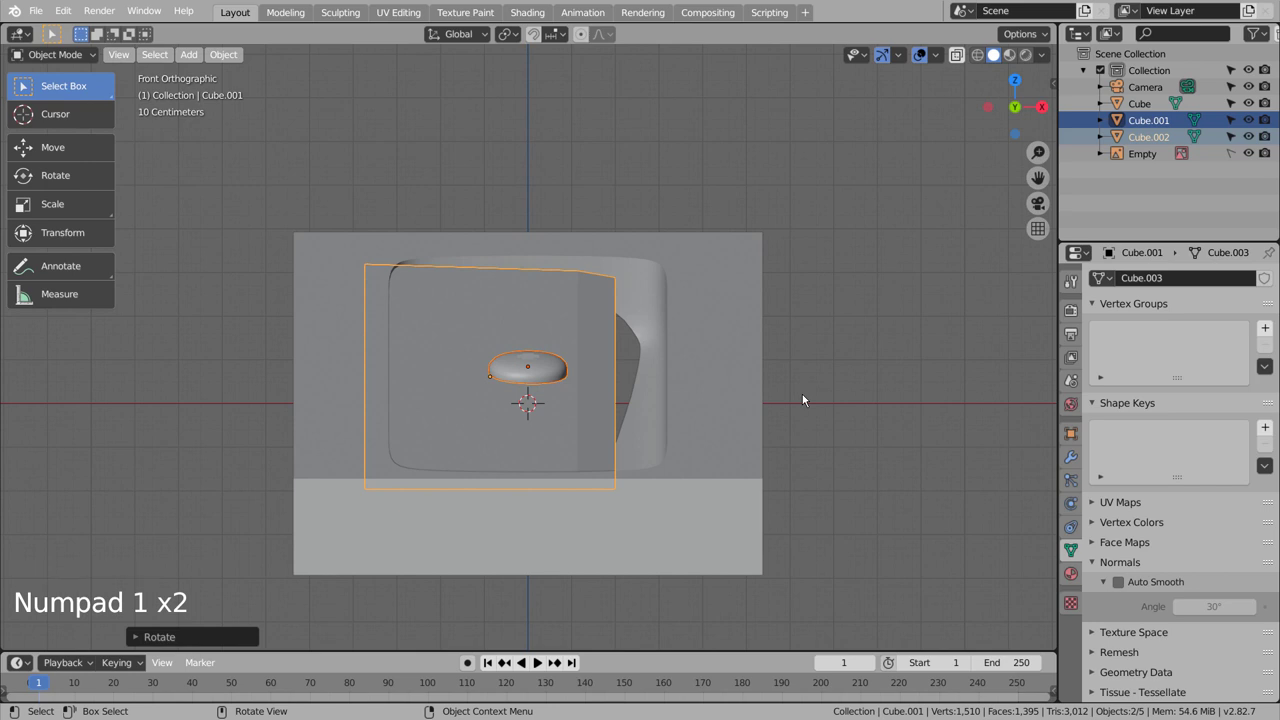
{"action": "key", "text": "KP_7"}
{"action": "scroll", "scroll_direction": "down", "scroll_amount": 3}
{"action": "middle_click", "coordinate": [738, 487]}
{"action": "middle_click", "coordinate": [801, 392]}
{"action": "left_click", "coordinate": [816, 464]}
{"action": "middle_click", "coordinate": [786, 508]}
{"action": "middle_click", "coordinate": [784, 501]}
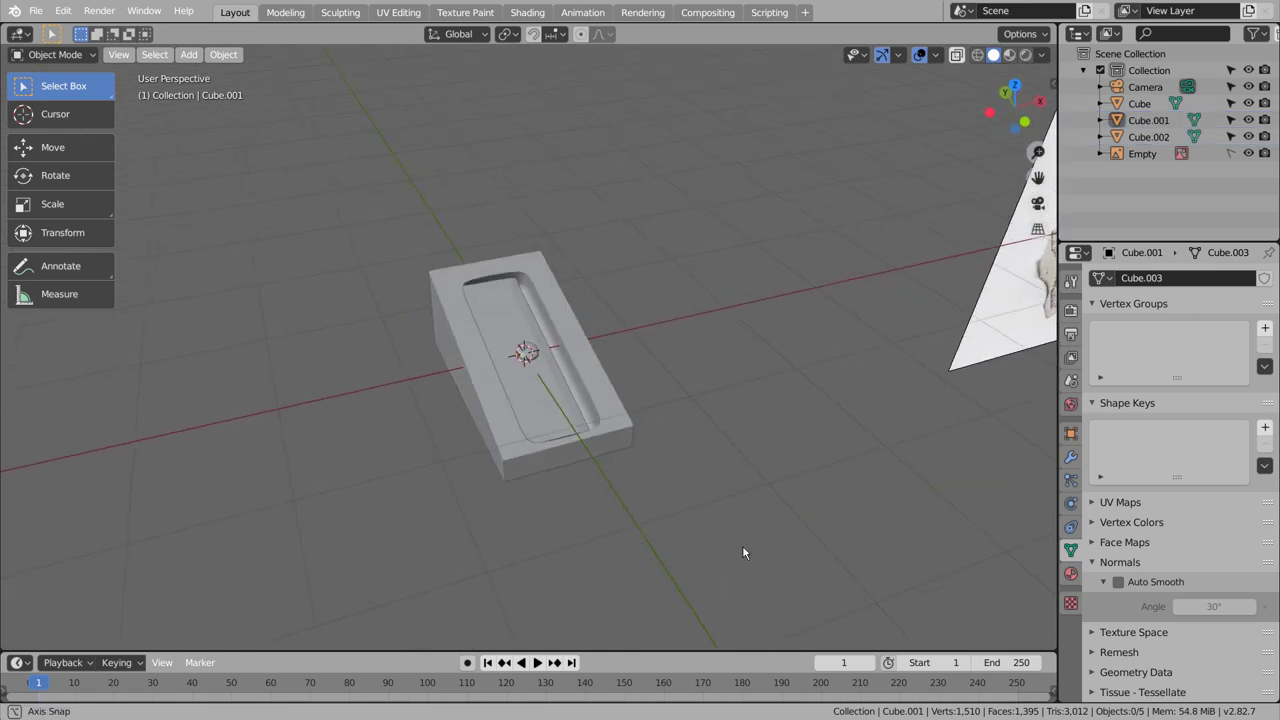
{"action": "left_click", "coordinate": [495, 326]}
{"action": "left_click", "coordinate": [540, 352]}
Lower both blade plates along Z and slide them along the slope to sit snugly on the body
{"action": "key", "text": "KP_7"}
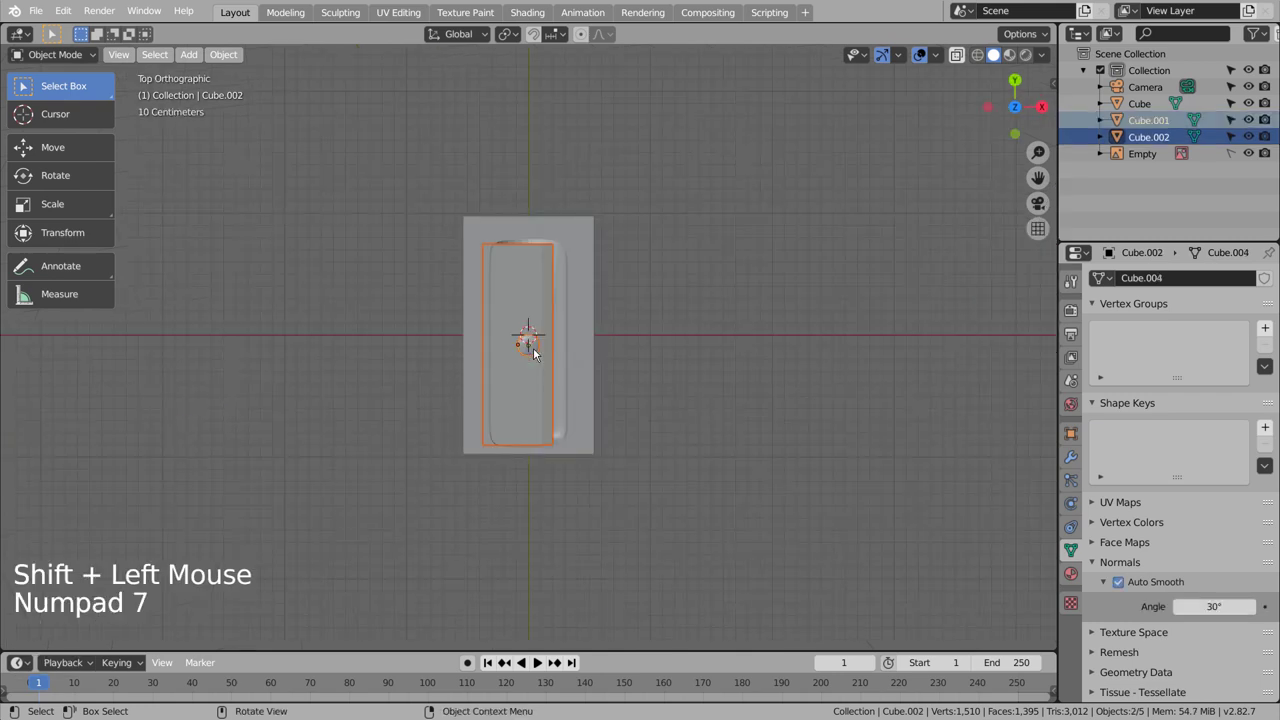
{"action": "key", "text": "s"}
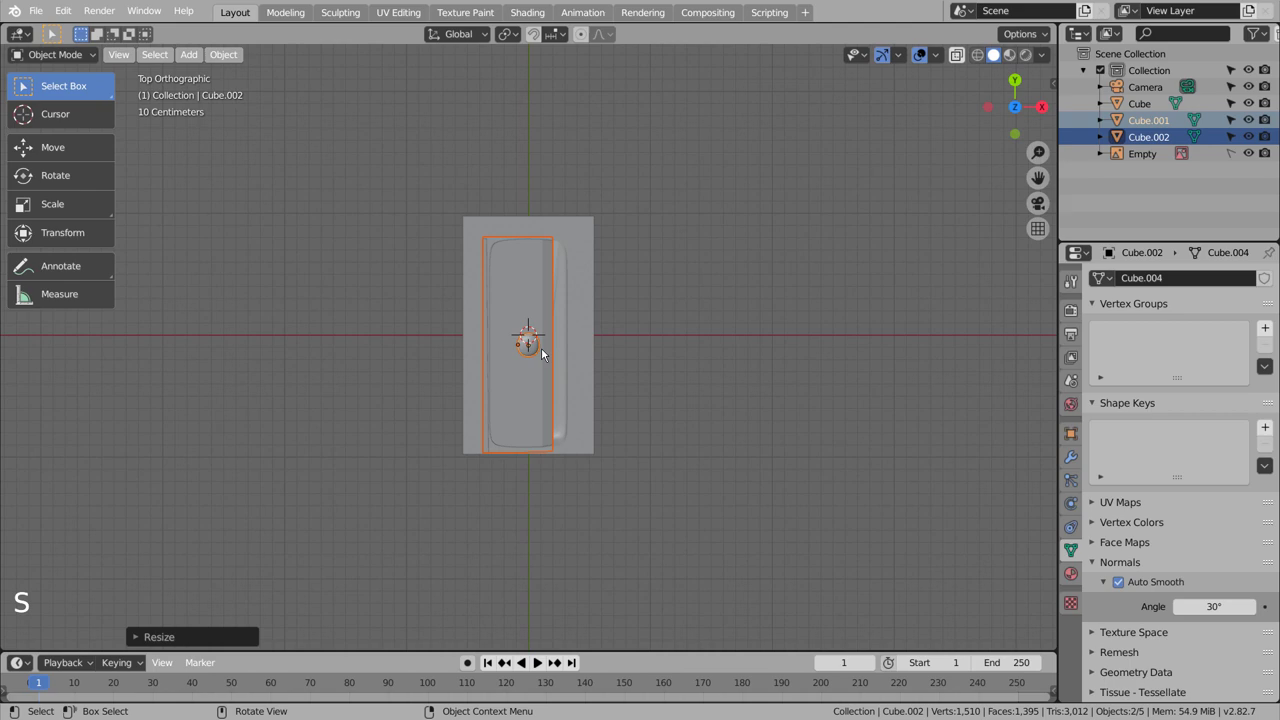
{"action": "key", "text": "g"}
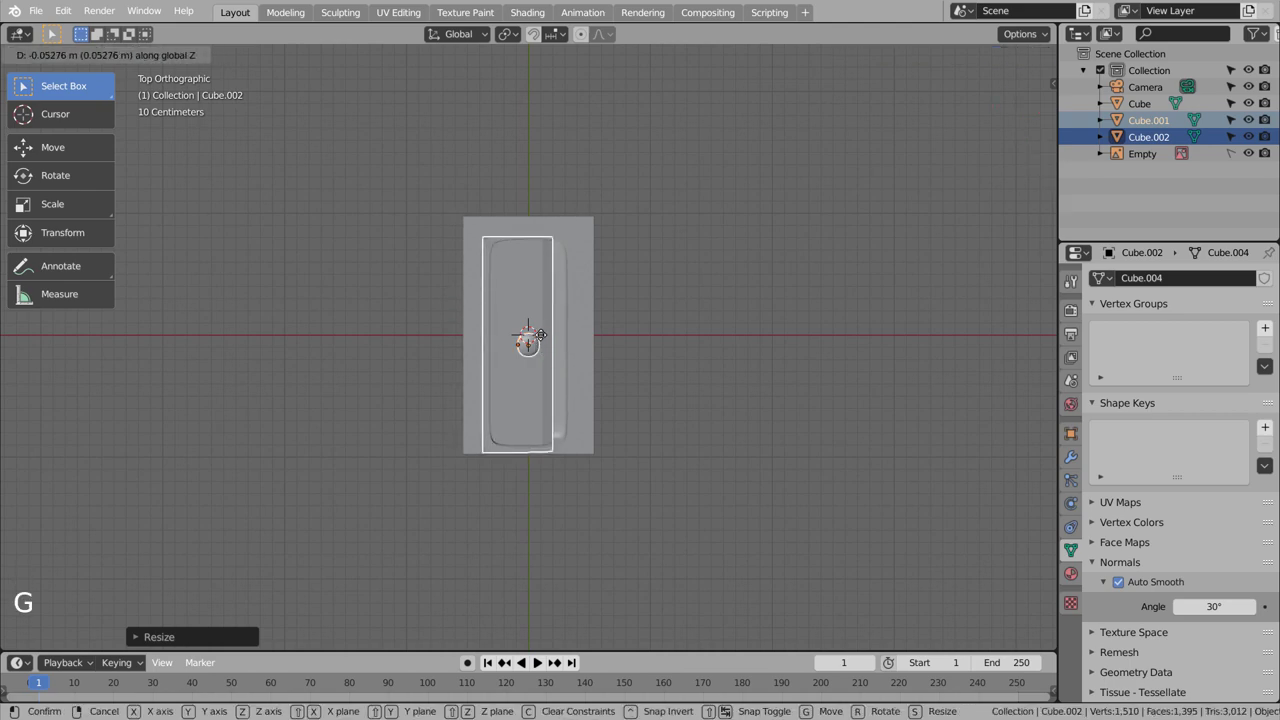
{"action": "key", "text": "ctrl+z"}
{"action": "key", "text": "g"}
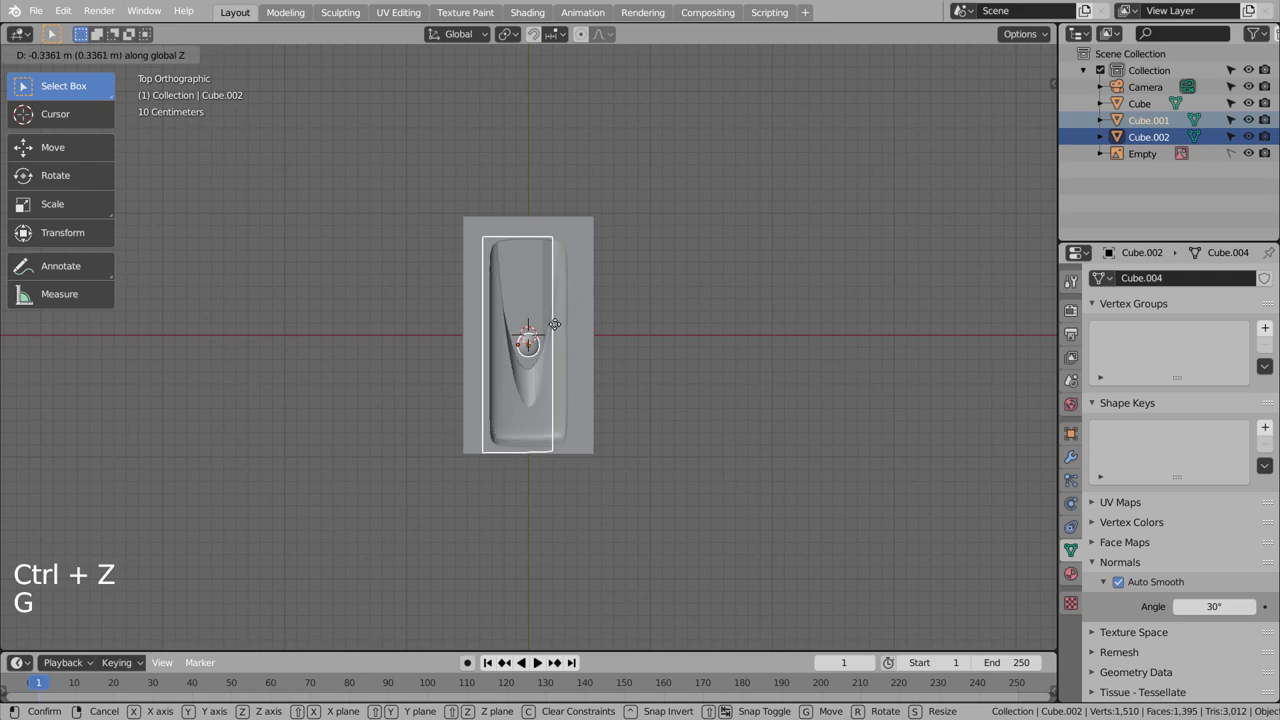
{"action": "key", "text": "ctrl+z"}
{"action": "key", "text": "KP_3"}
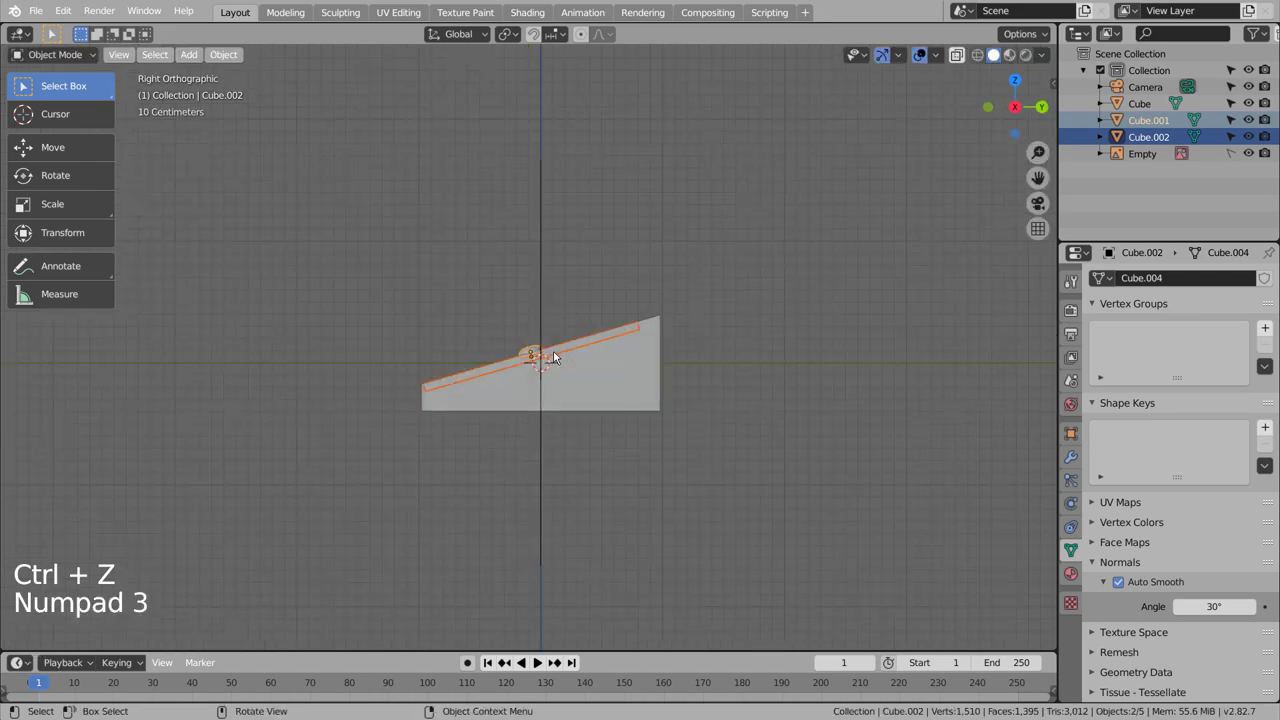
{"action": "key", "text": "g"}
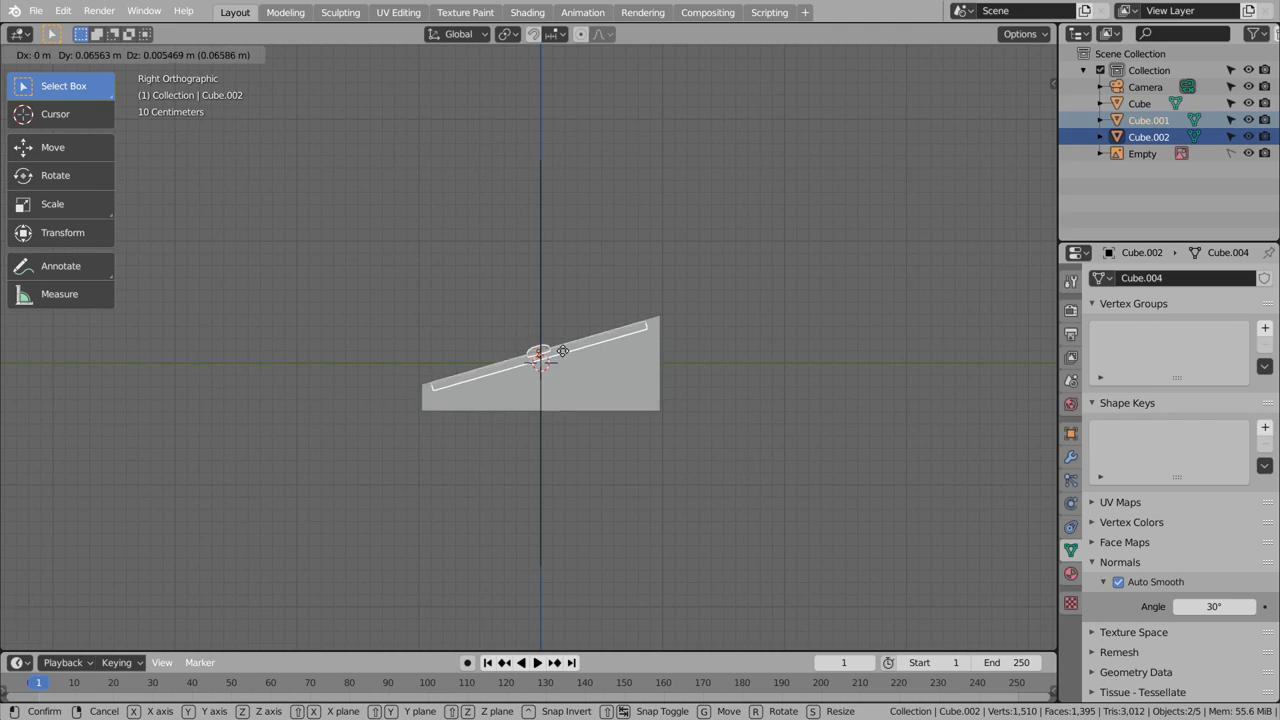
{"action": "key", "text": "shift+z"}
Orbit the model to verify the plates' fit and deselect everything
{"action": "middle_click", "coordinate": [548, 337]}
{"action": "key", "text": "shift+z"}
{"action": "middle_click", "coordinate": [620, 403]}
{"action": "middle_click", "coordinate": [638, 414]}
{"action": "middle_click", "coordinate": [650, 416]}
{"action": "middle_click", "coordinate": [675, 407]}
{"action": "left_click", "coordinate": [688, 399]}
{"action": "middle_click", "coordinate": [687, 454]}
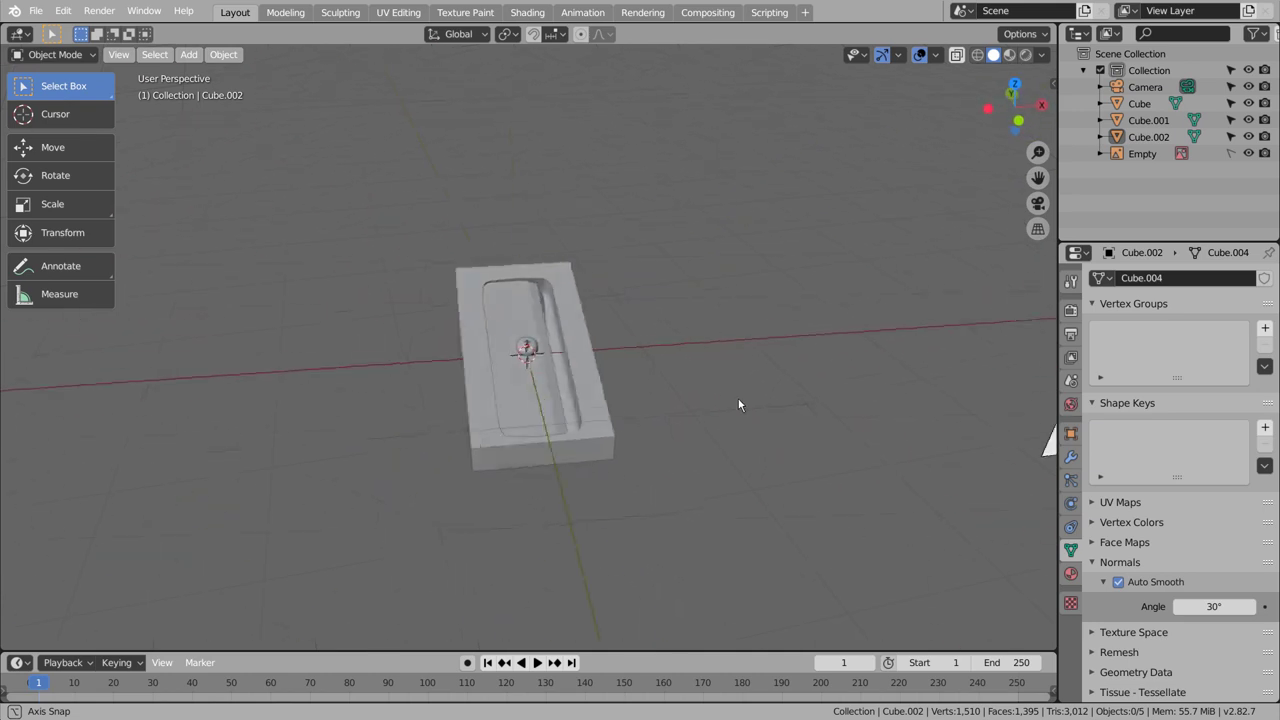
{"action": "left_click", "coordinate": [747, 406]}
{"action": "middle_click", "coordinate": [698, 488]}
{"action": "middle_click", "coordinate": [746, 481]}
{"action": "middle_click", "coordinate": [740, 481]}
{"action": "middle_click", "coordinate": [645, 471]}
{"action": "middle_click", "coordinate": [645, 471]}
{"action": "left_click", "coordinate": [666, 476]}
Add a cylinder, checker-deselect its faces and shrink them to form ridged grip grooves
{"action": "key", "text": "shift+a"}
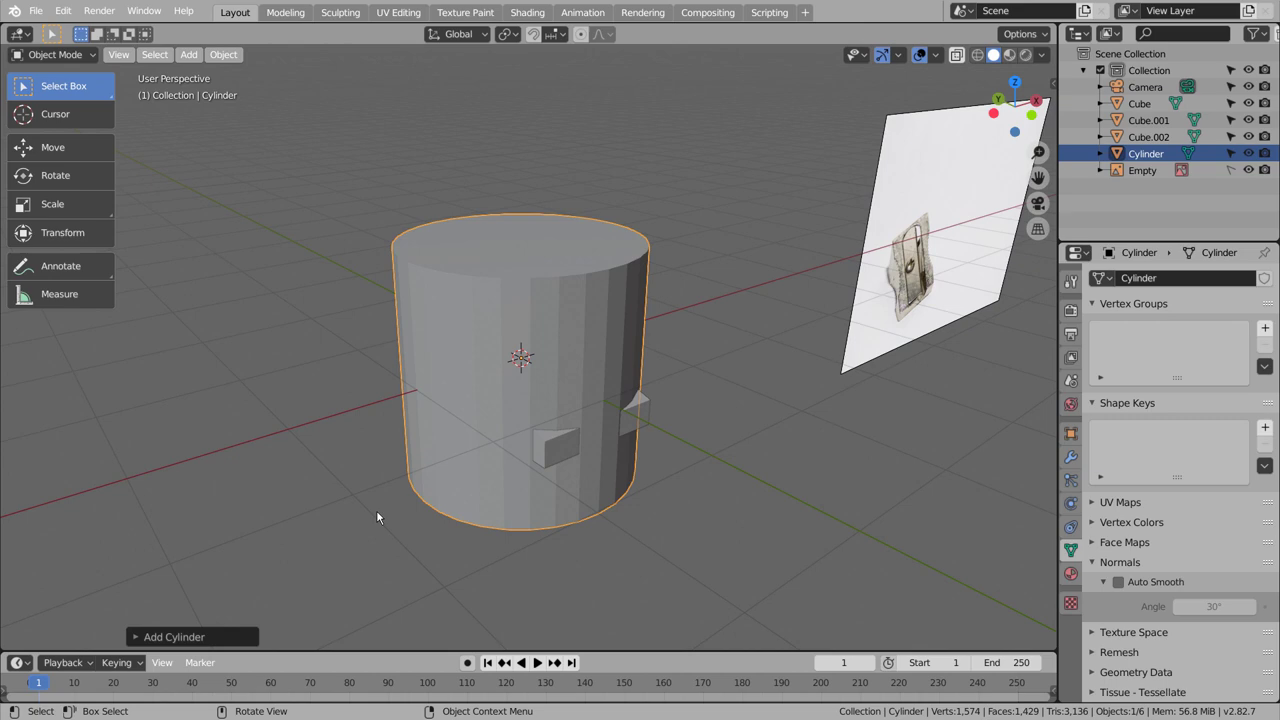
{"action": "left_click", "coordinate": [220, 635]}
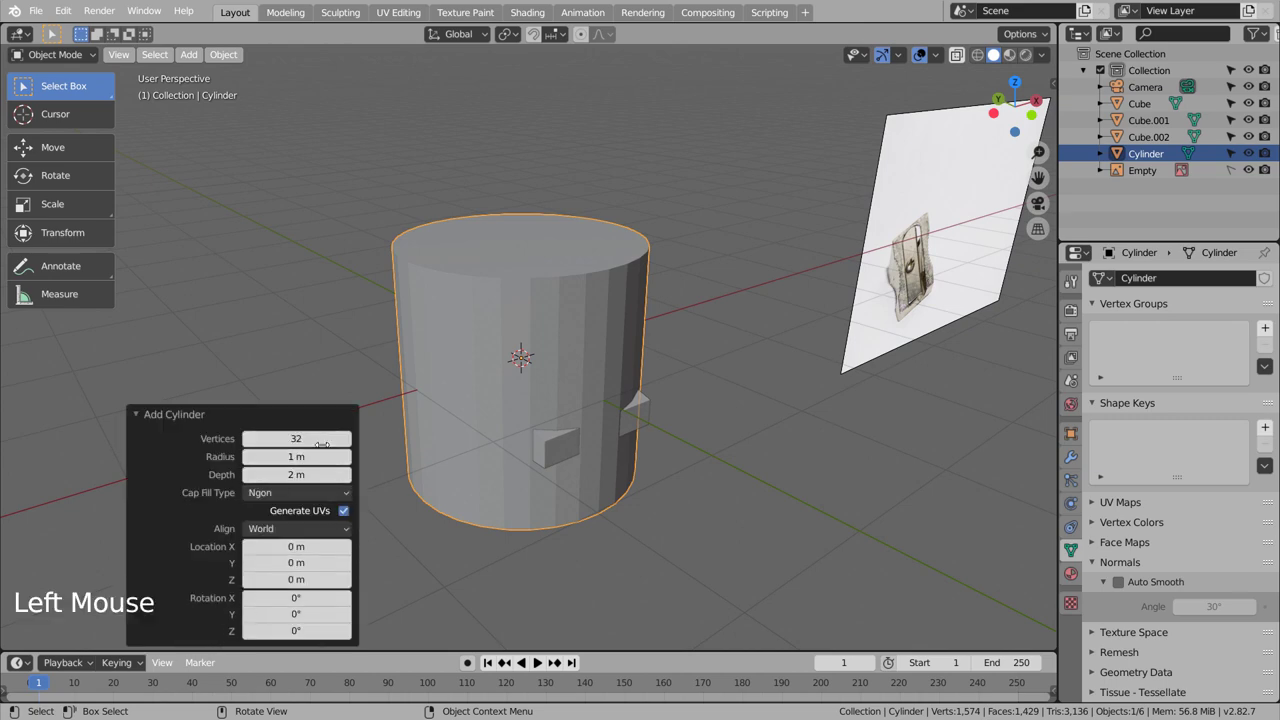
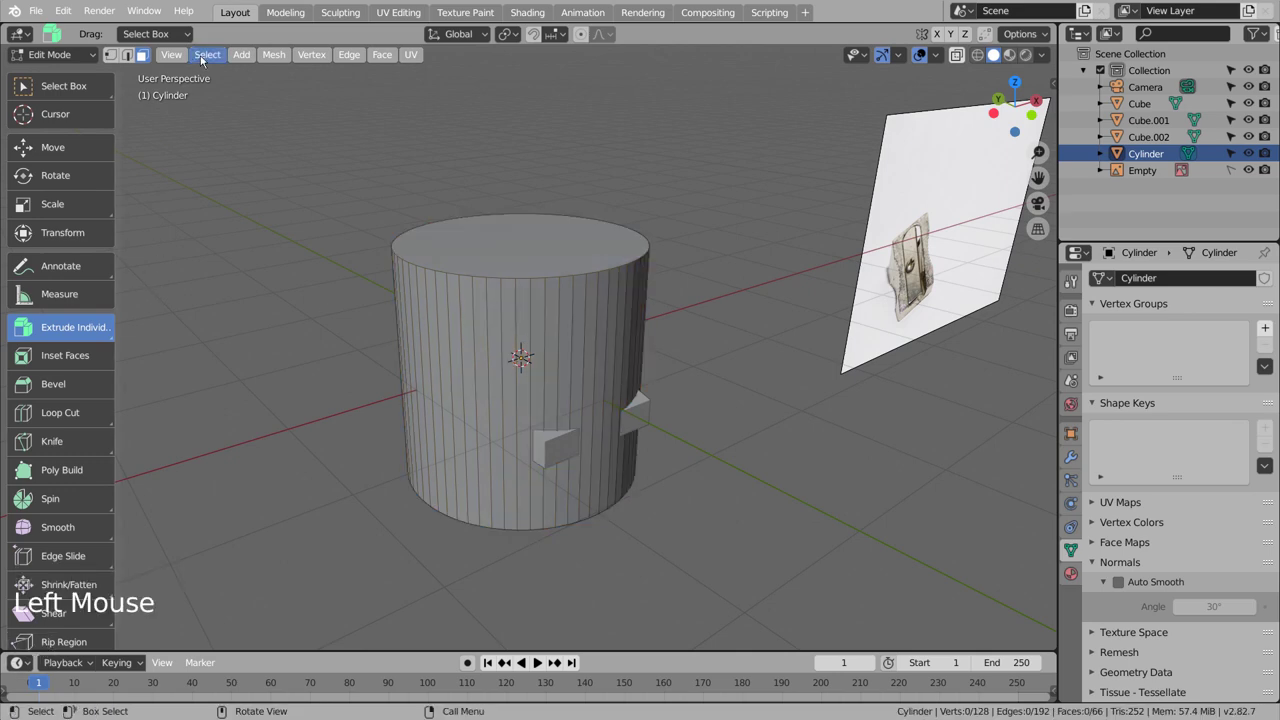
{"action": "left_click", "coordinate": [208, 60]}
{"action": "key", "text": "a"}
{"action": "left_click", "coordinate": [212, 56]}
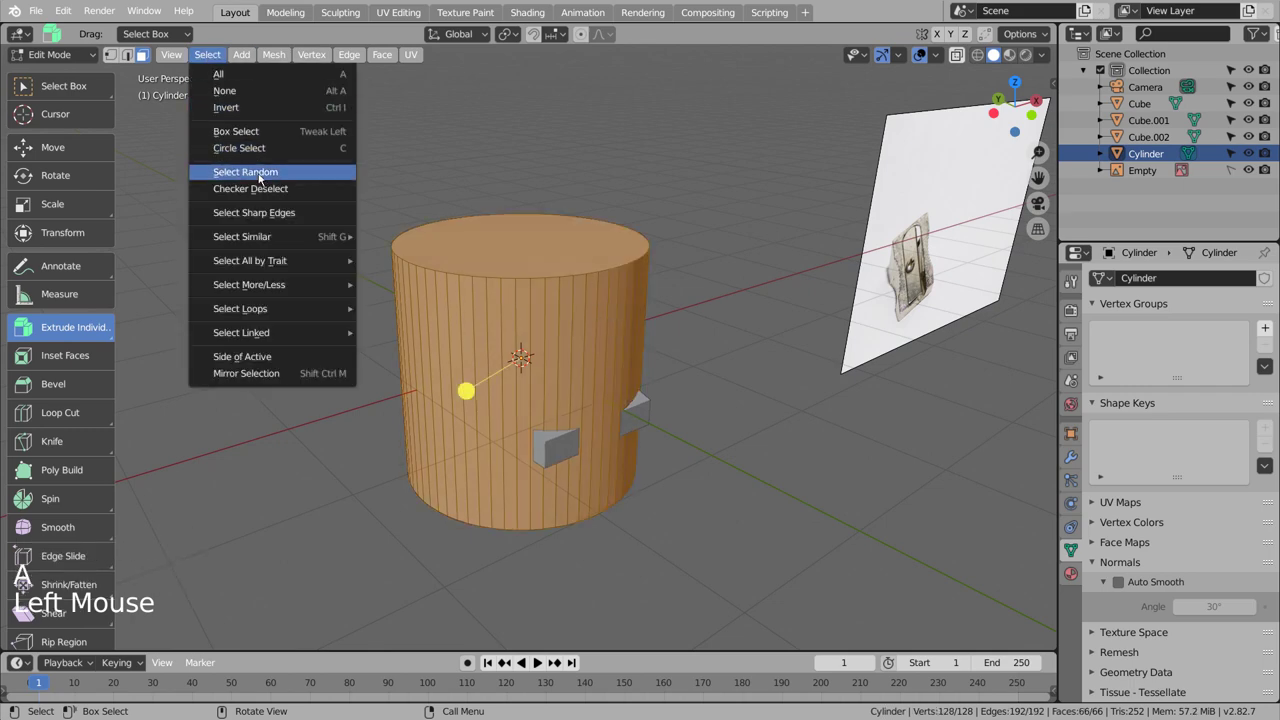
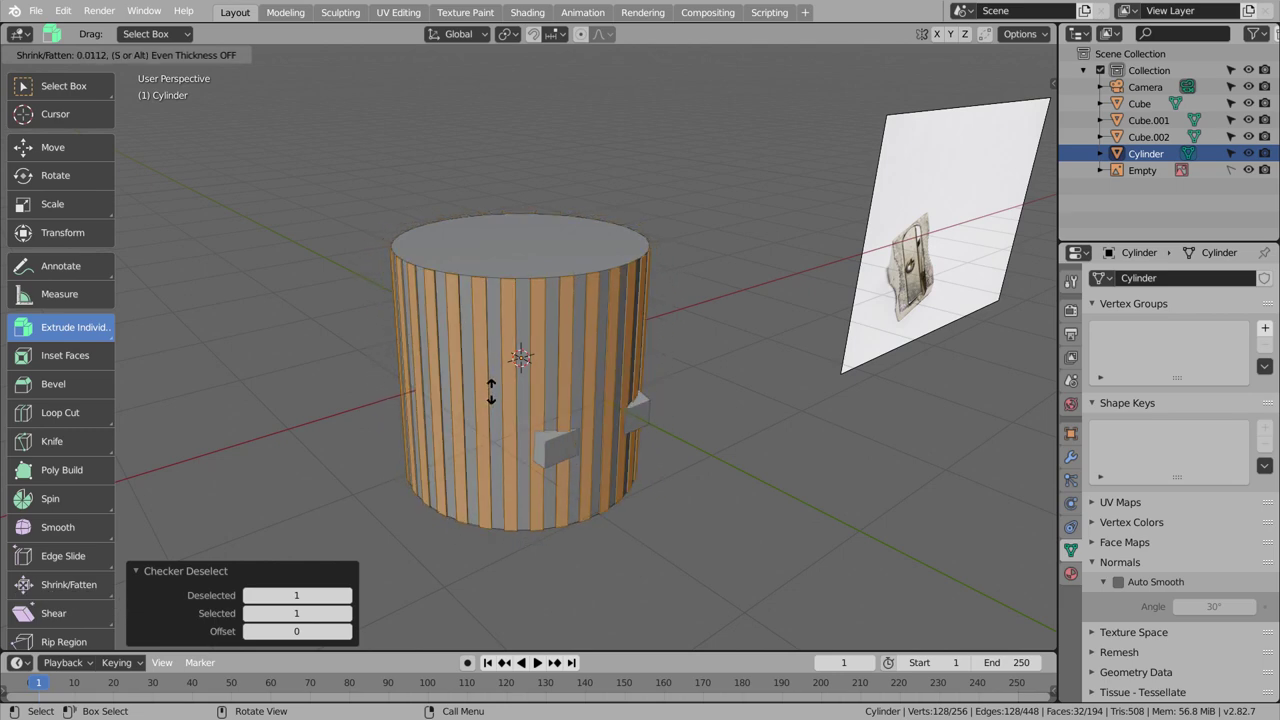
{"action": "key", "text": "Tab"}
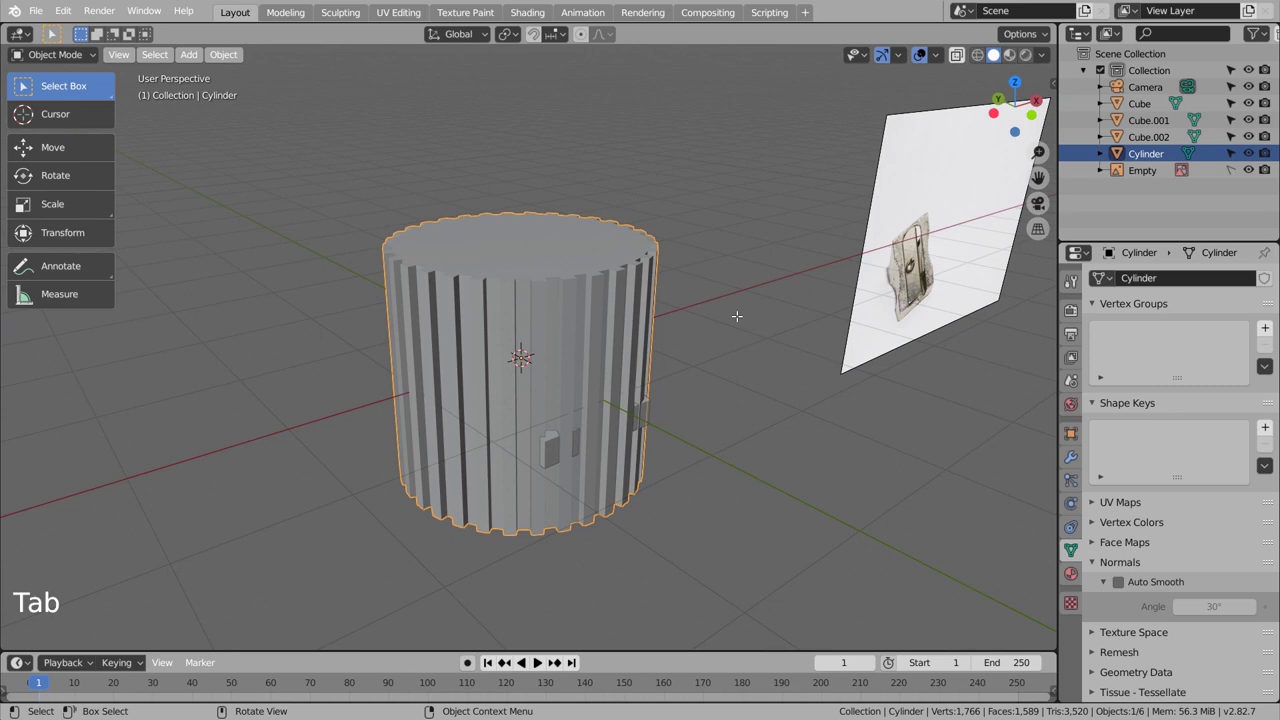
Scale and move the toothed cylinder into place against the left side of the body, viewed from above in wireframe
{"action": "key", "text": "KP_1"}
{"action": "key", "text": "KP_7"}
{"action": "key", "text": "s"}
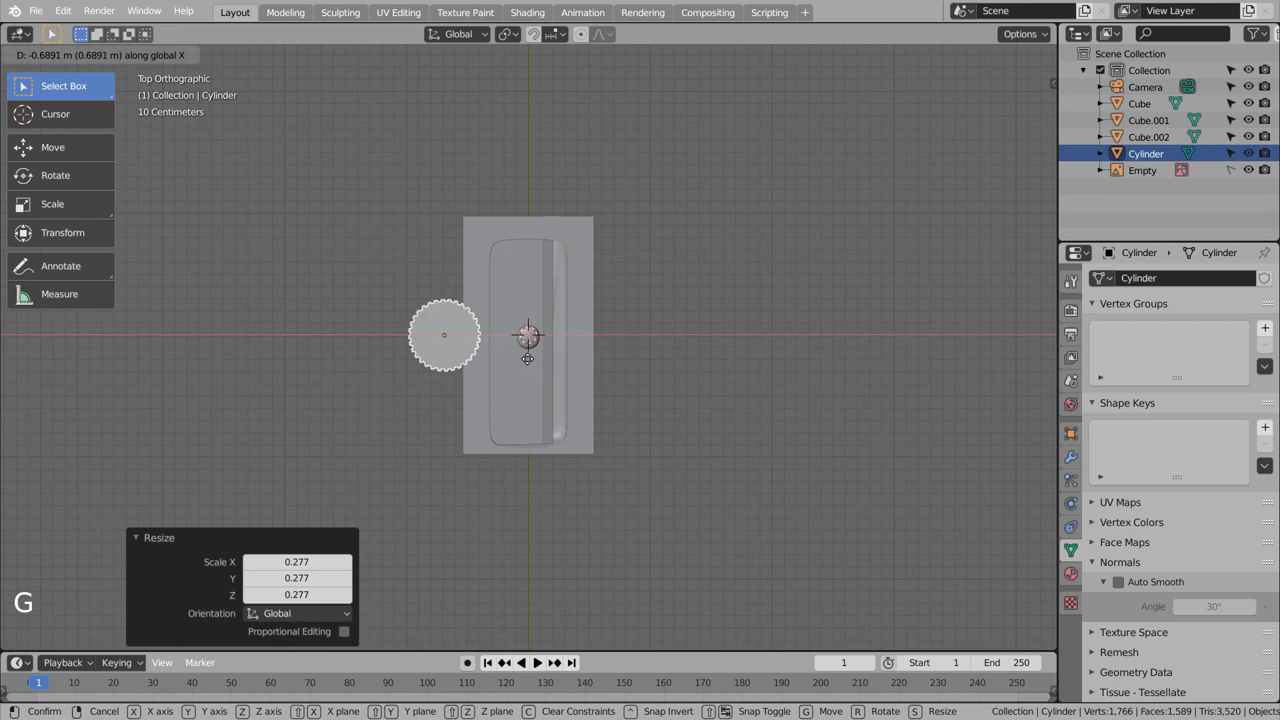
{"action": "key", "text": "s"}
{"action": "key", "text": "s"}
{"action": "key", "text": "g"}
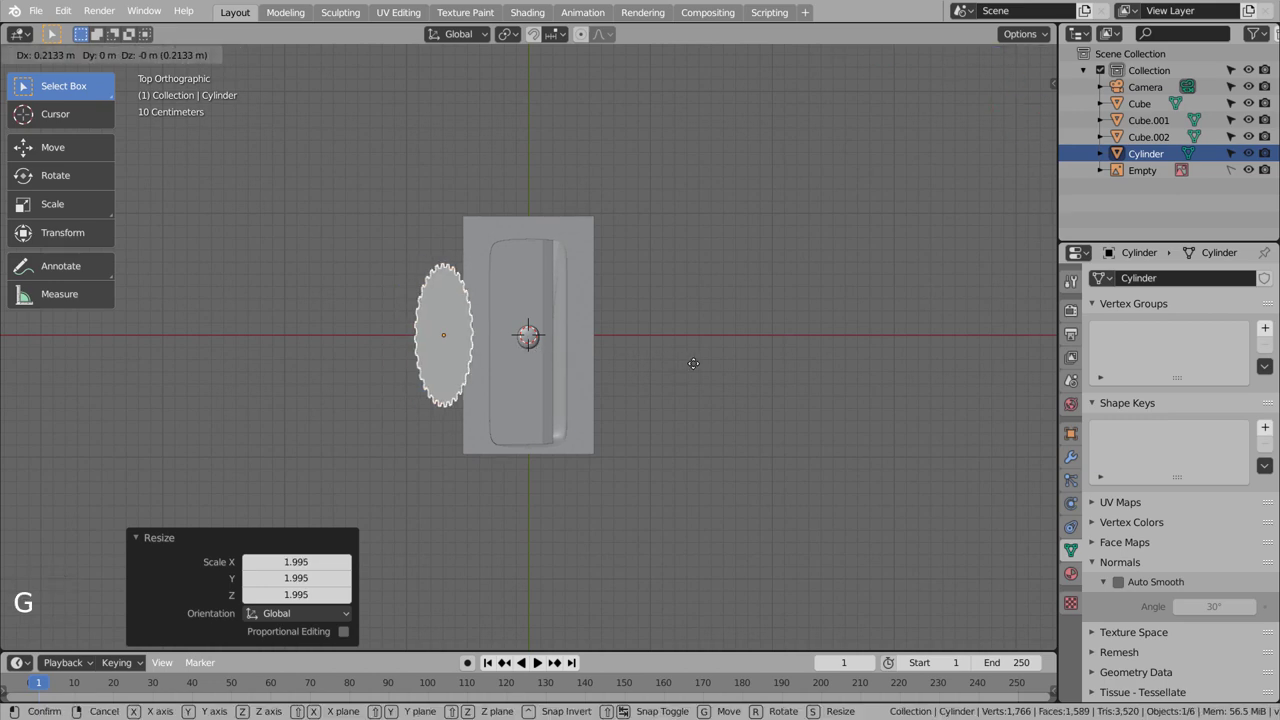
{"action": "key", "text": "shift+z"}
{"action": "scroll", "scroll_direction": "up", "scroll_amount": 3}
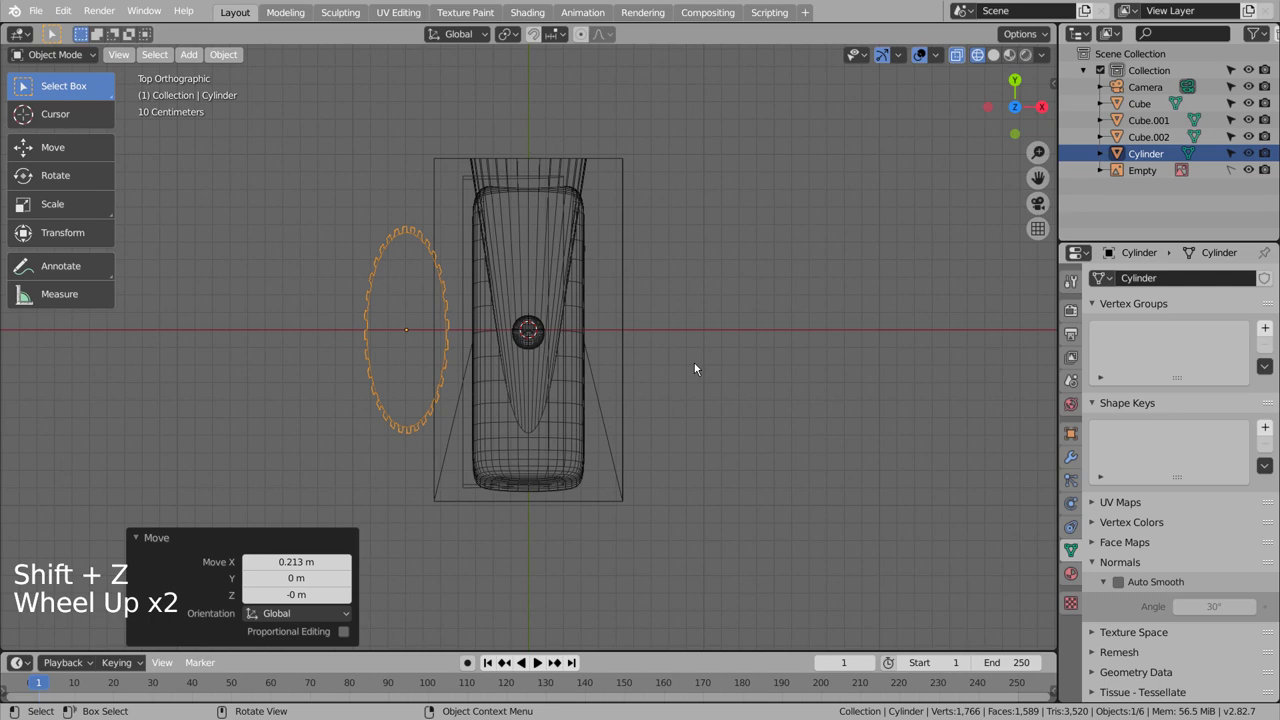
{"action": "scroll", "scroll_direction": "up", "scroll_amount": 3}
Duplicate the toothed cylinder to the right side of the body and select the body for modifiers
{"action": "key", "text": "shift+d"}
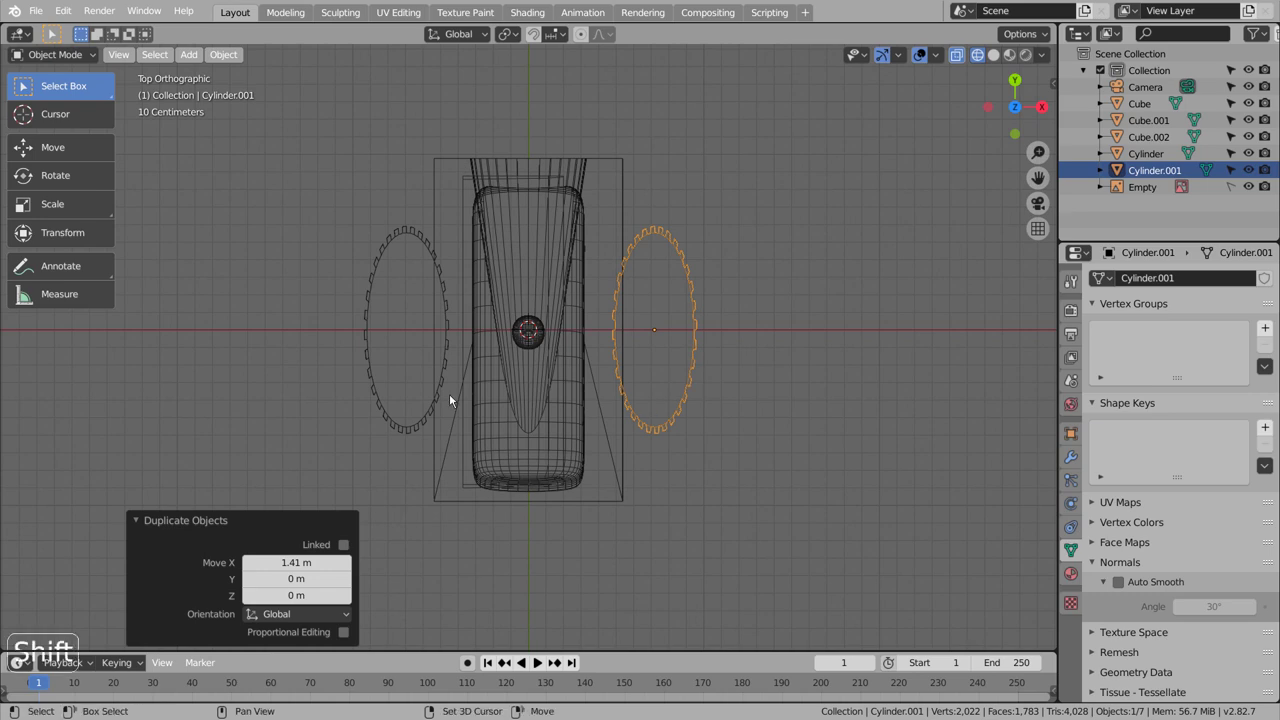
{"action": "left_click", "coordinate": [430, 407]}
{"action": "key", "text": "ctrl+j"}
{"action": "left_click", "coordinate": [608, 445]}
{"action": "left_click", "coordinate": [1074, 462]}
Cut the ridged grip sides into the body with Boolean Difference modifiers using the toothed cylinders
{"action": "left_click", "coordinate": [1176, 270]}
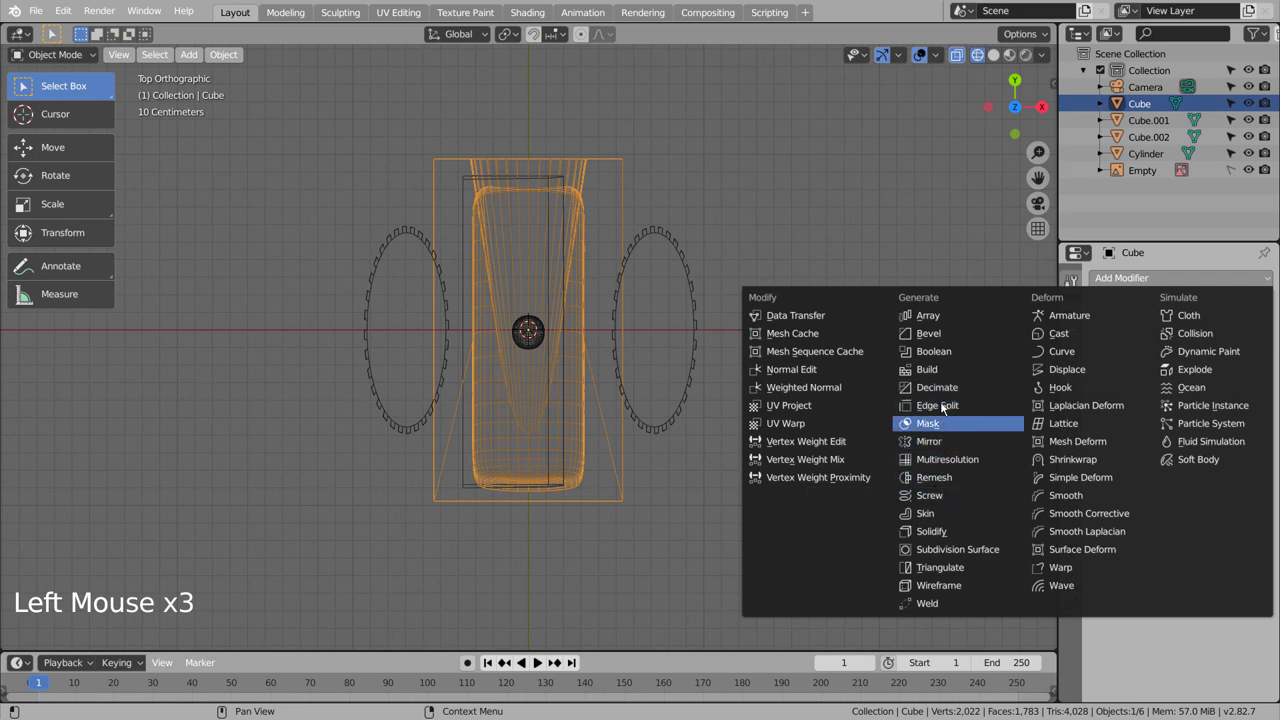
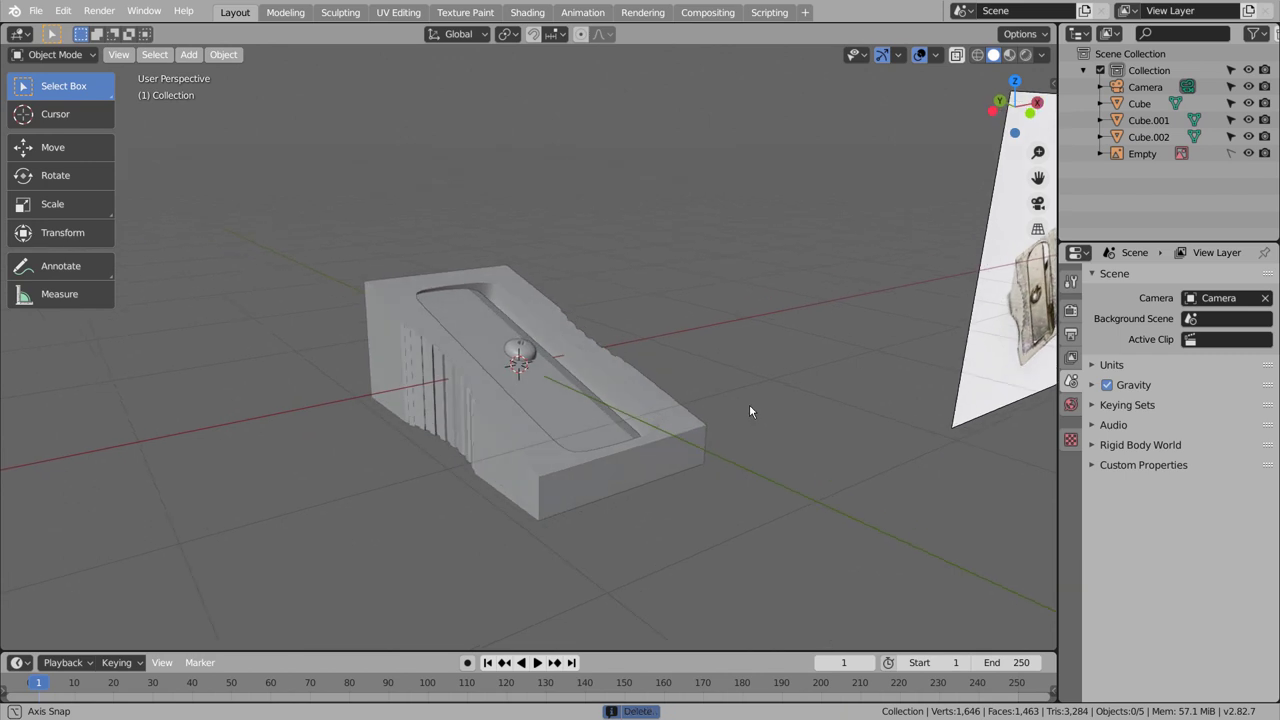
{"action": "middle_click", "coordinate": [588, 391]}
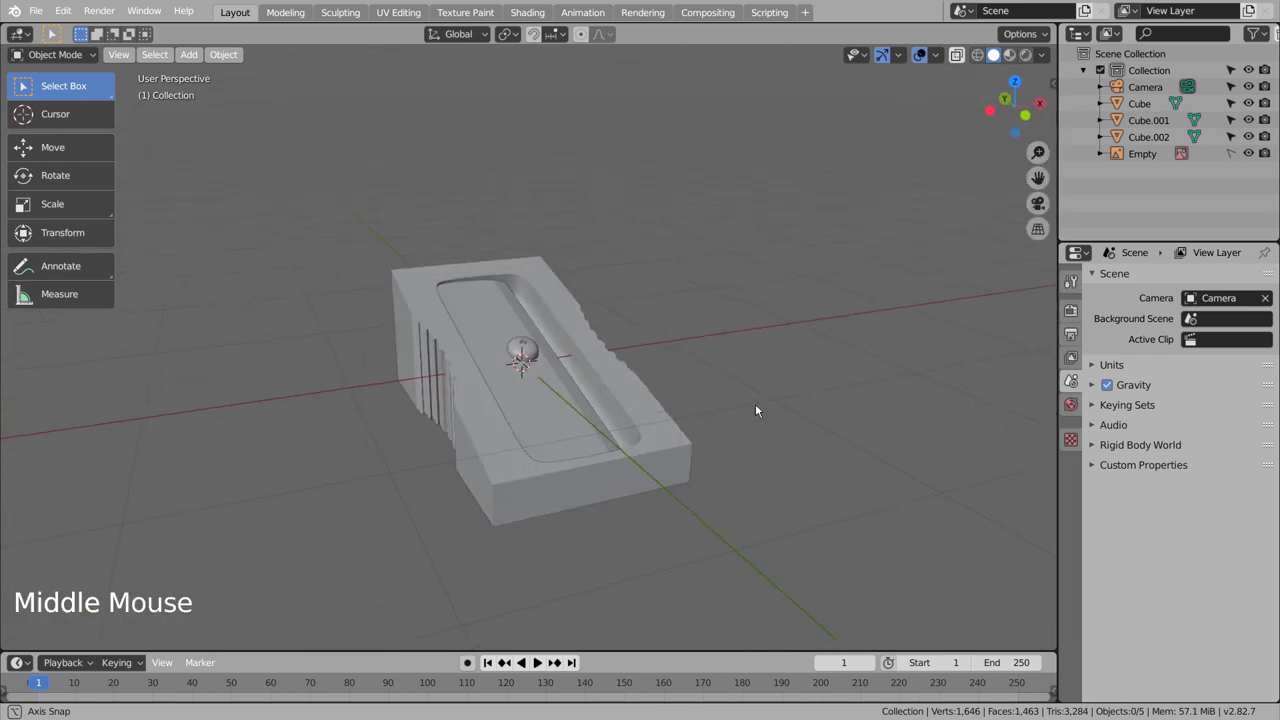
{"action": "scroll", "scroll_direction": "down", "scroll_amount": 3}
{"action": "middle_click", "coordinate": [440, 423]}
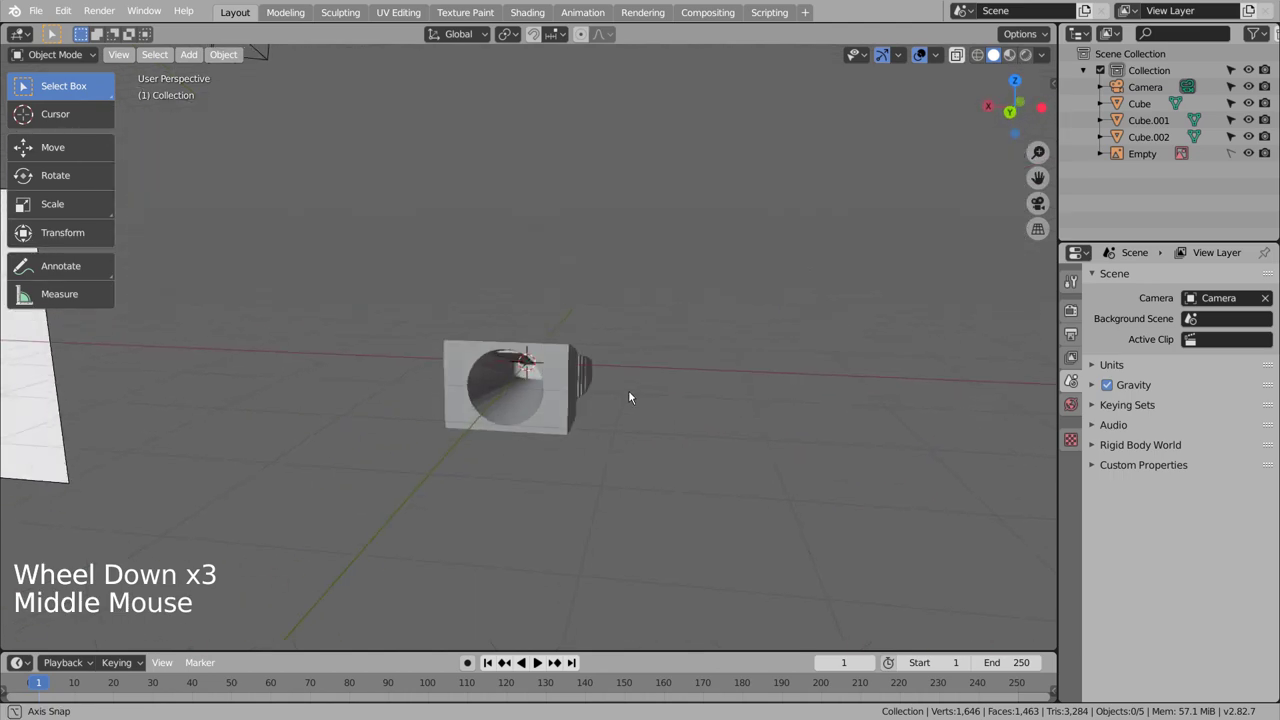
Delete both toothed cylinders, leaving the grooved sharpener body
{"action": "left_click", "coordinate": [534, 404]}
{"action": "right_click", "coordinate": [534, 404]}
{"action": "middle_click", "coordinate": [612, 439]}
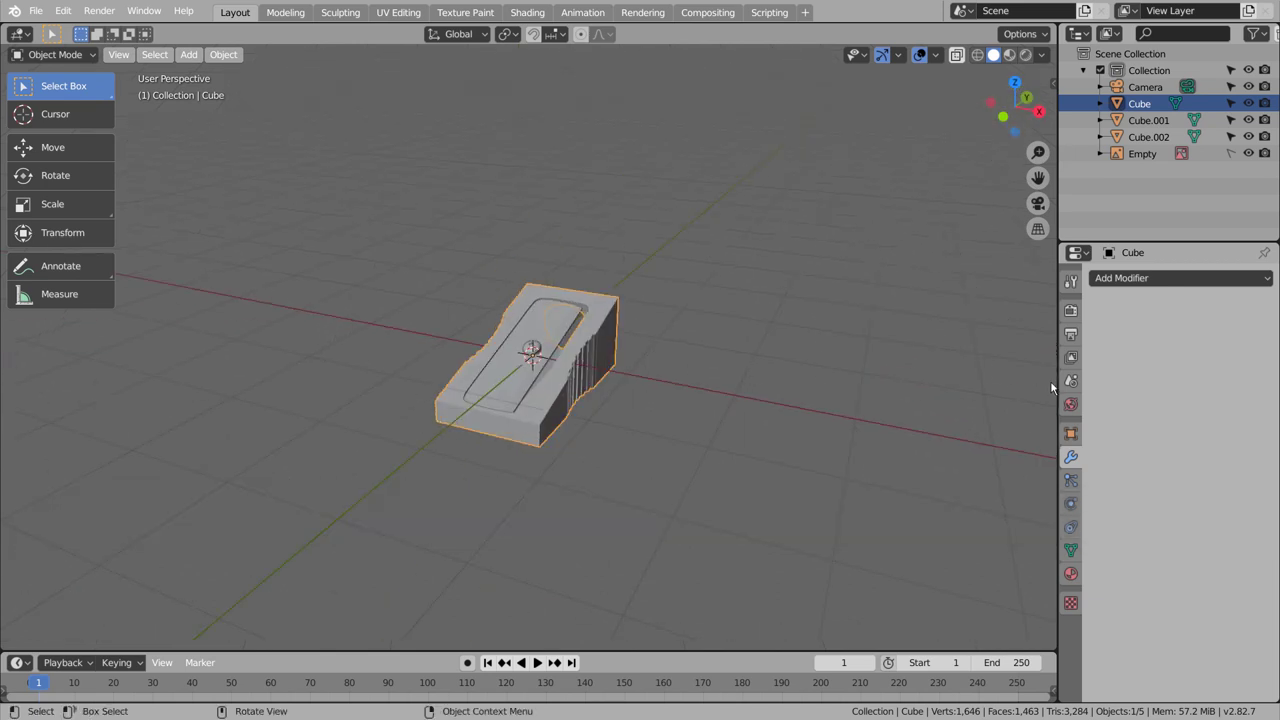
Give the body a shiny metal material with Metallic 0.835 and Roughness 0.235
{"action": "left_click", "coordinate": [1076, 575]}
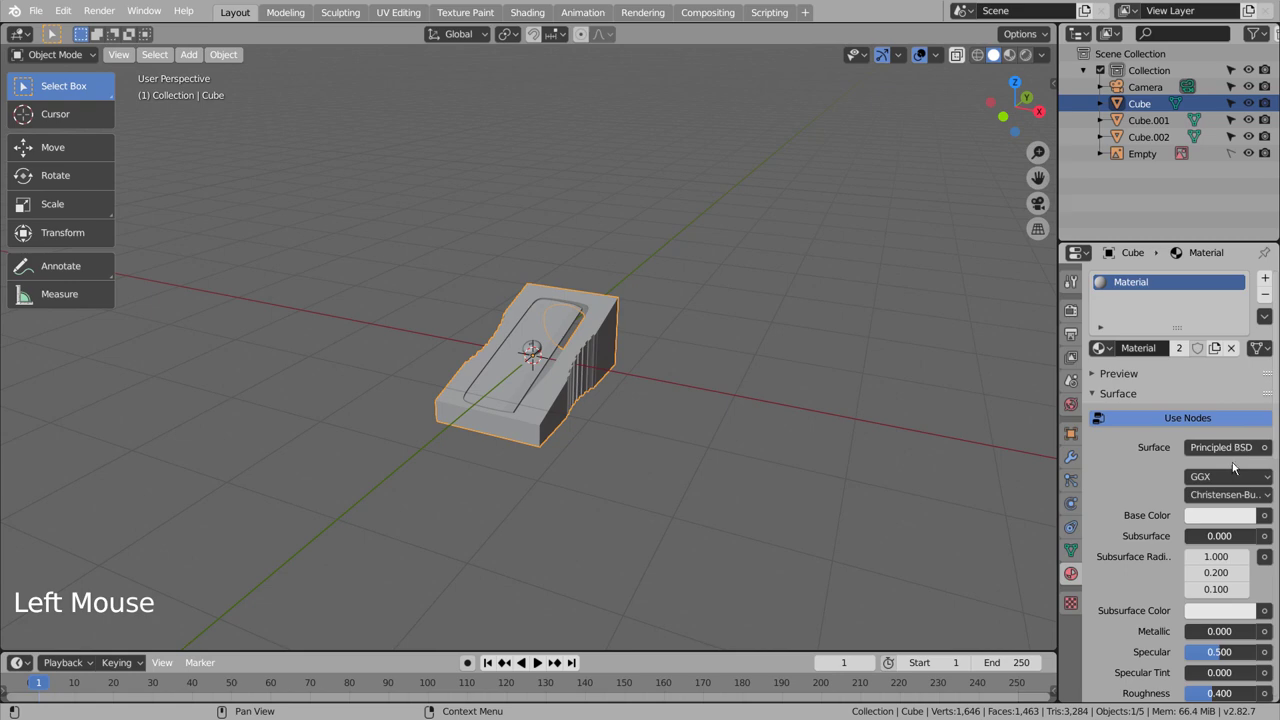
{"action": "left_click", "coordinate": [1231, 520]}
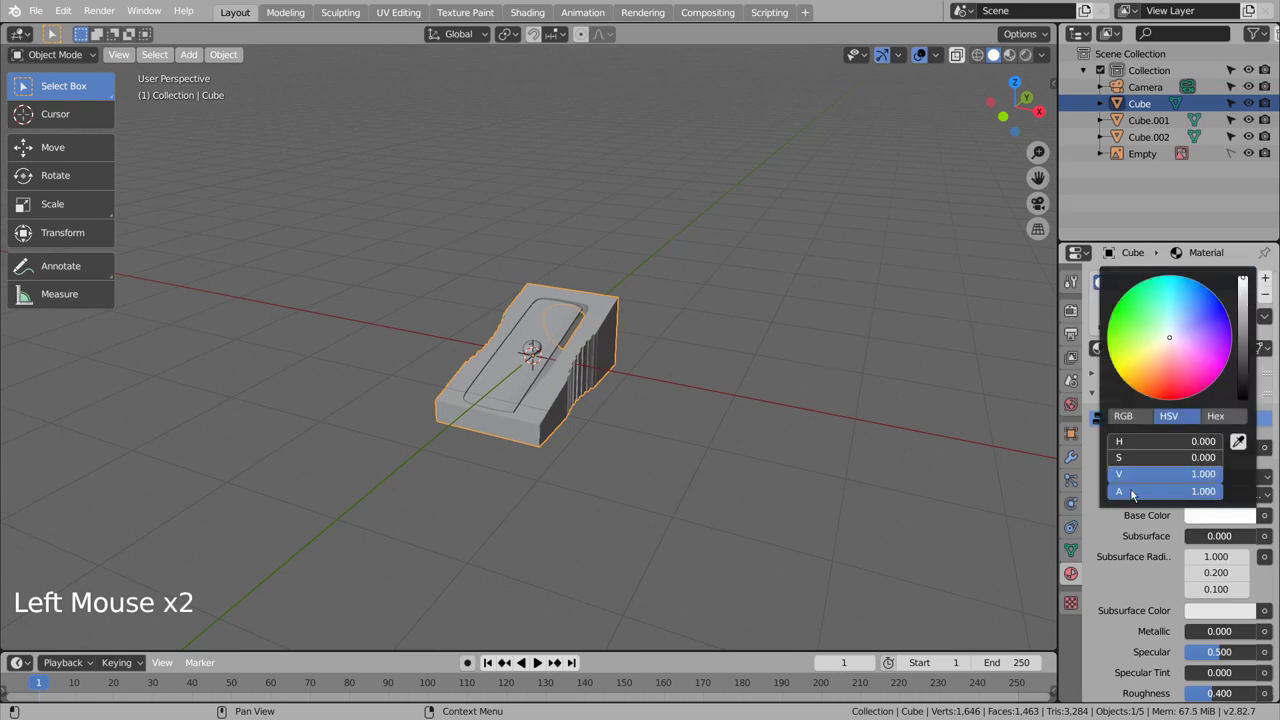
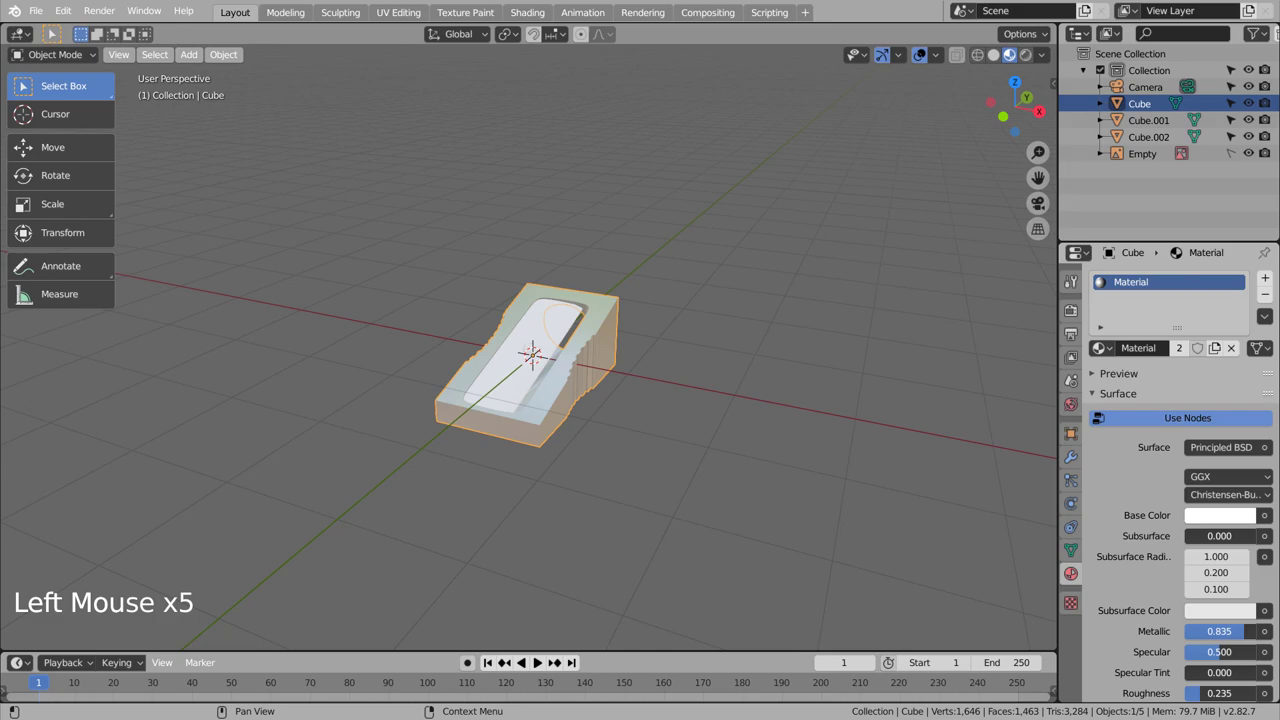
{"action": "middle_click", "coordinate": [652, 485]}
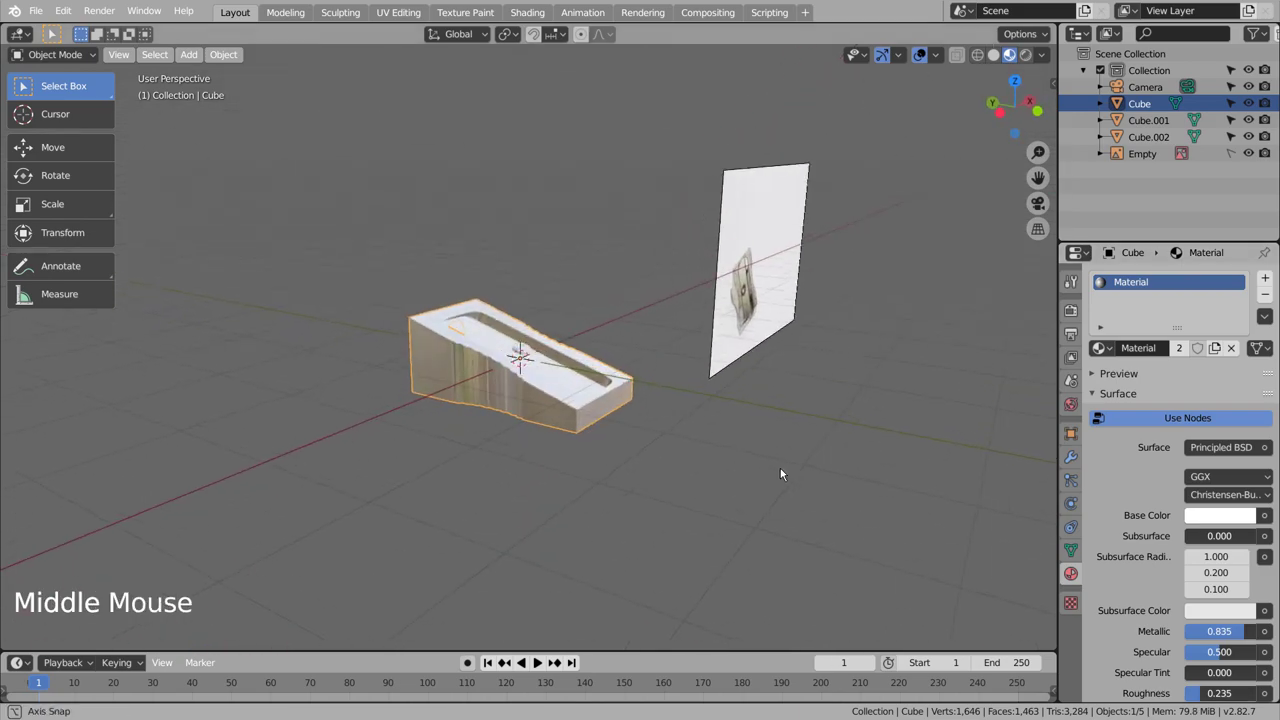
Give Cube.001 a new metal material (Metallic 0.881, Roughness 0.142) and Cube.002 a new material
{"action": "scroll", "scroll_direction": "up", "scroll_amount": 3}
{"action": "scroll", "scroll_direction": "down", "scroll_amount": 3}
{"action": "middle_click", "coordinate": [533, 385]}
{"action": "middle_click", "coordinate": [605, 369]}
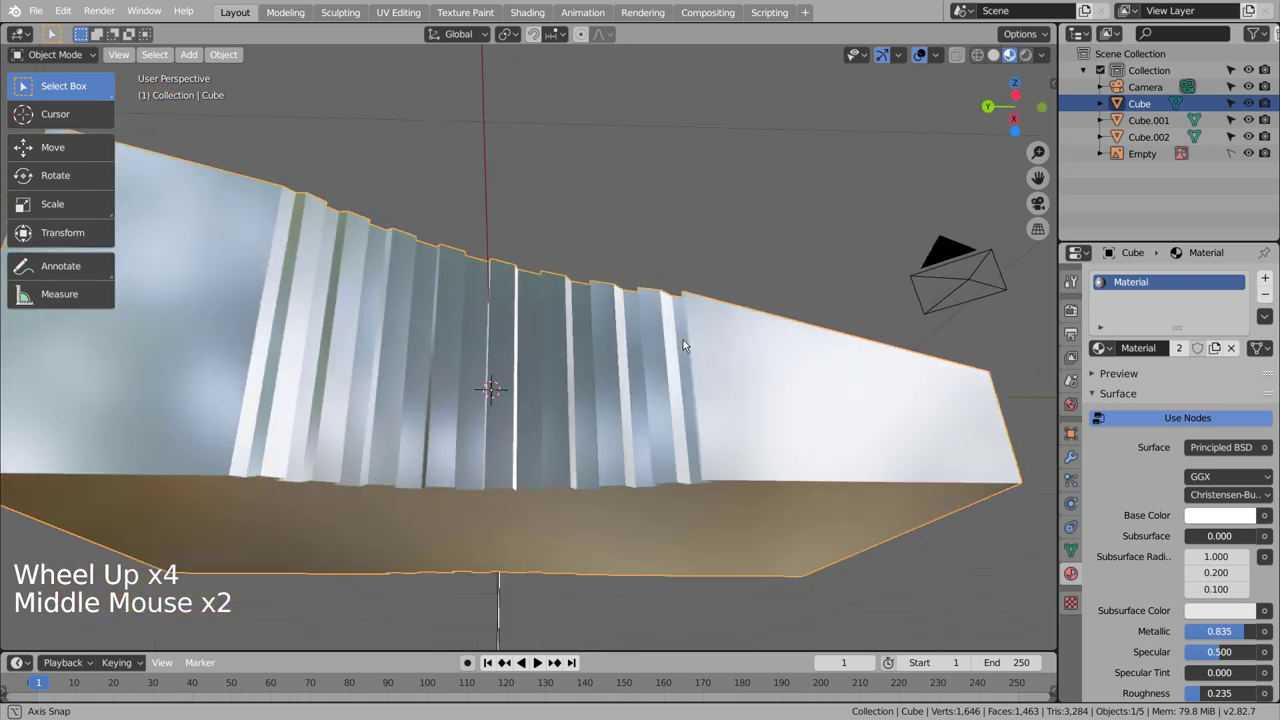
{"action": "scroll", "scroll_direction": "down", "scroll_amount": 3}
{"action": "left_click", "coordinate": [538, 416]}
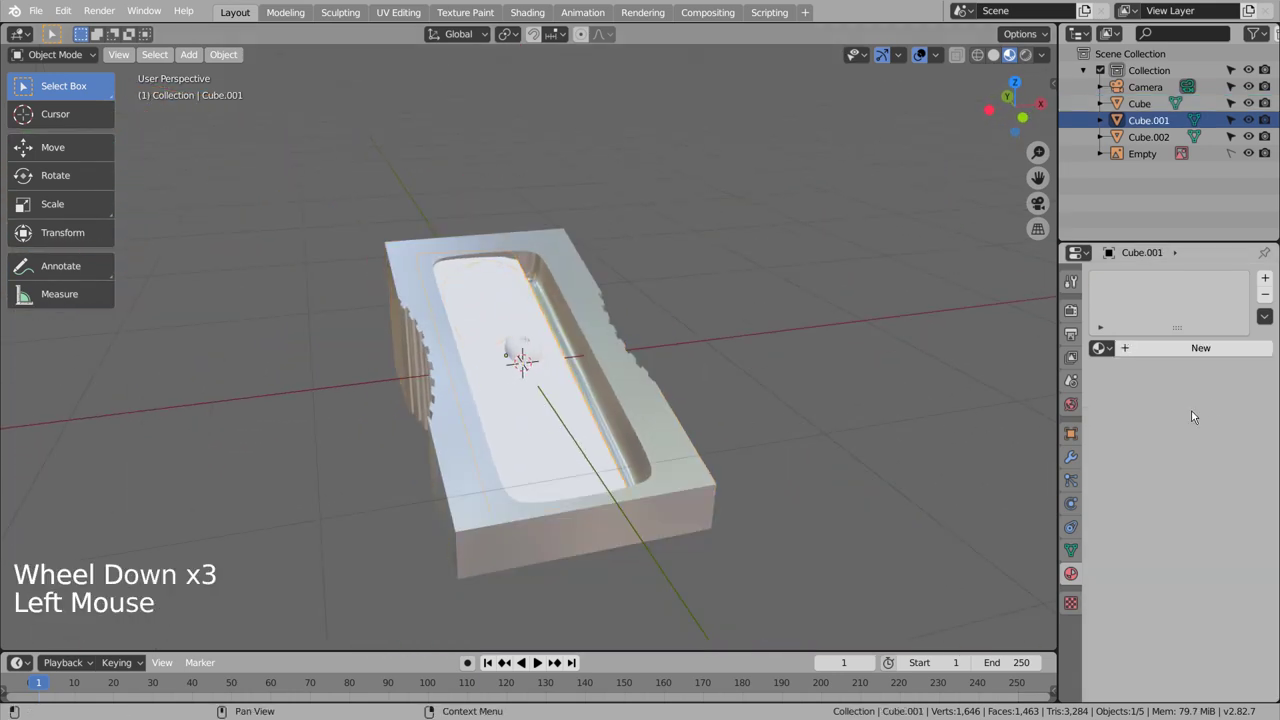
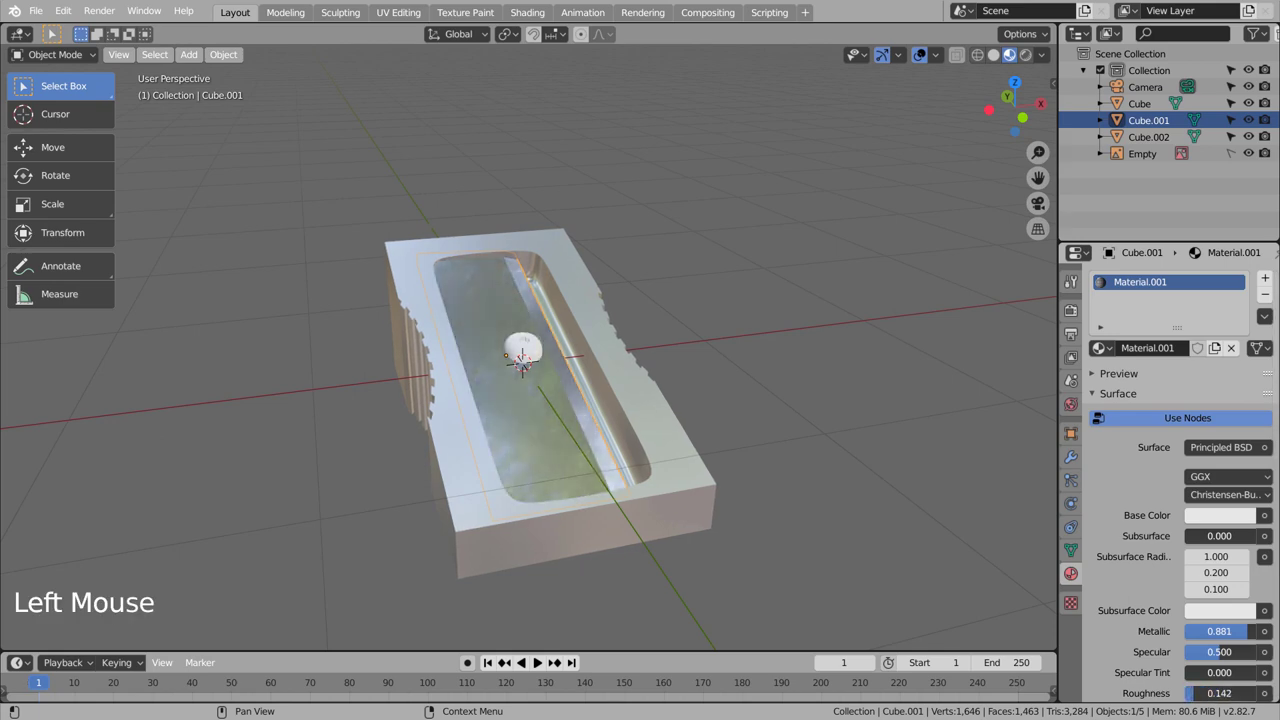
{"action": "left_click", "coordinate": [811, 436]}
{"action": "middle_click", "coordinate": [877, 431]}
{"action": "middle_click", "coordinate": [833, 440]}
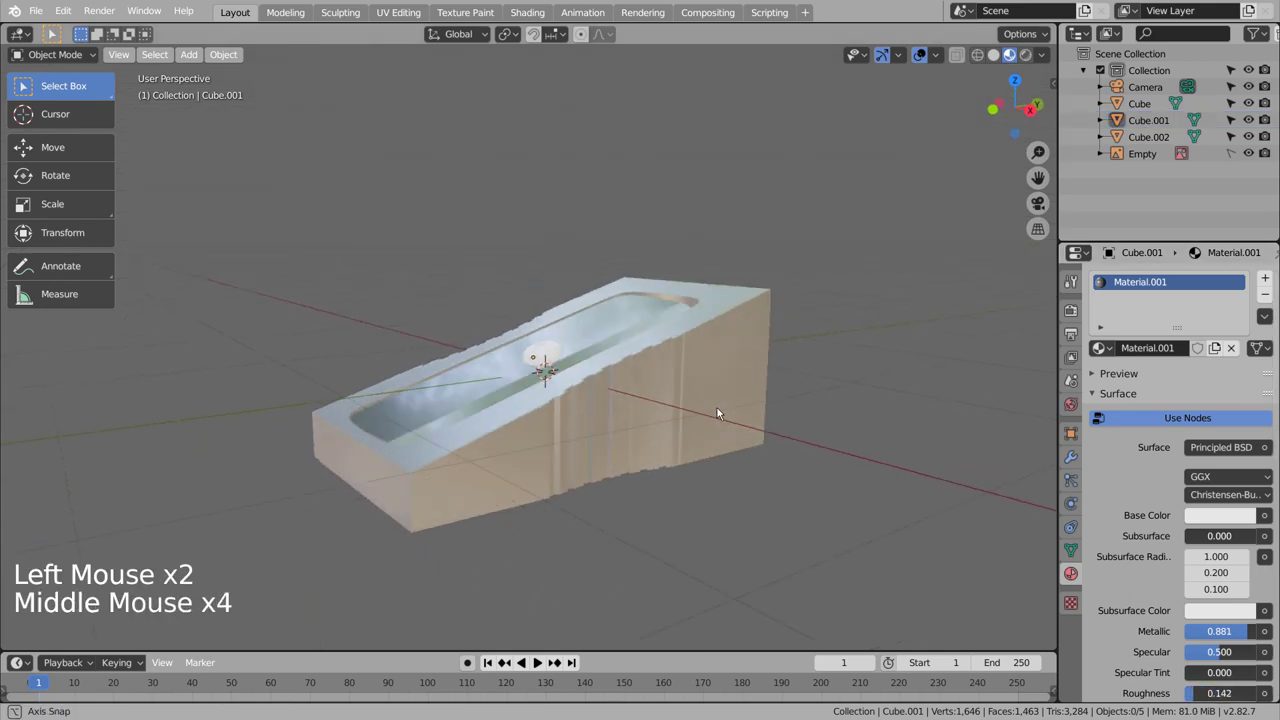
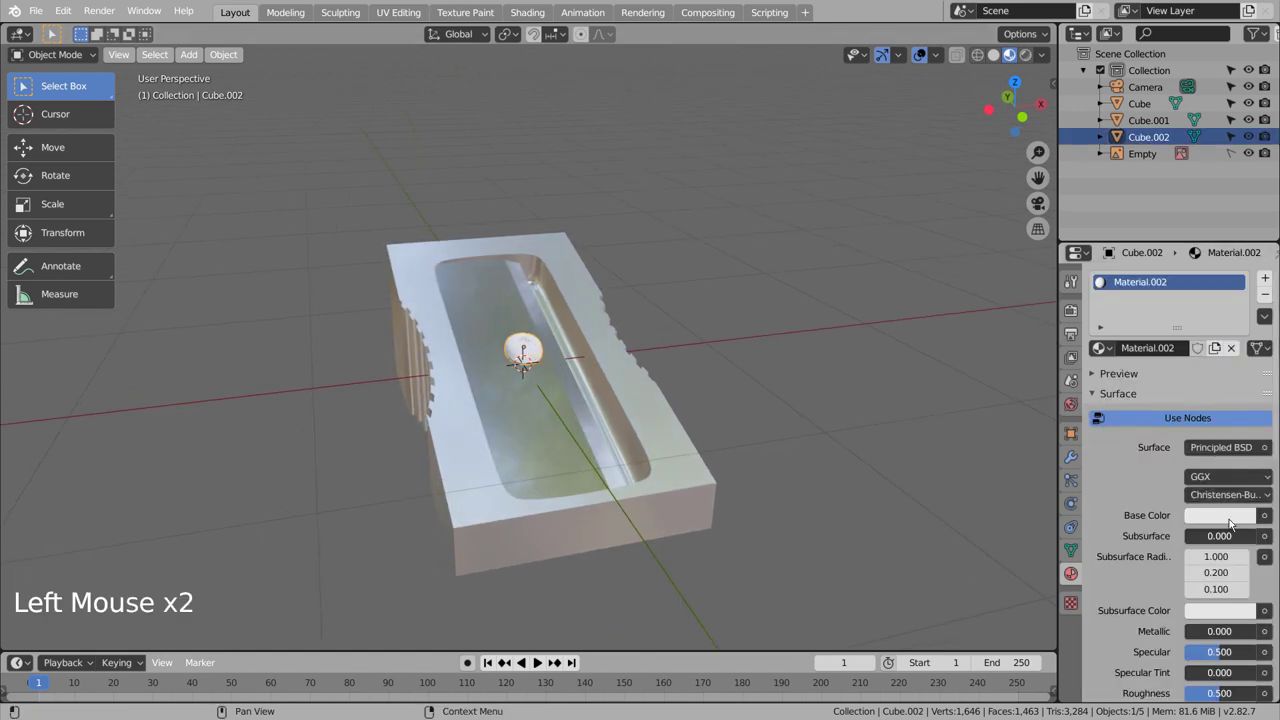
Make the screw's material a slightly grey metal with Base Color value 0.818 and Metallic 0.817
{"action": "left_click", "coordinate": [1235, 520]}
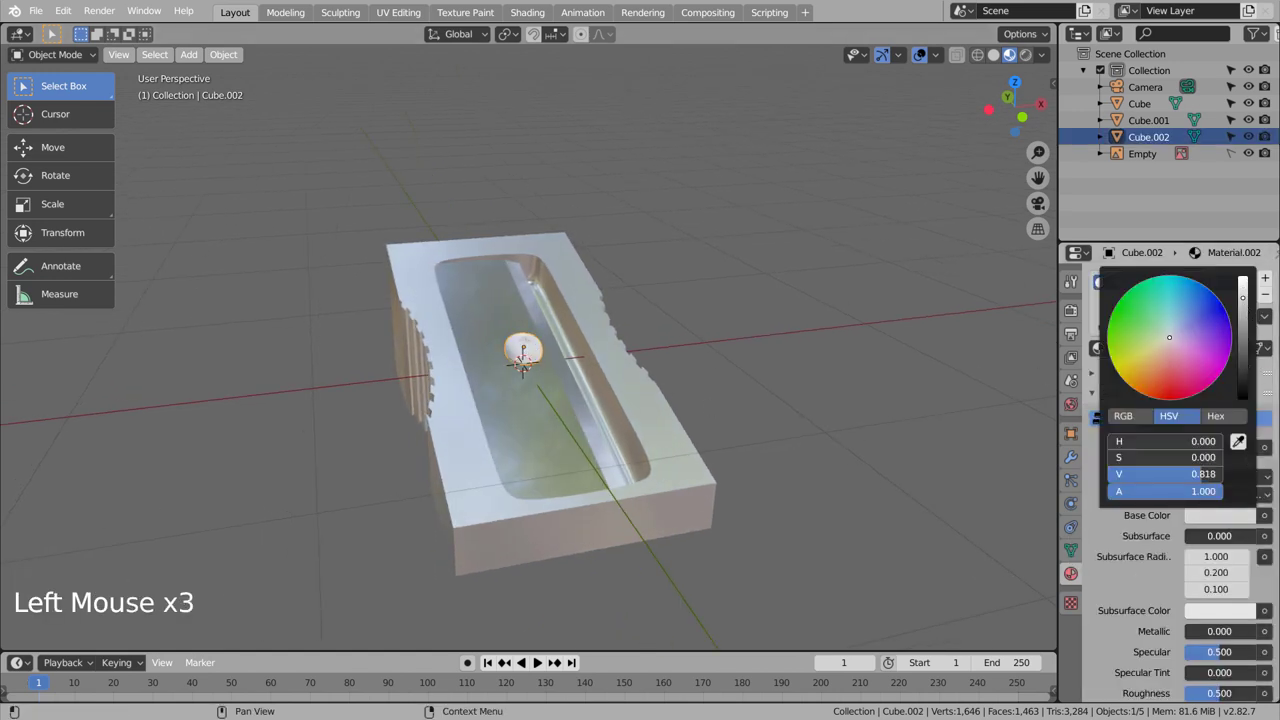
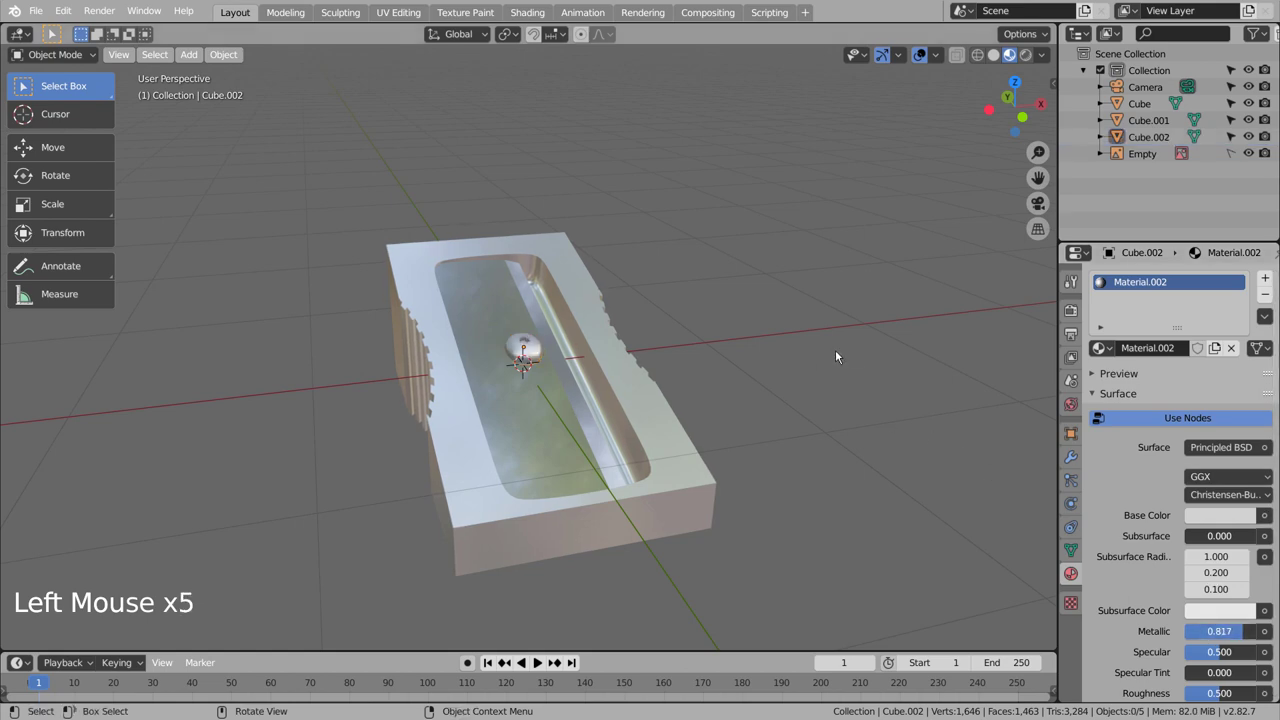
{"action": "middle_click", "coordinate": [849, 349]}
{"action": "middle_click", "coordinate": [849, 349]}
{"action": "middle_click", "coordinate": [846, 431]}
{"action": "middle_click", "coordinate": [752, 414]}
{"action": "middle_click", "coordinate": [727, 414]}
{"action": "middle_click", "coordinate": [726, 414]}
{"action": "scroll", "scroll_direction": "down", "scroll_amount": 3}
{"action": "middle_click", "coordinate": [758, 435]}
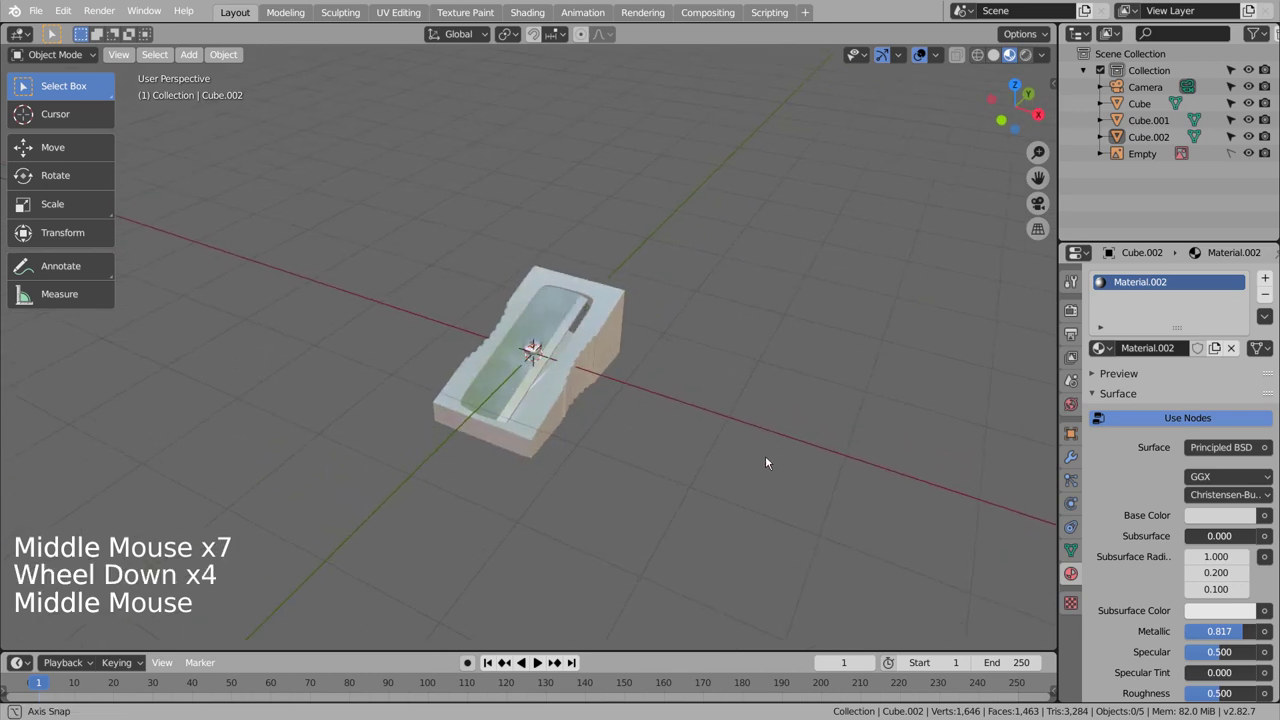
Duplicate the whole sharpener, turn the copy ~175° and move it 1.943 m on X beside the original
{"action": "left_click", "coordinate": [736, 363]}
{"action": "key", "text": "b"}
{"action": "key", "text": "KP_1"}
{"action": "key", "text": "KP_7"}
{"action": "key", "text": "shift+d"}
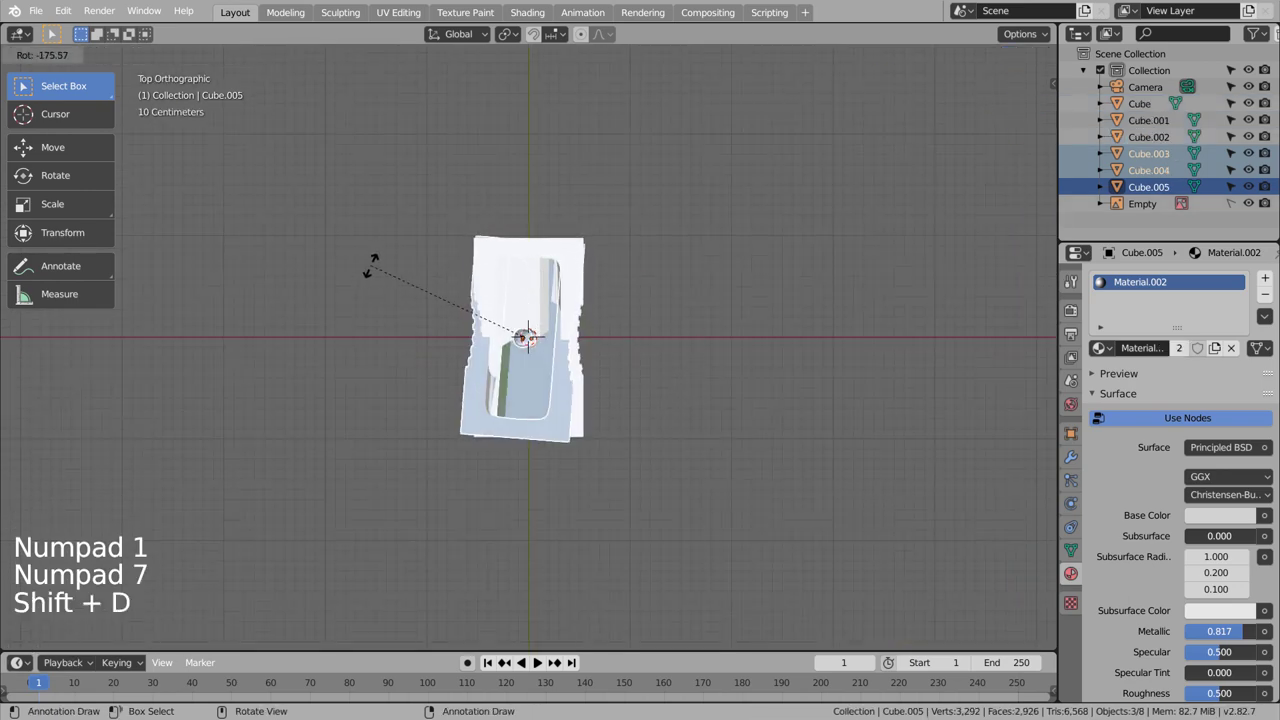
{"action": "key", "text": "g"}
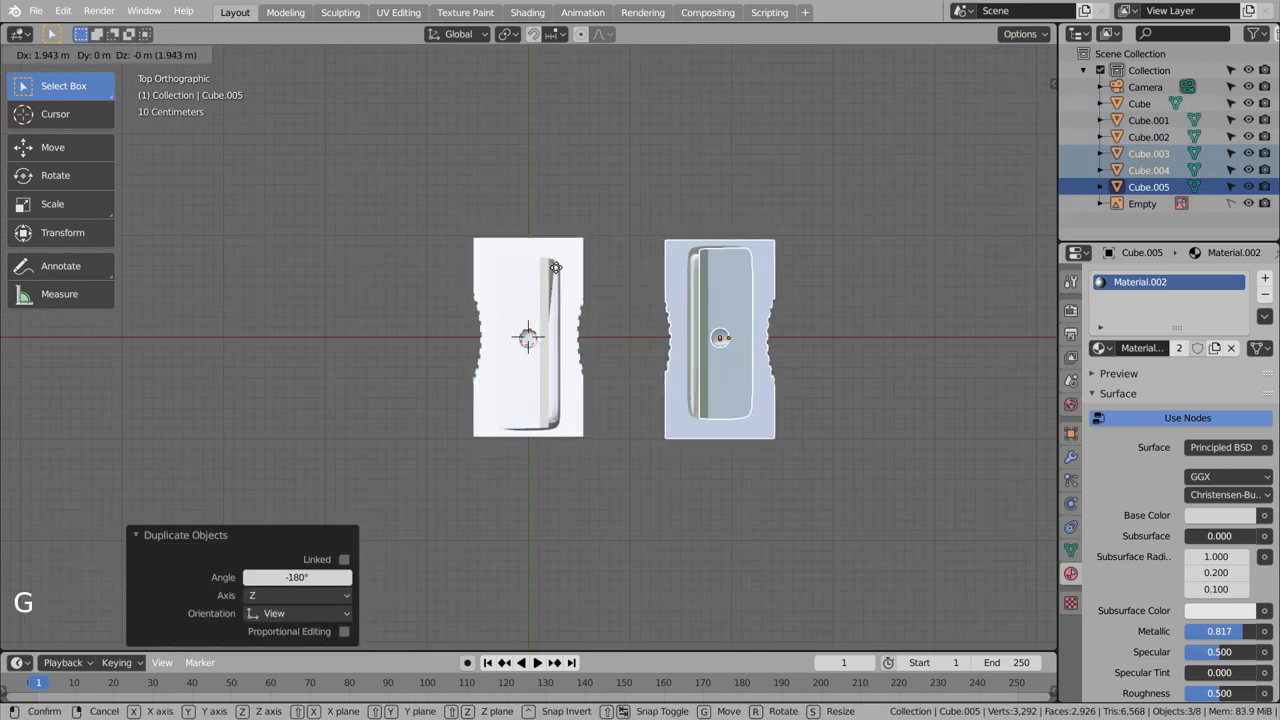
Frame both sharpeners through the scene camera using fly navigation
{"action": "middle_click", "coordinate": [471, 409]}
{"action": "middle_click", "coordinate": [595, 376]}
{"action": "middle_click", "coordinate": [609, 340]}
{"action": "middle_click", "coordinate": [462, 300]}
{"action": "middle_click", "coordinate": [398, 307]}
{"action": "middle_click", "coordinate": [362, 306]}
{"action": "middle_click", "coordinate": [522, 396]}
{"action": "middle_click", "coordinate": [551, 383]}
{"action": "middle_click", "coordinate": [552, 392]}
{"action": "middle_click", "coordinate": [548, 395]}
{"action": "middle_click", "coordinate": [589, 372]}
{"action": "middle_click", "coordinate": [587, 374]}
{"action": "middle_click", "coordinate": [583, 350]}
{"action": "middle_click", "coordinate": [588, 339]}
{"action": "key", "text": "ctrl+alt+KP_0"}
{"action": "key", "text": "shift+`"}
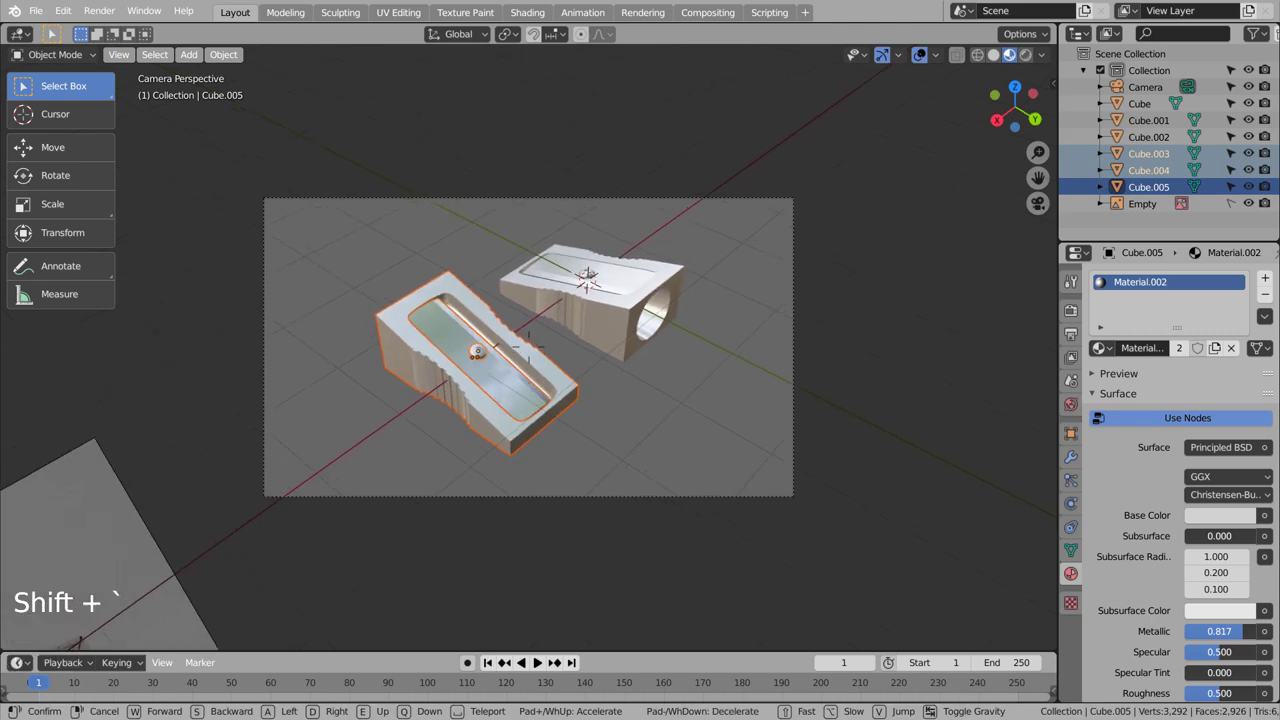
Switch the render engine to Cycles in Render Properties
{"action": "left_click", "coordinate": [670, 411]}
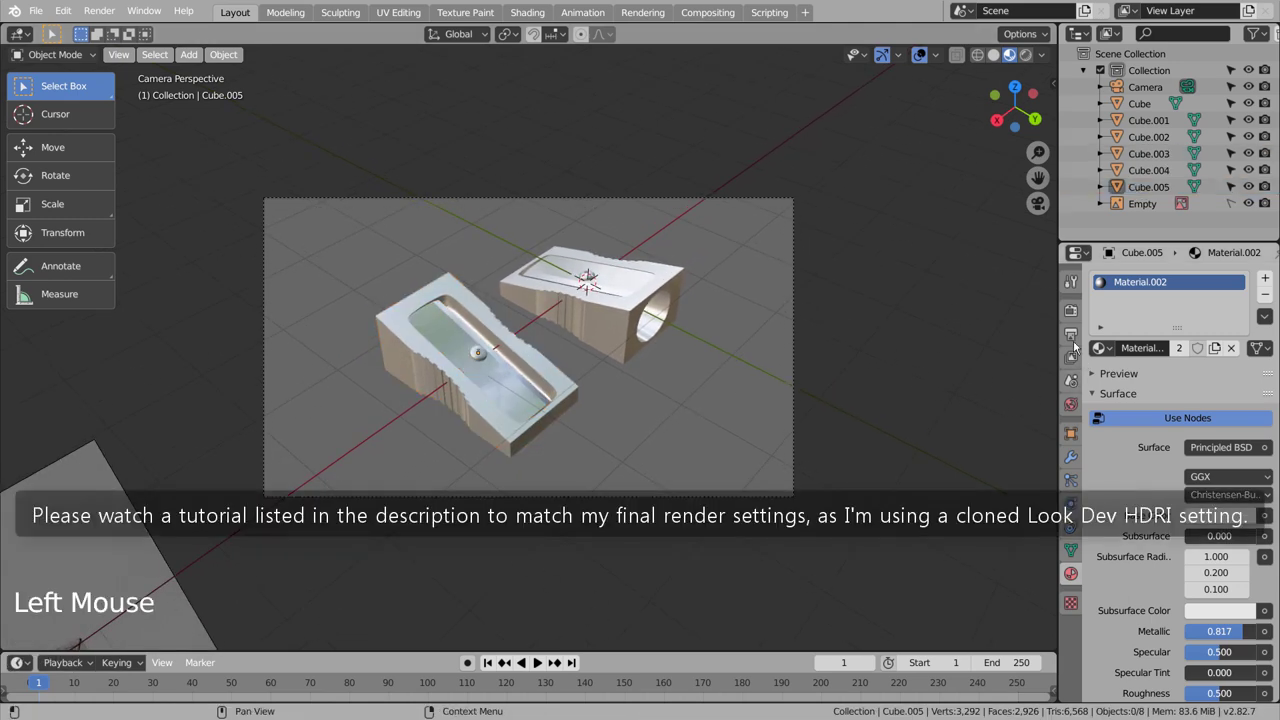
{"action": "left_click", "coordinate": [1072, 323]}
{"action": "left_click", "coordinate": [1076, 326]}
{"action": "left_click", "coordinate": [1258, 288]}
Preview in Rendered shading and render the final image of both sharpeners
{"action": "left_click", "coordinate": [1032, 60]}
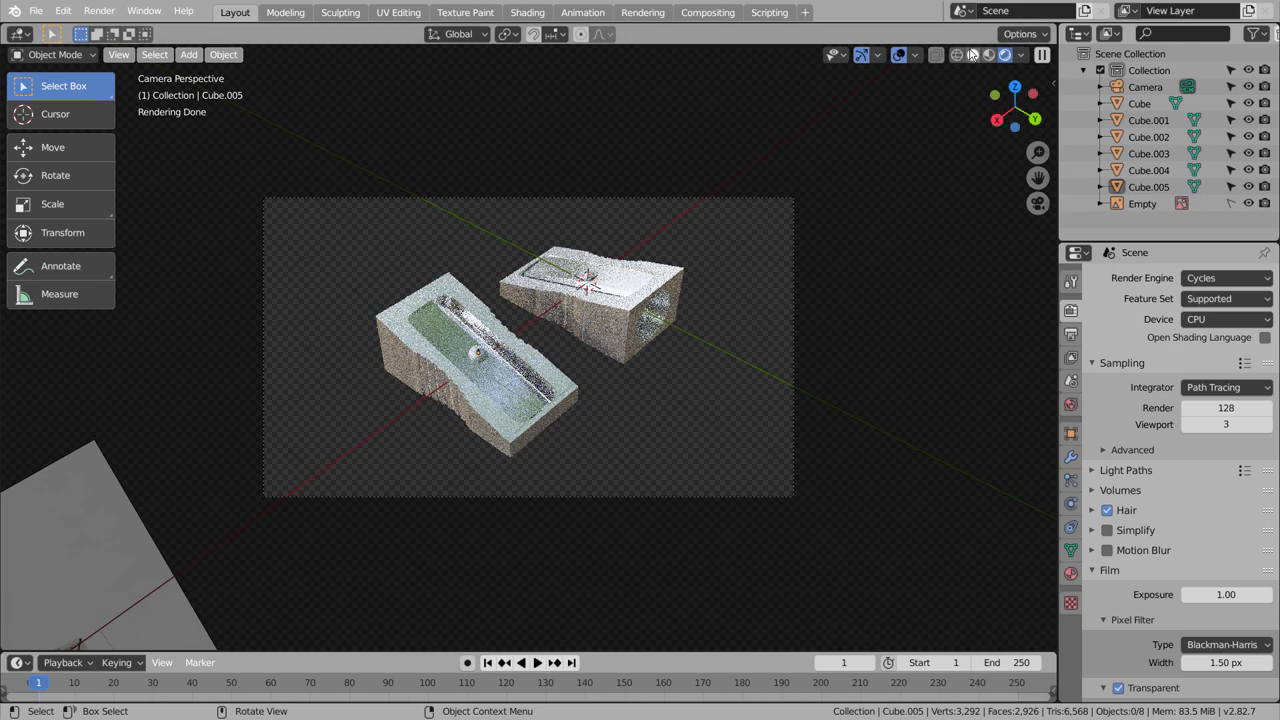
{"action": "left_click", "coordinate": [965, 55]}
{"action": "key", "text": "ctrl+s"}
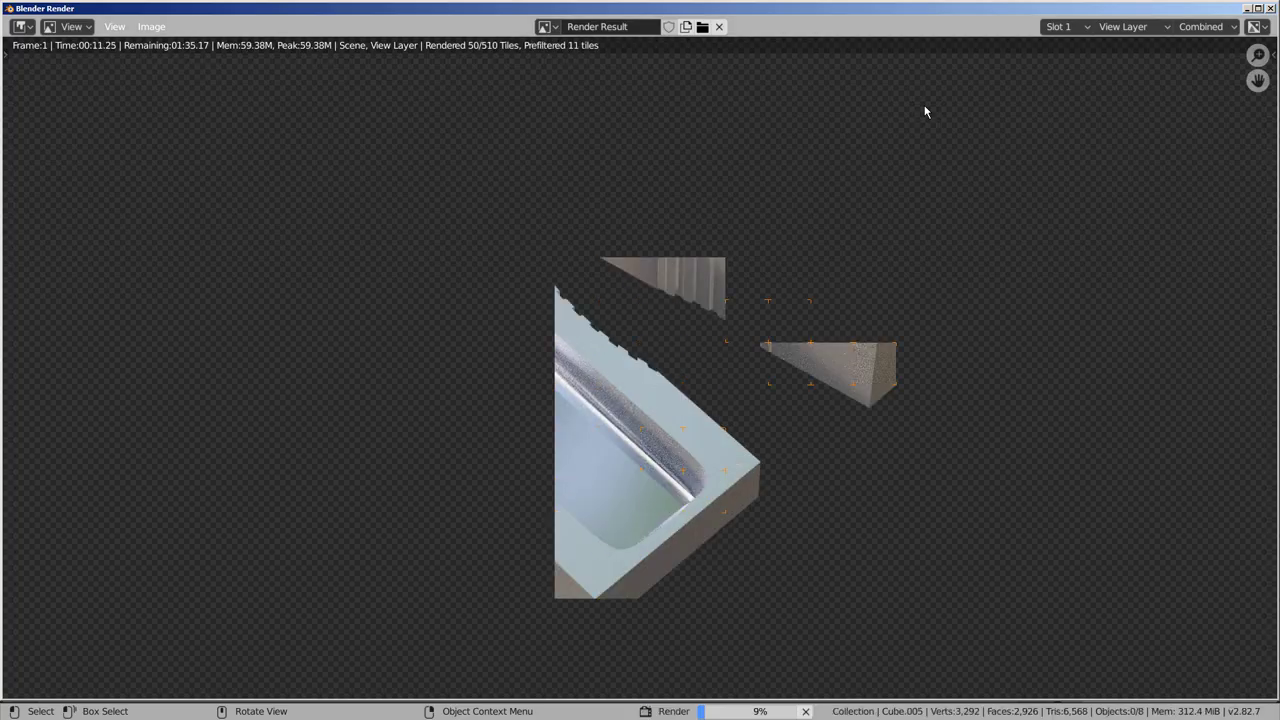